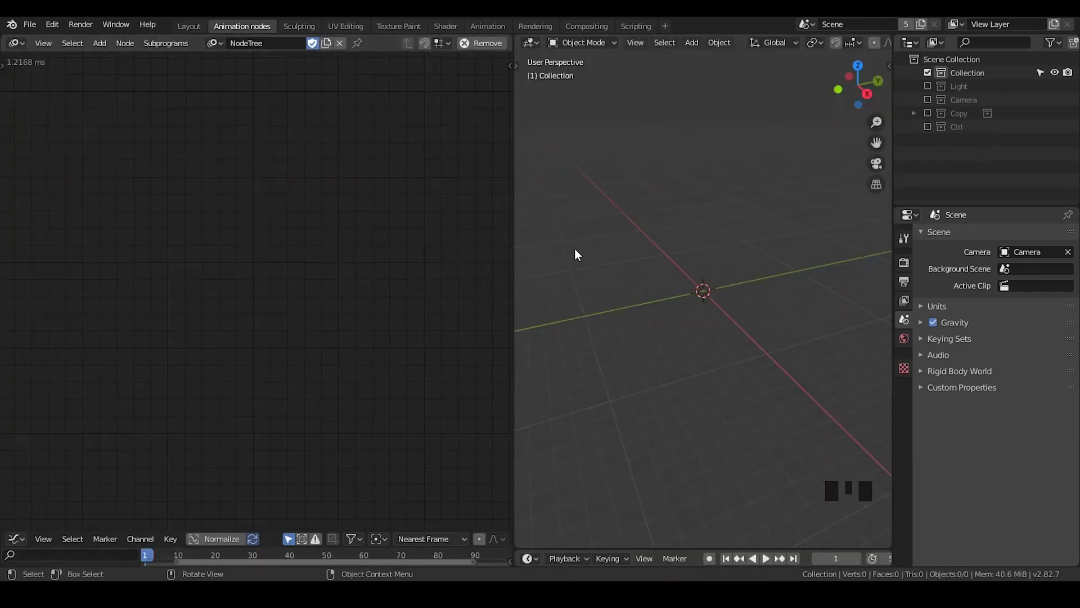
- Add a Distribute Matrices grid with 15 Y divisions and length 11.66, previewed via a 3D Viewer
key(ctrl+a)
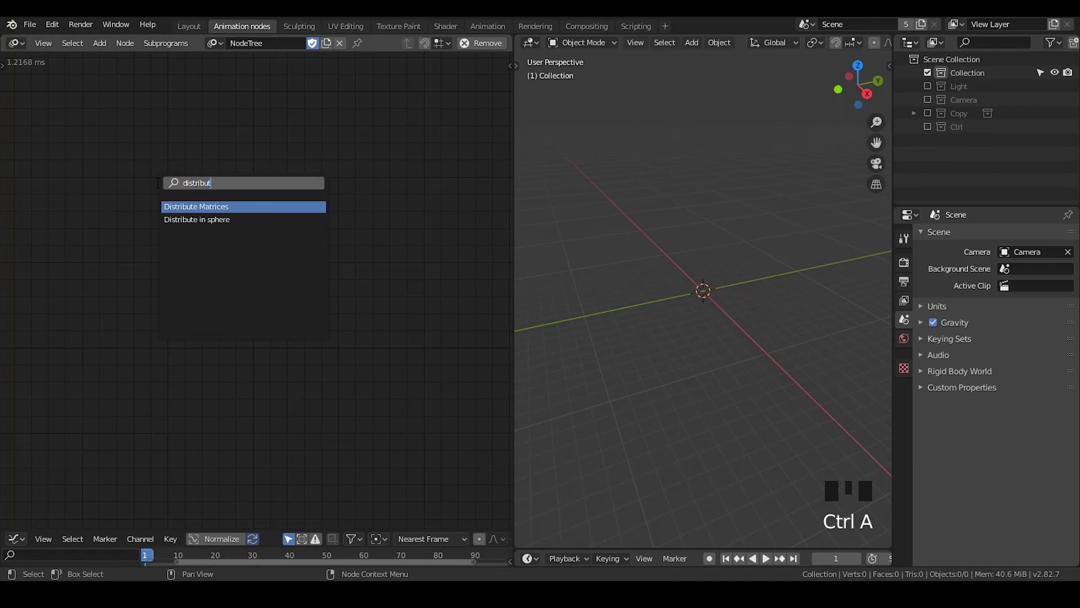
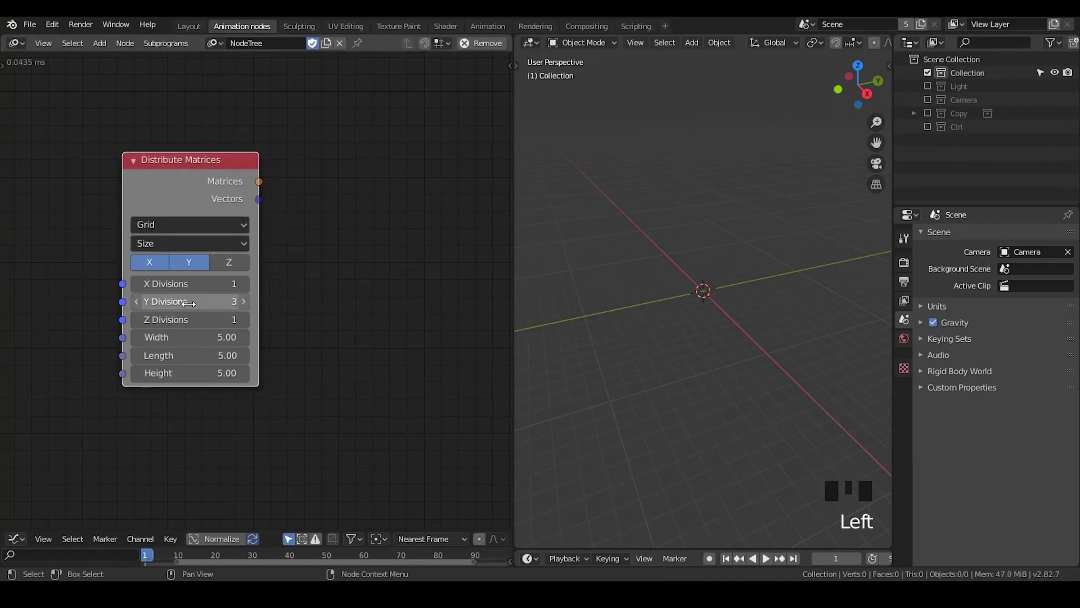
click(174, 303)
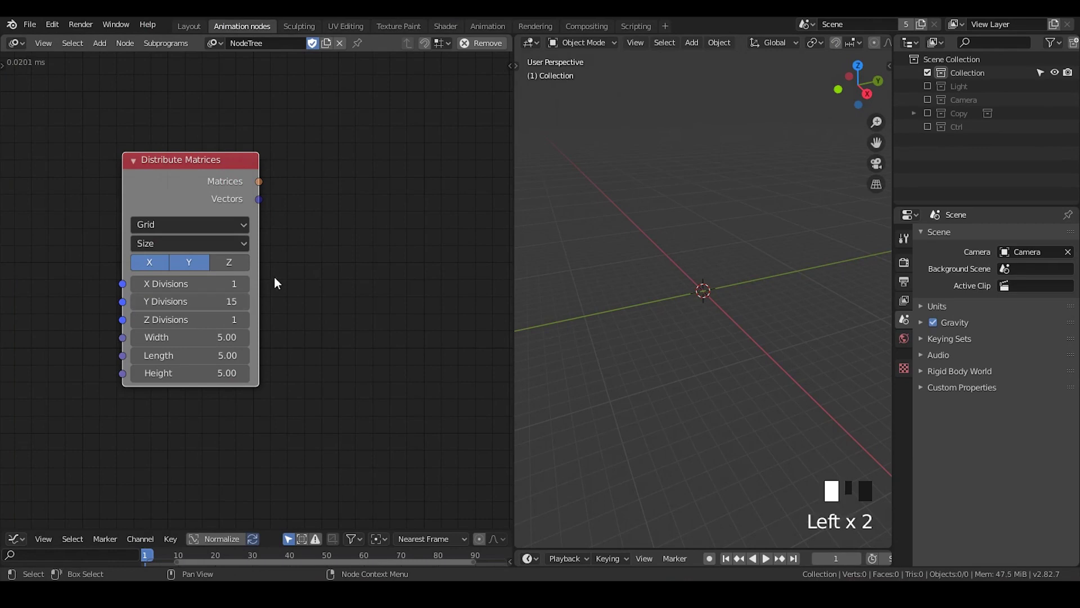
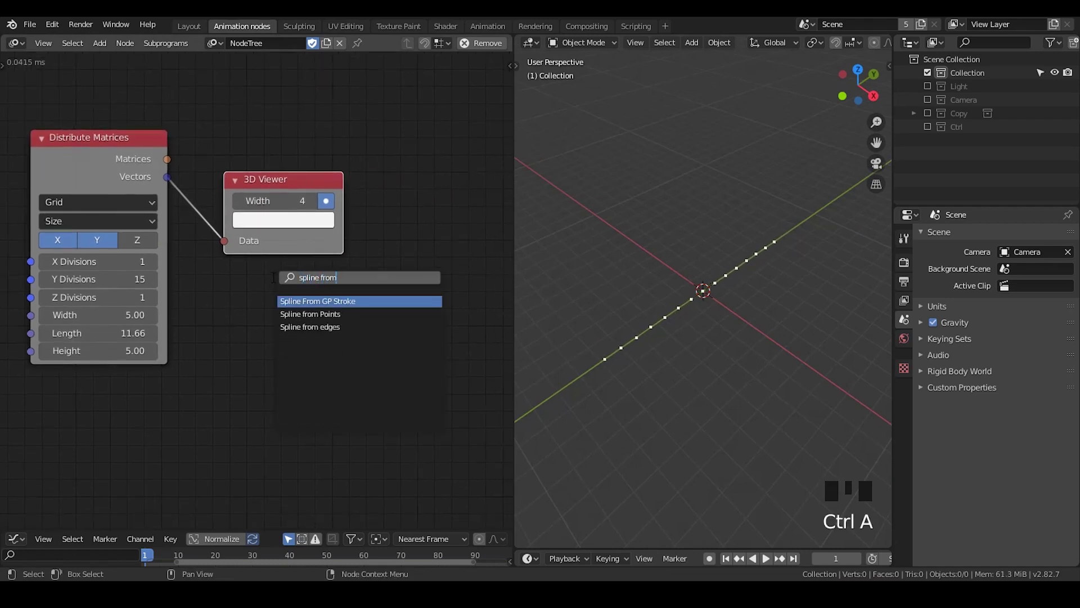
- Add Spline from Points and Smooth Bezier Spline nodes beside the grid vectors
key(o)
key(ctrl+a)
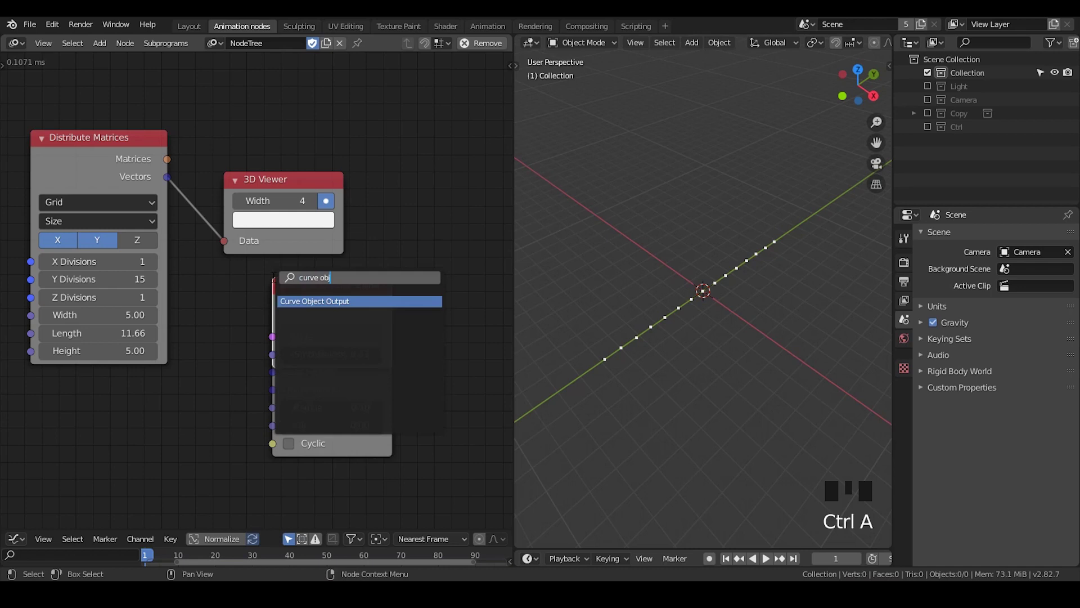
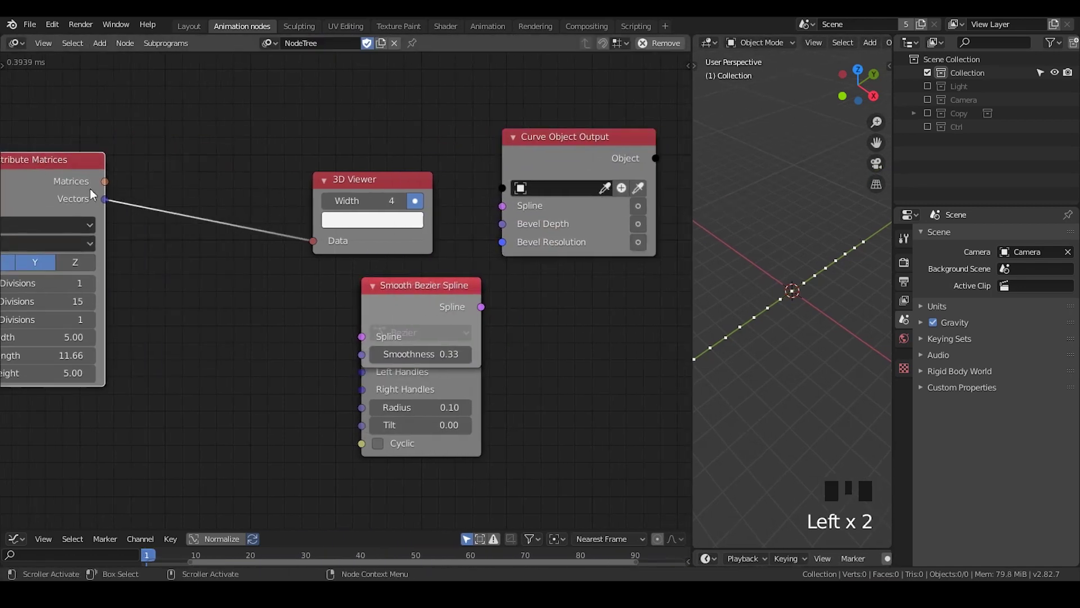
click(398, 293)
click(416, 307)
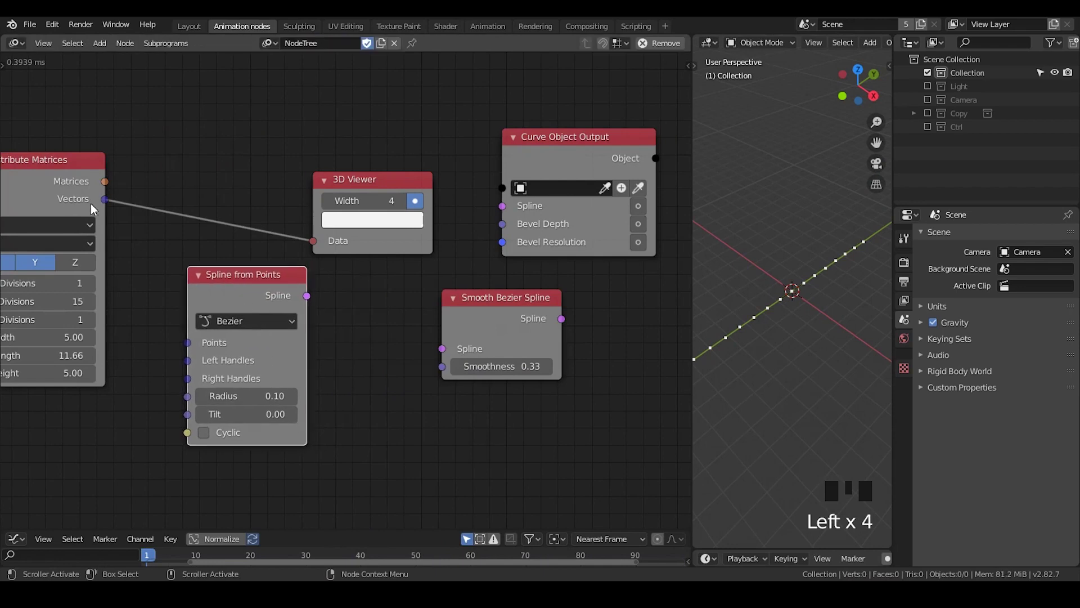
- Link vectors → spline → smoothing → Curve Object Output creating a 'Target' tube curve
drag(129, 249, 144, 280)
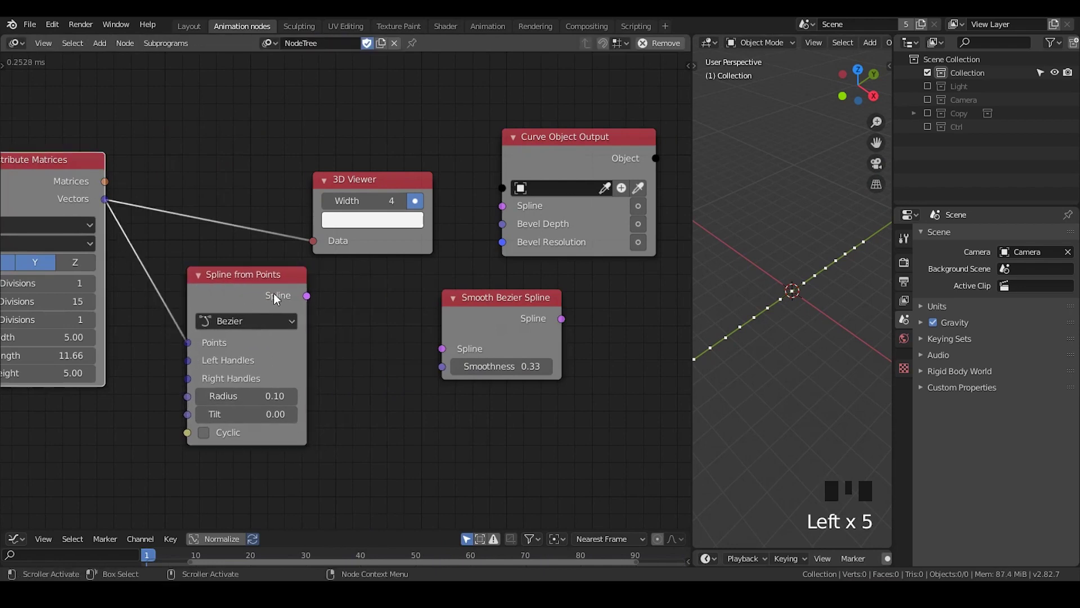
drag(306, 300, 351, 267)
click(492, 320)
drag(478, 306, 629, 197)
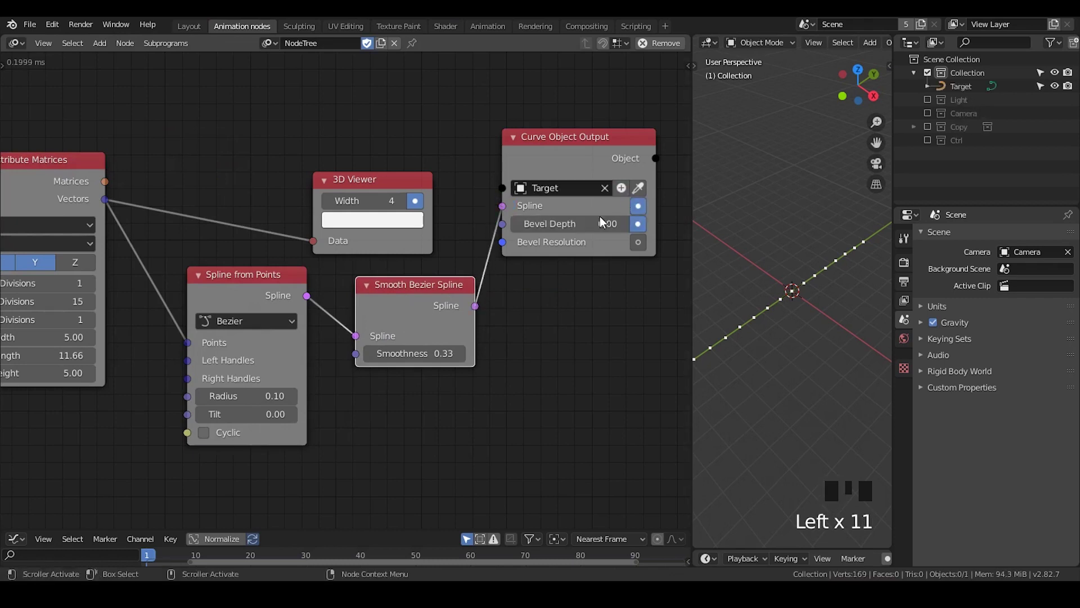
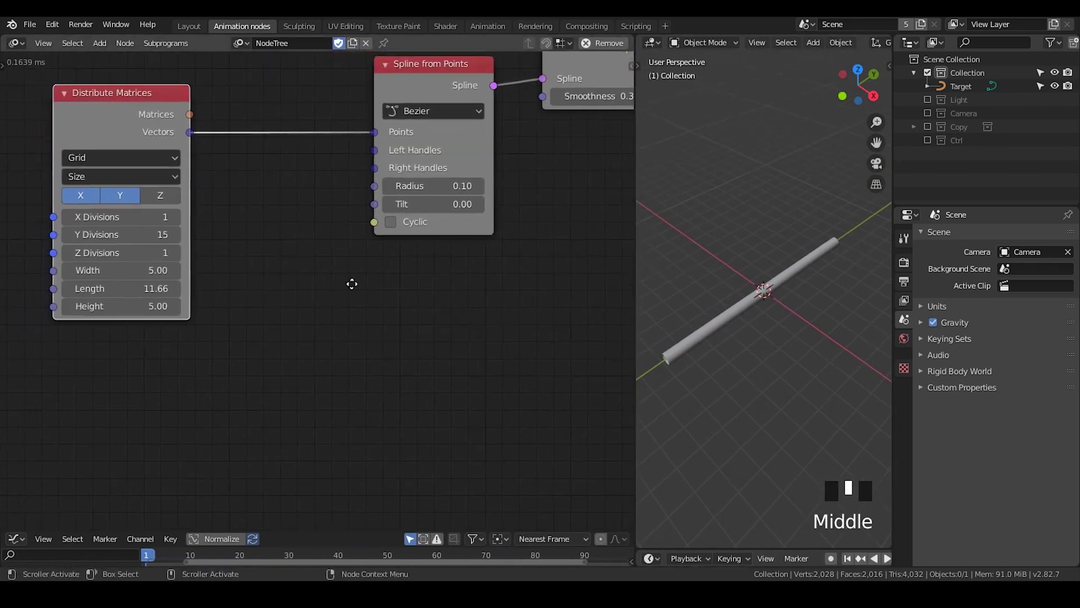
- Insert an Offset Vector node between grid vectors and spline with X offset -2.64
drag(323, 186, 762, 320)
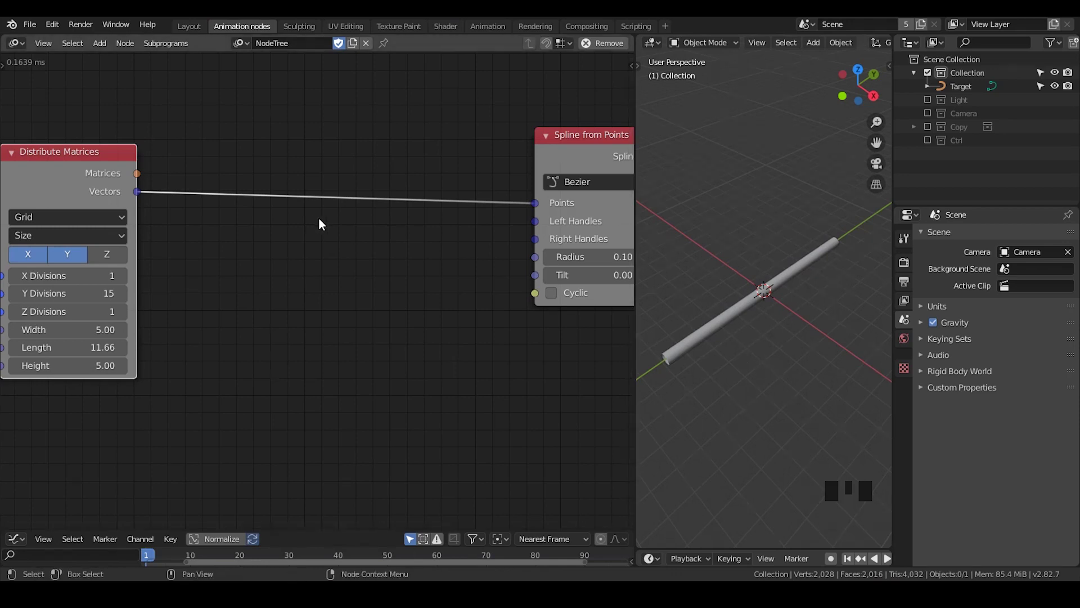
key(ctrl+a)
key(f)
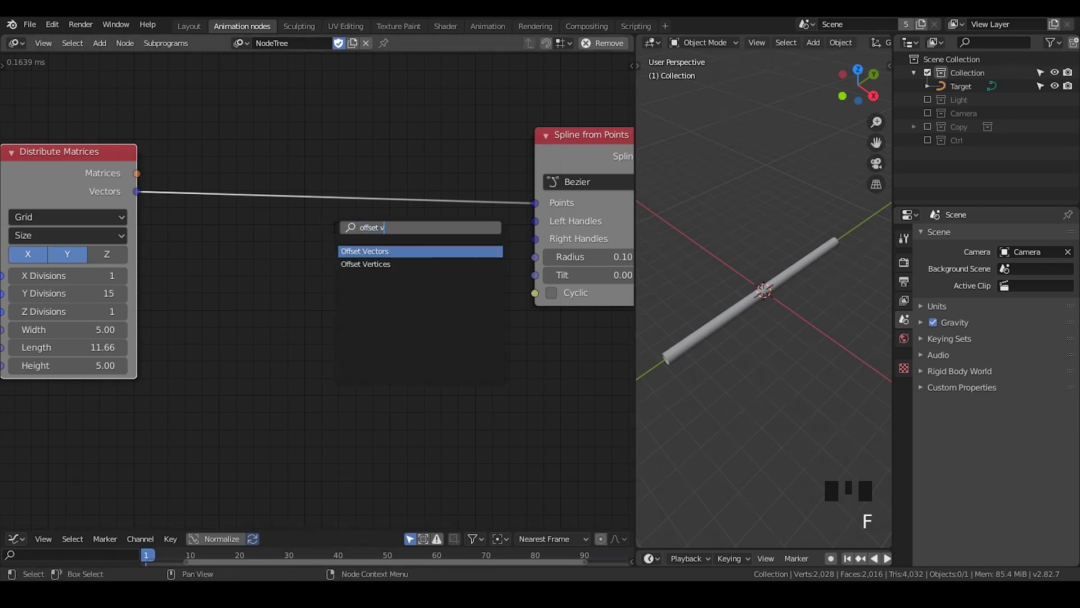
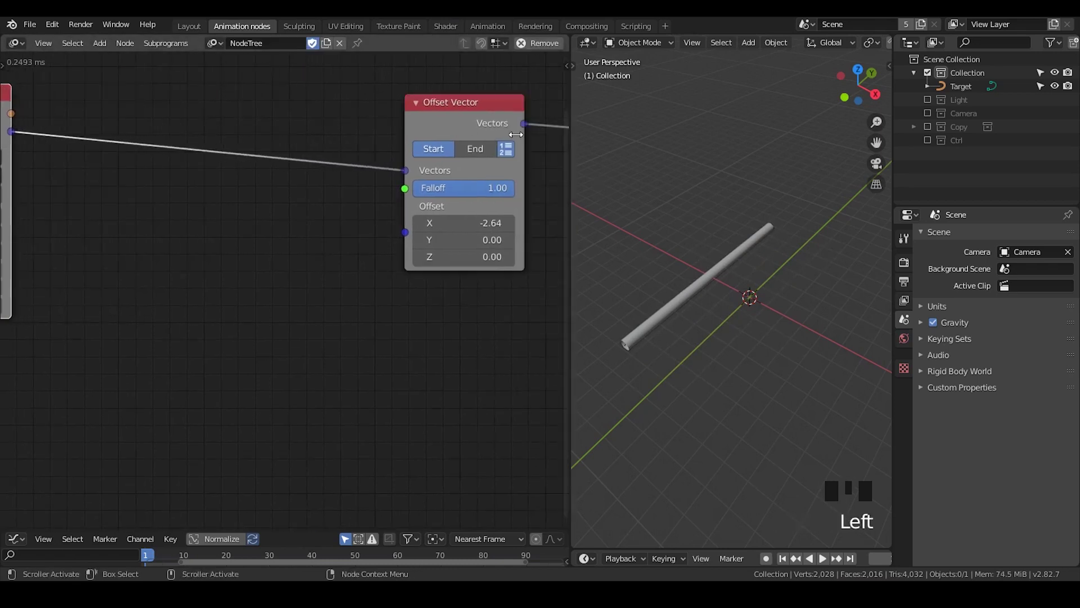
click(502, 120)
drag(459, 126, 715, 274)
click(712, 280)
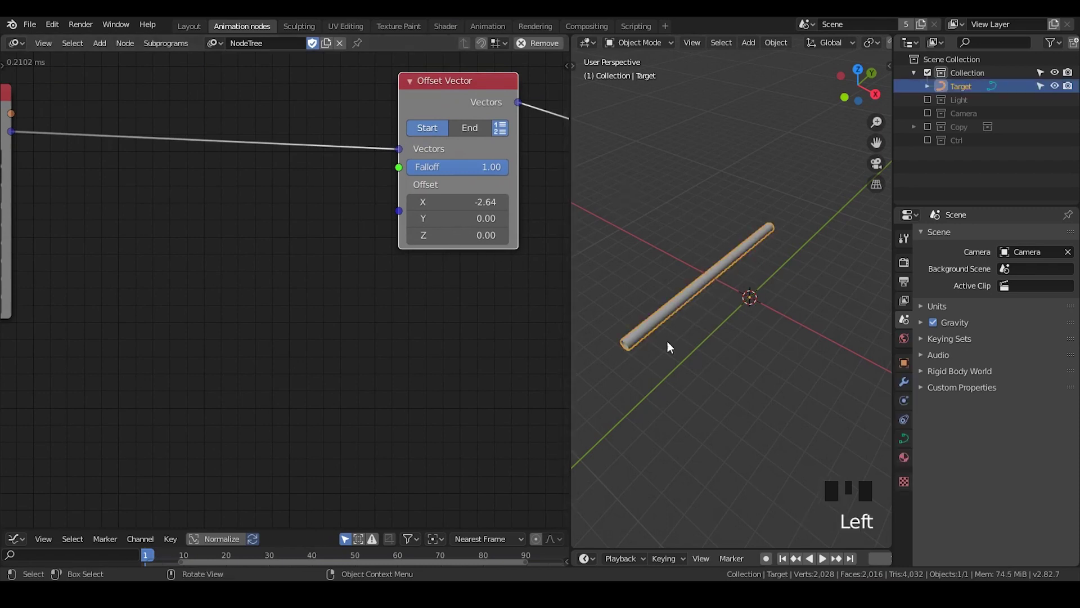
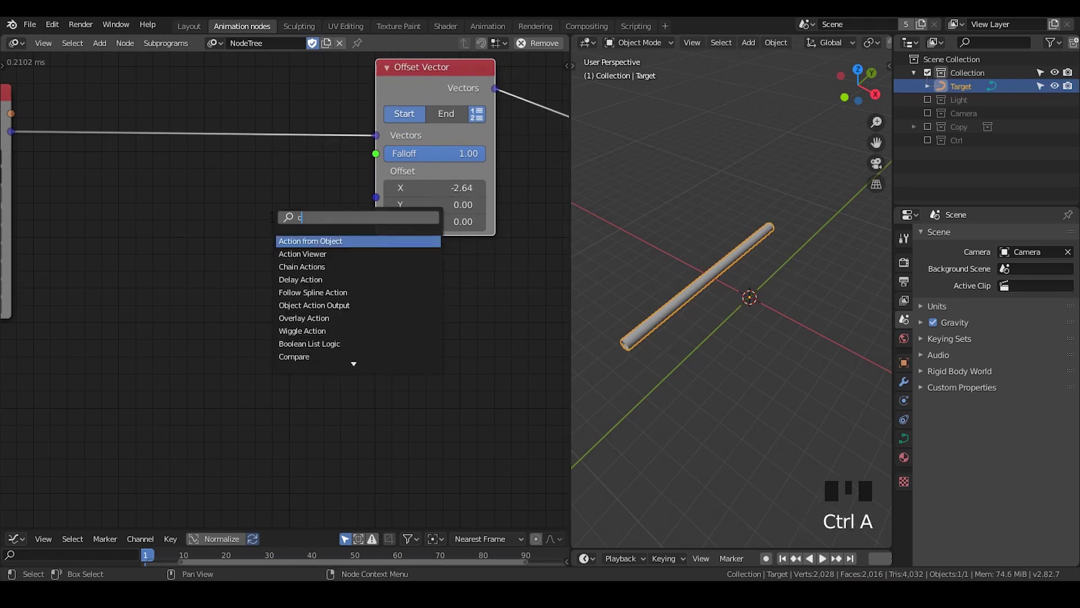
- Add a Combine Vector node and feed it into the Offset Vector's offset input
key(Down)
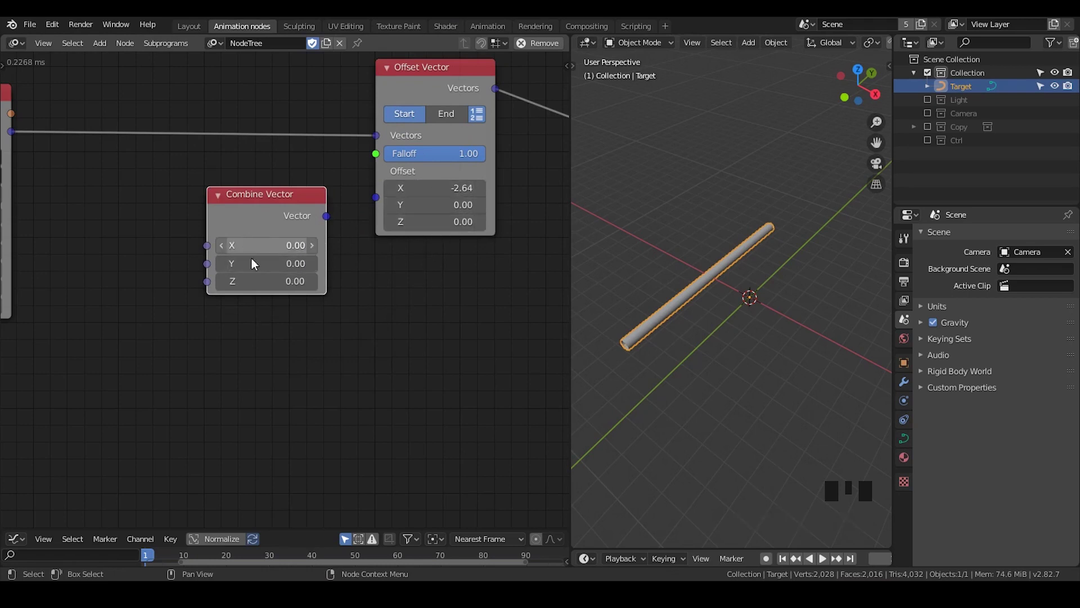
drag(328, 220, 352, 275)
scroll(down, 3)
scroll(down, 3)
drag(185, 284, 210, 151)
click(211, 151)
- Add a Float Range into Combine Vector X, with Amount from Get Length of the grid vectors
key(ctrl+a)
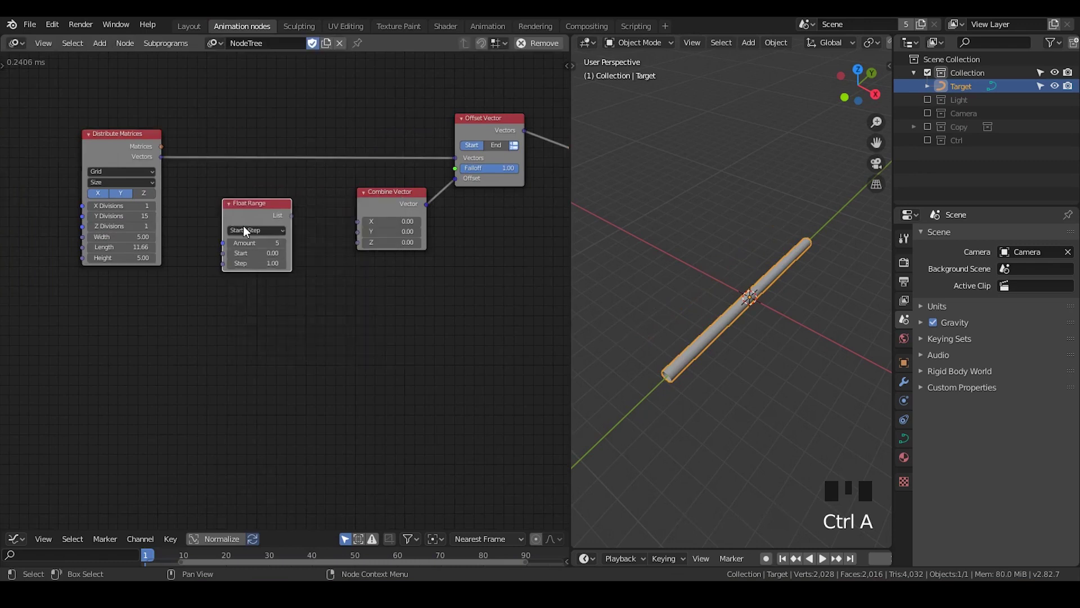
drag(251, 232, 328, 233)
scroll(up, 3)
scroll(down, 3)
drag(296, 194, 360, 194)
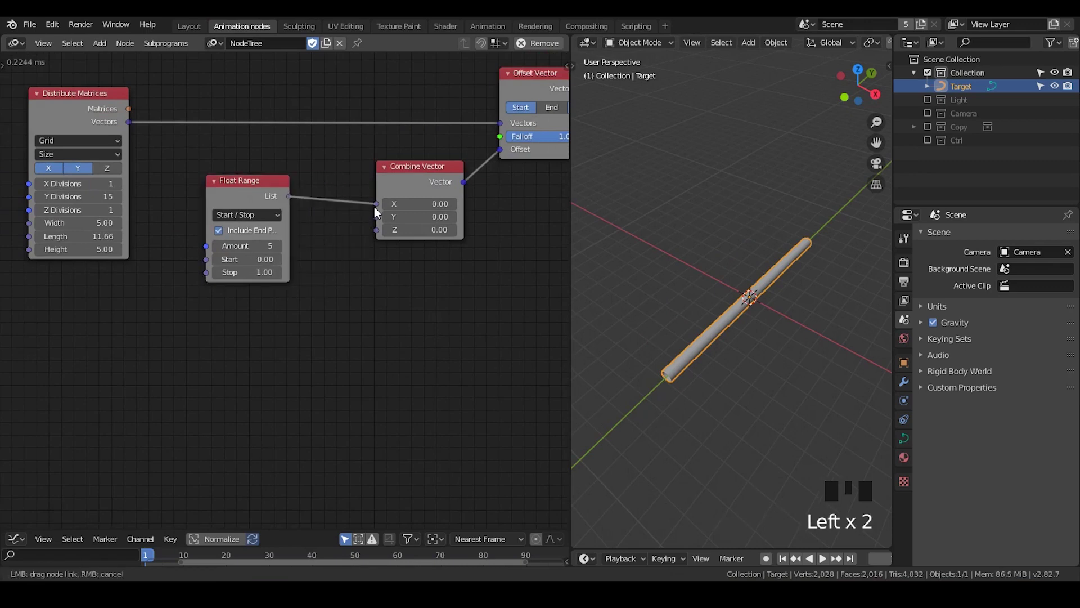
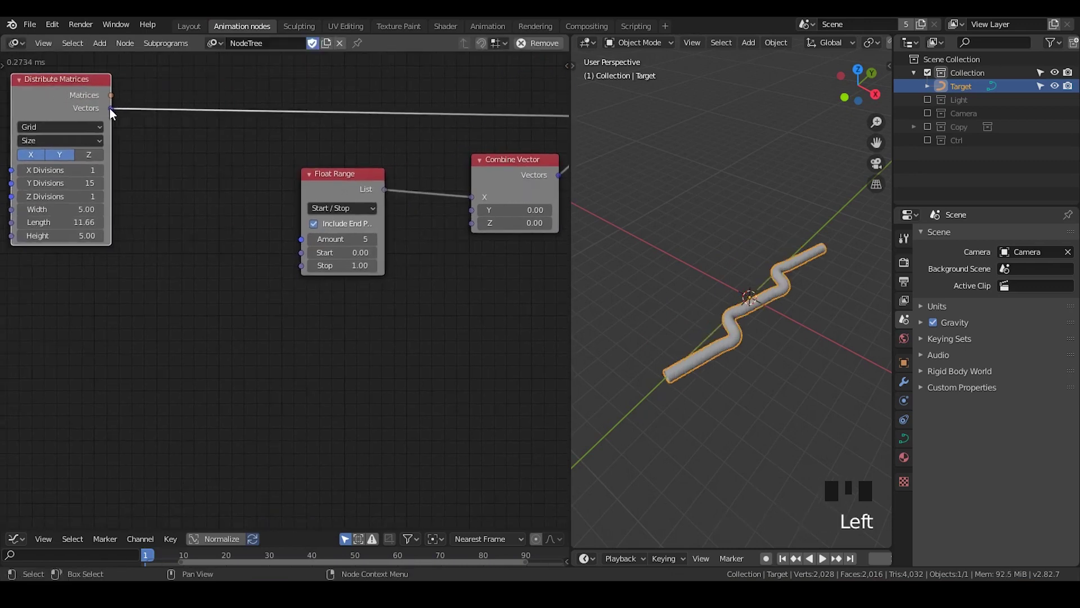
drag(110, 113, 206, 131)
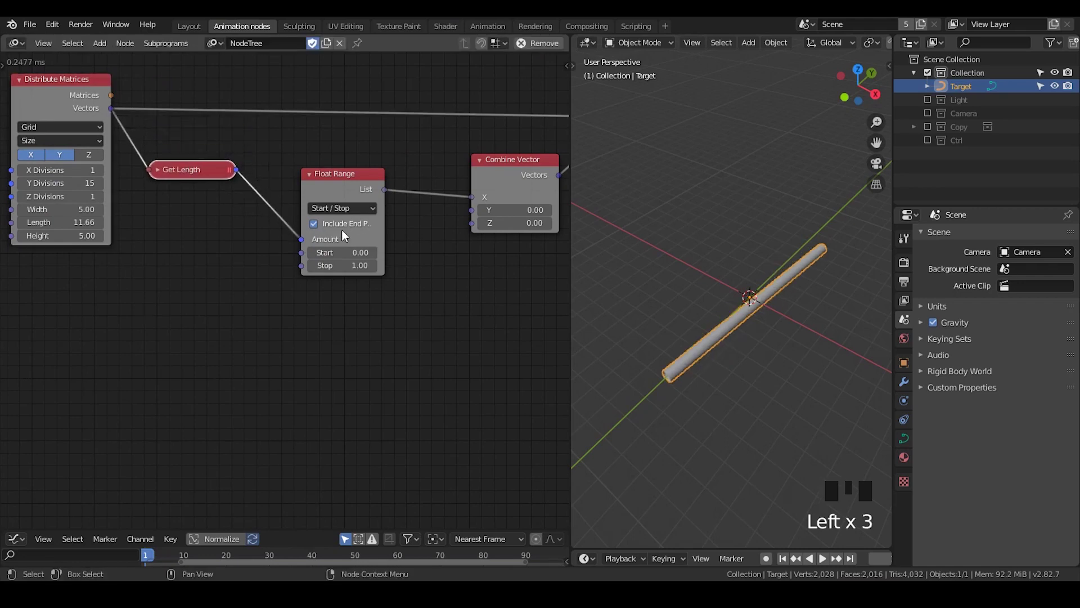
click(339, 182)
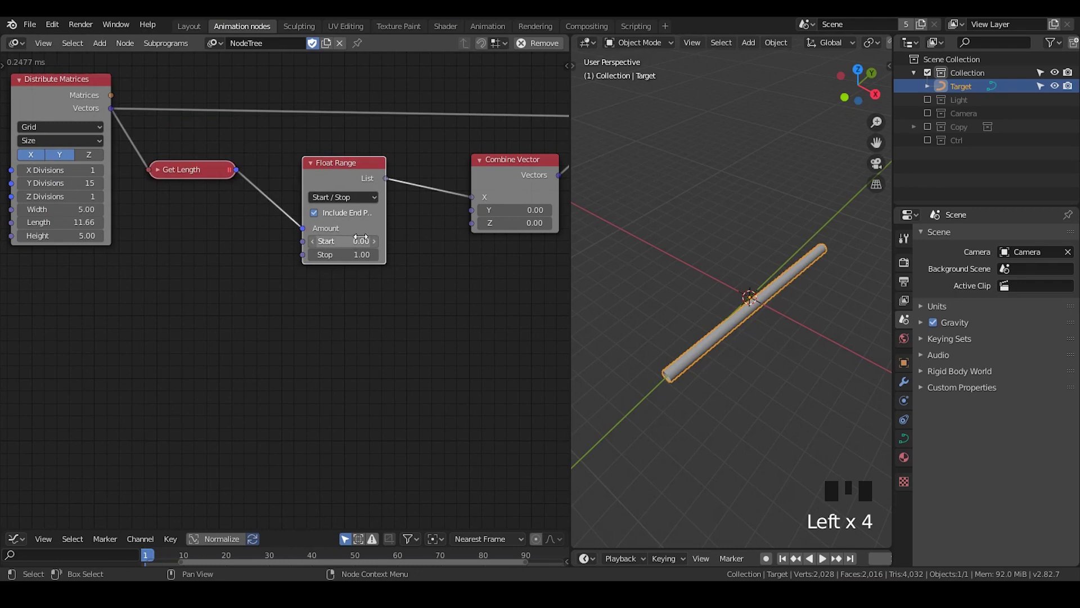
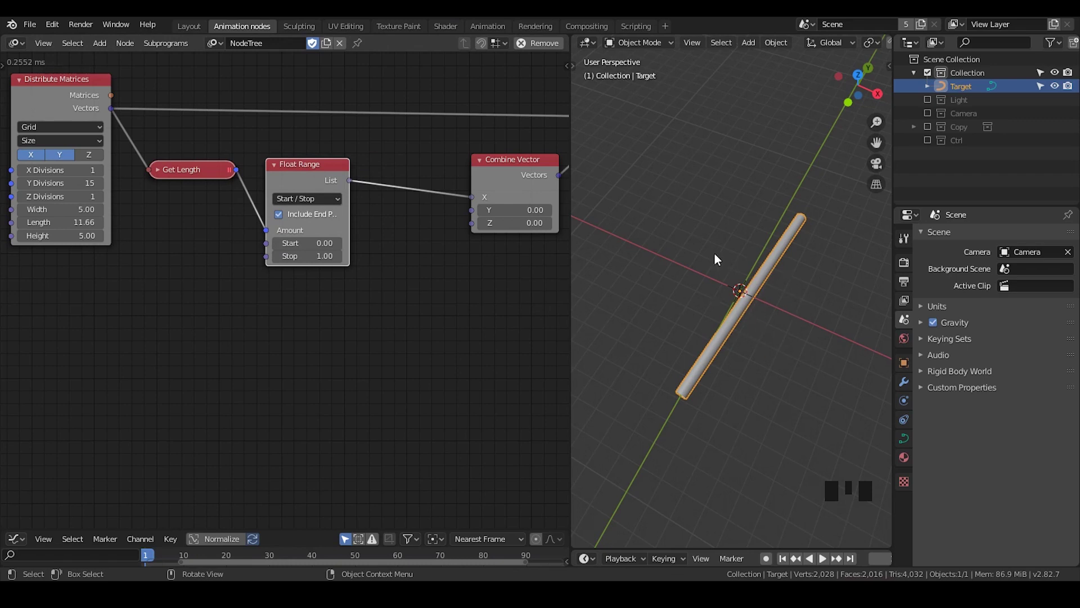
- Add a Map Range after Float Range with interpolation on, Sinusoidal, output max 4.27
middle_click(440, 278)
key(ctrl+a)
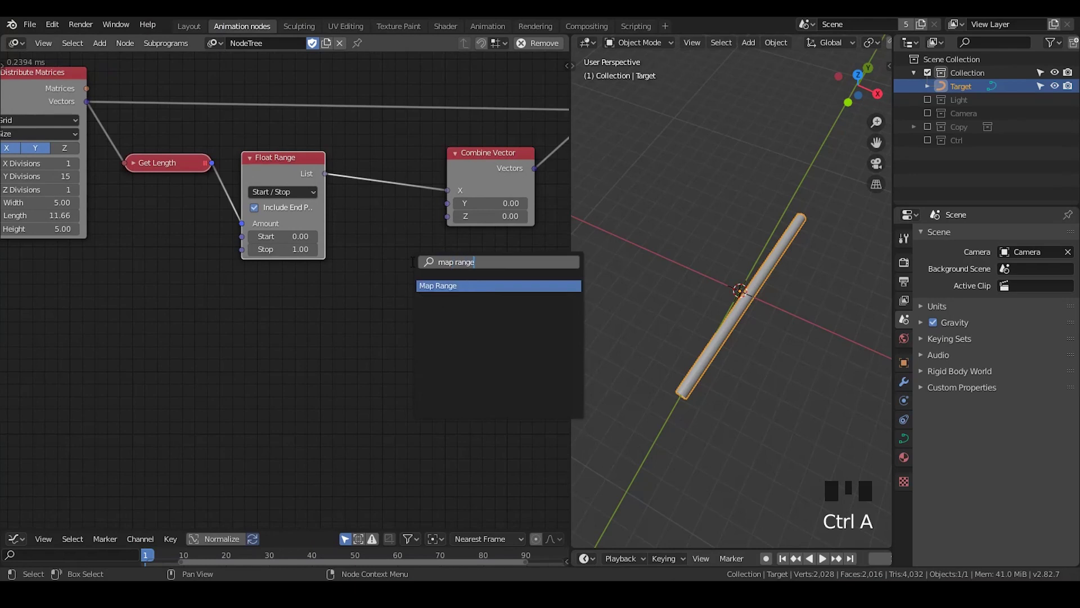
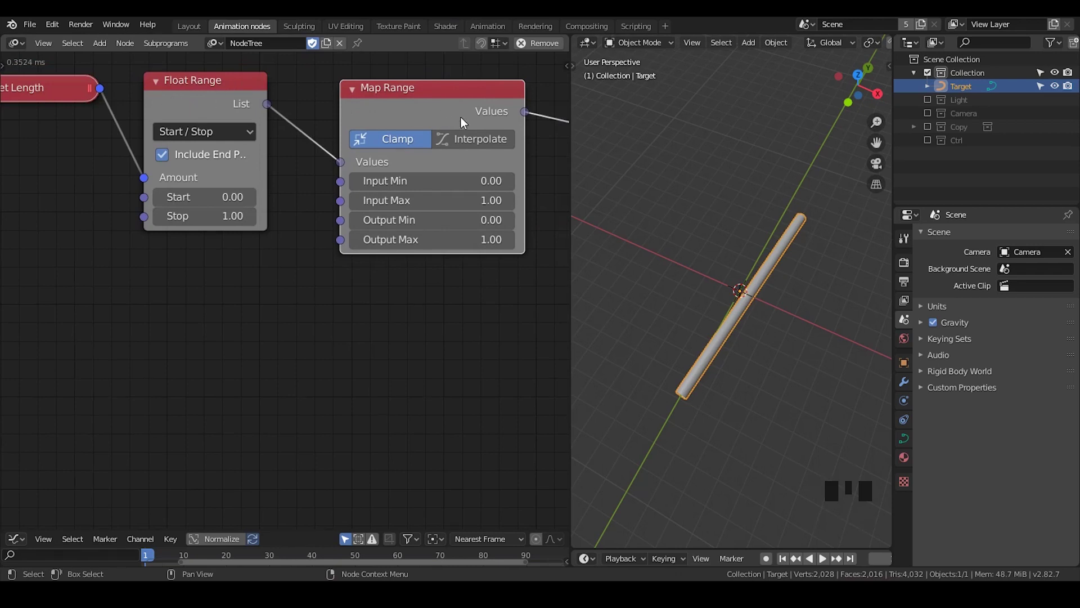
click(484, 149)
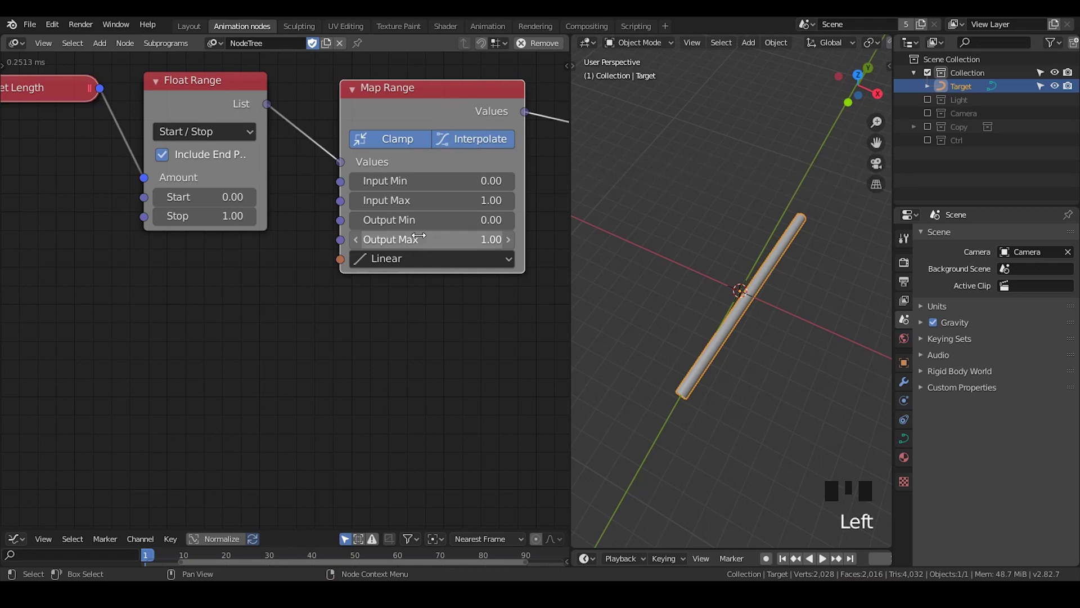
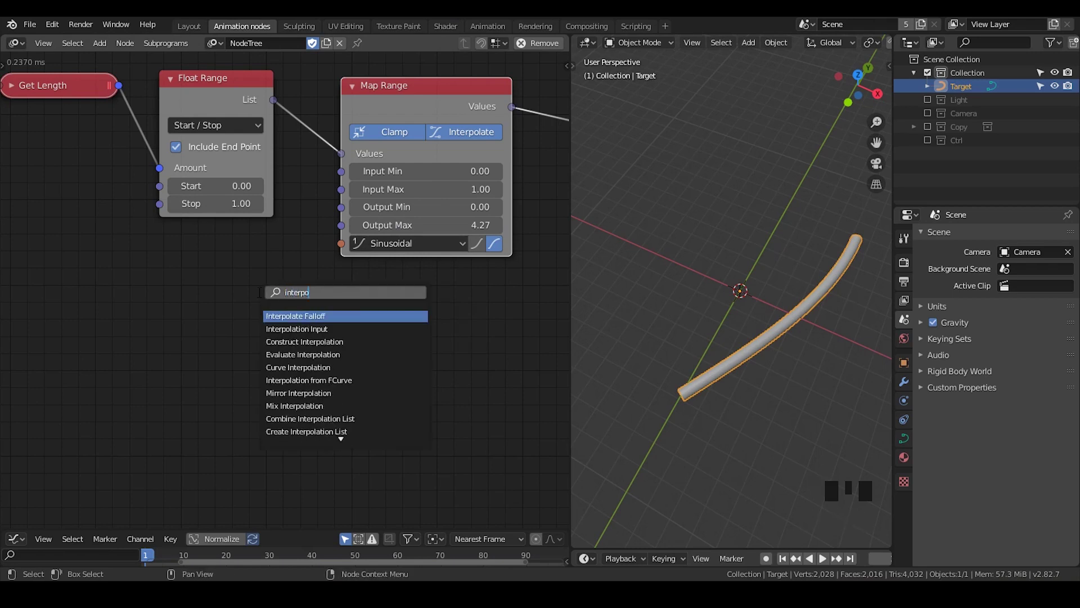
- Add Interpolation Input, Interpolation Viewer and Mirror Interpolation nodes
click(186, 294)
key(w)
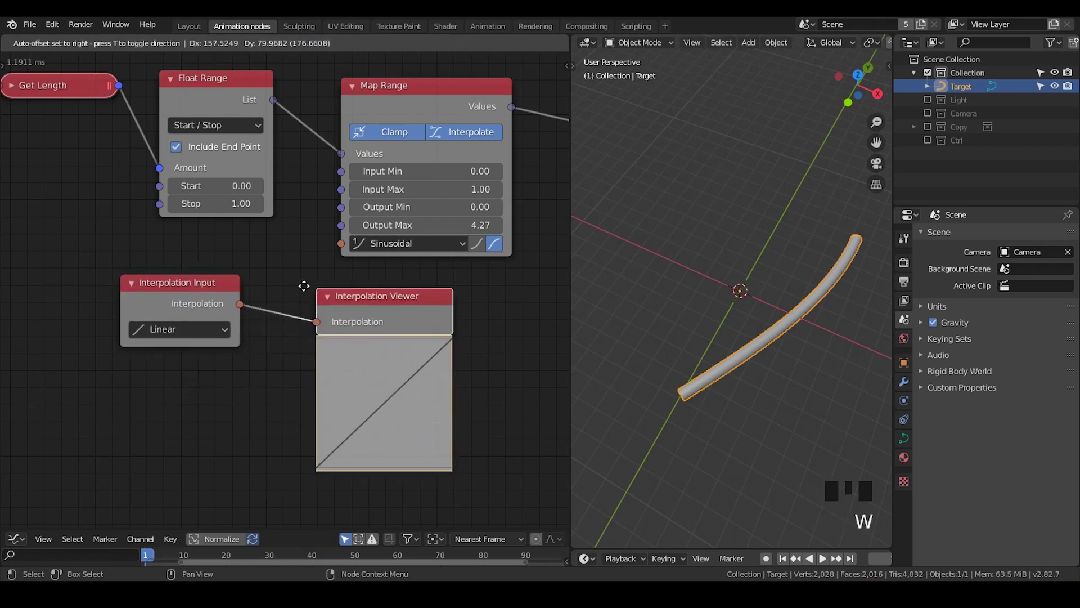
click(203, 299)
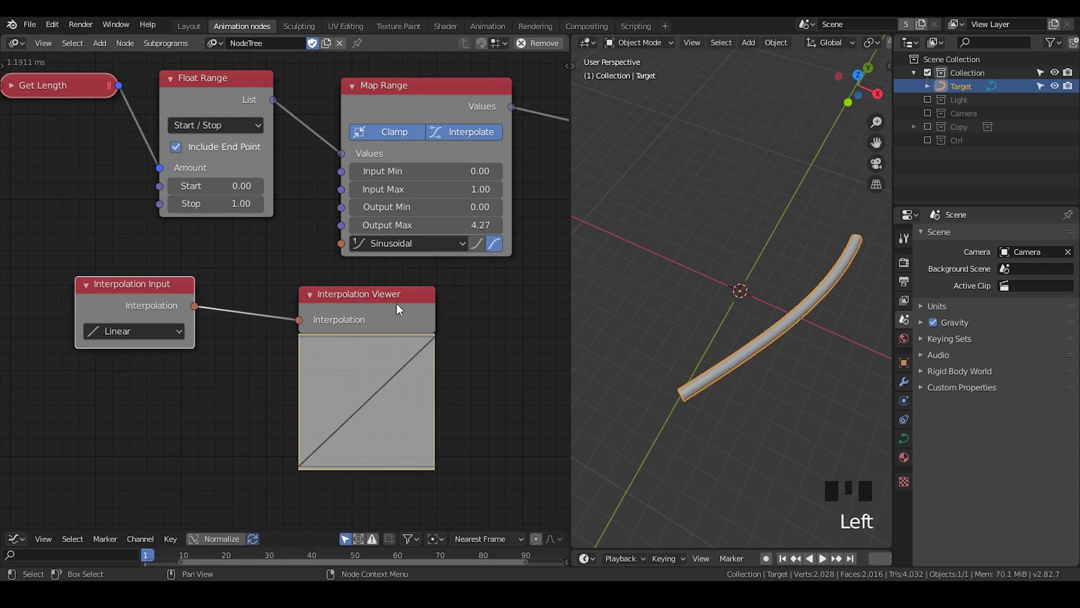
drag(155, 331, 158, 309)
key(ctrl+a)
key(r)
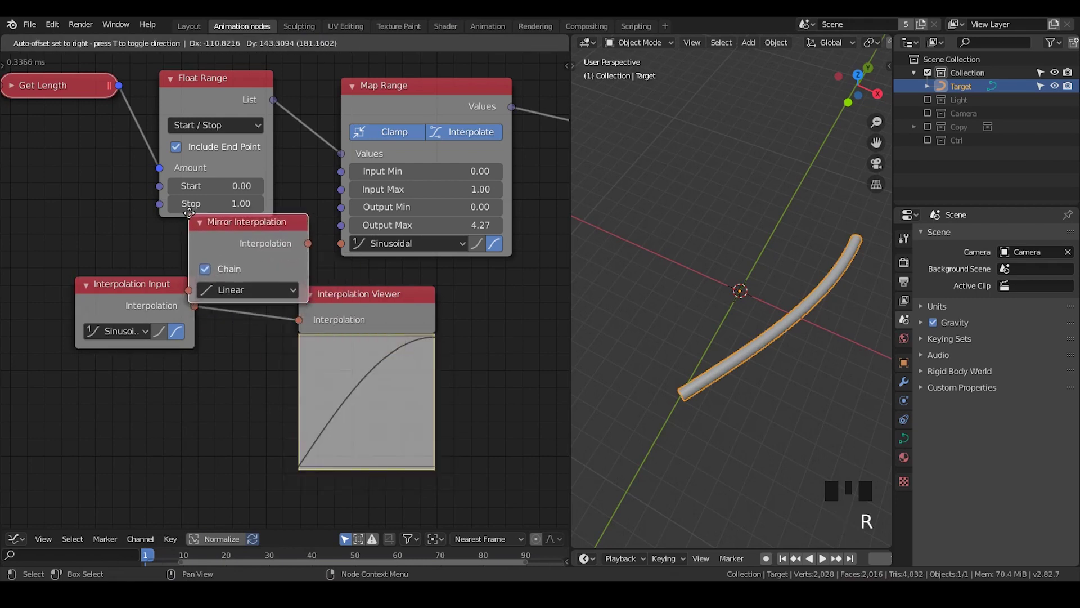
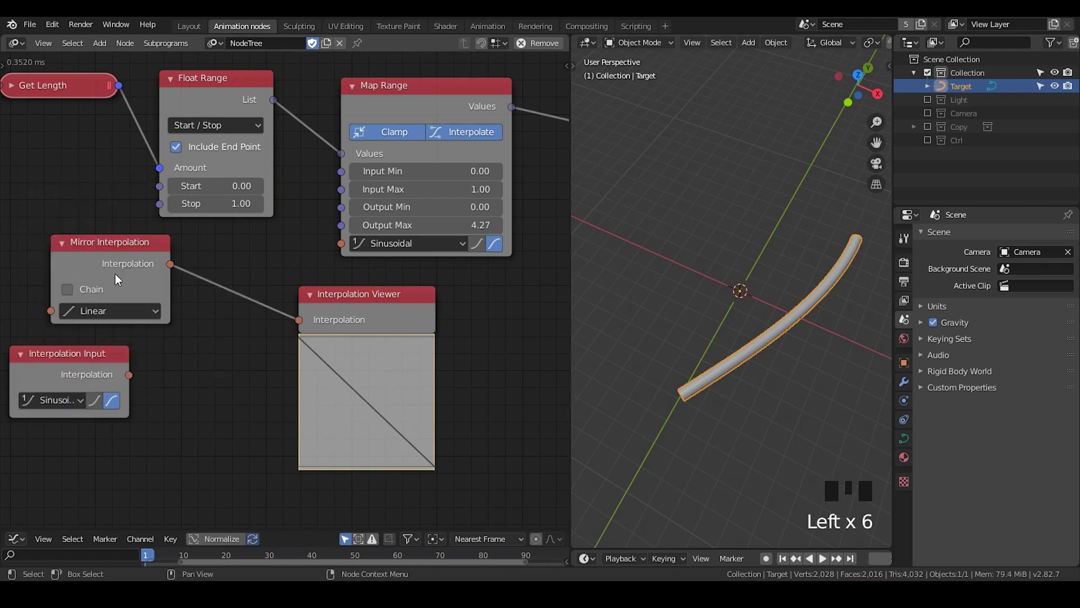
- Chain the sinusoidal curve through Mirror Interpolation into Map Range's interpolation, forming a symmetric hump
drag(111, 321, 77, 297)
click(77, 297)
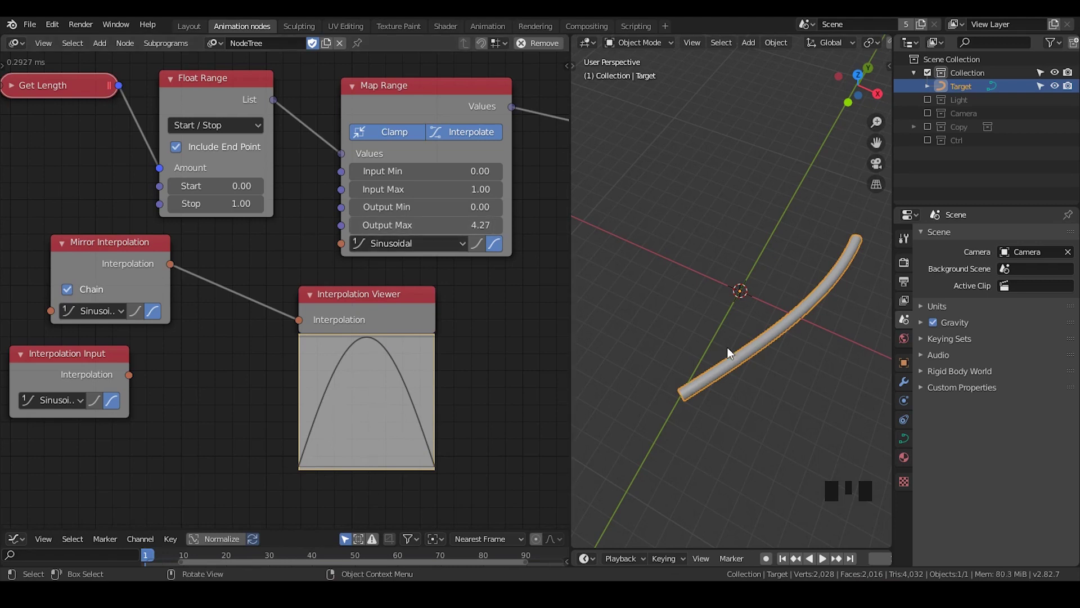
click(687, 398)
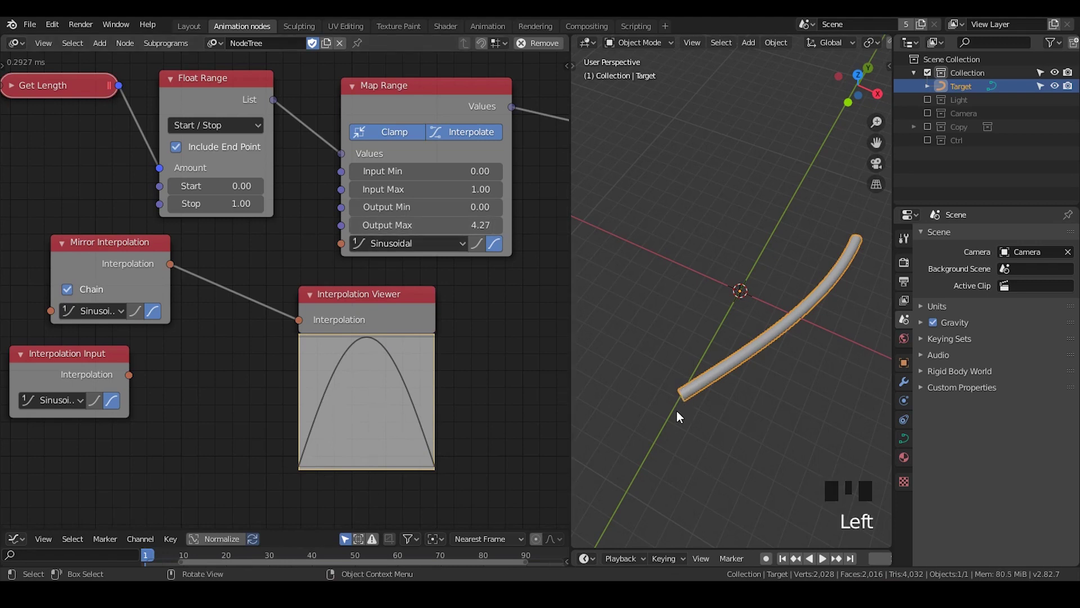
click(856, 246)
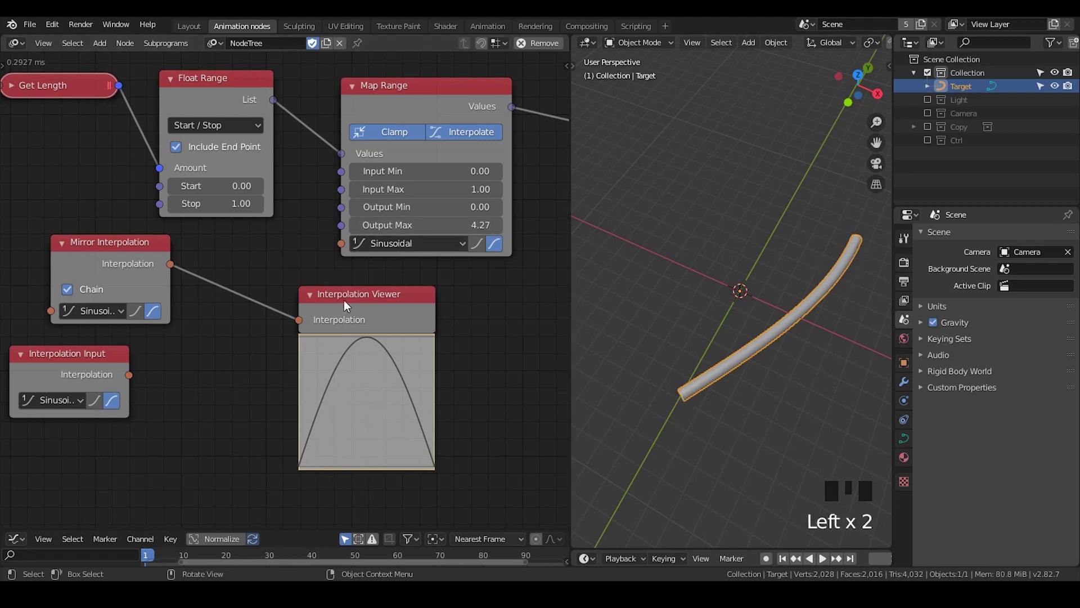
click(173, 266)
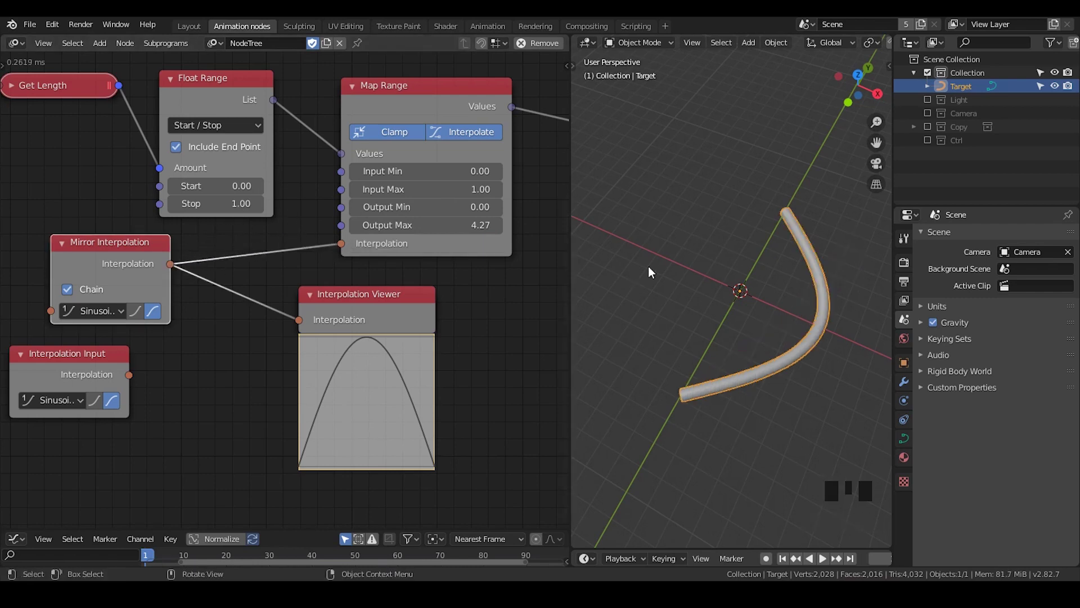
- Lower Map Range output max to 1.00 and select the unused Interpolation Input node
click(690, 400)
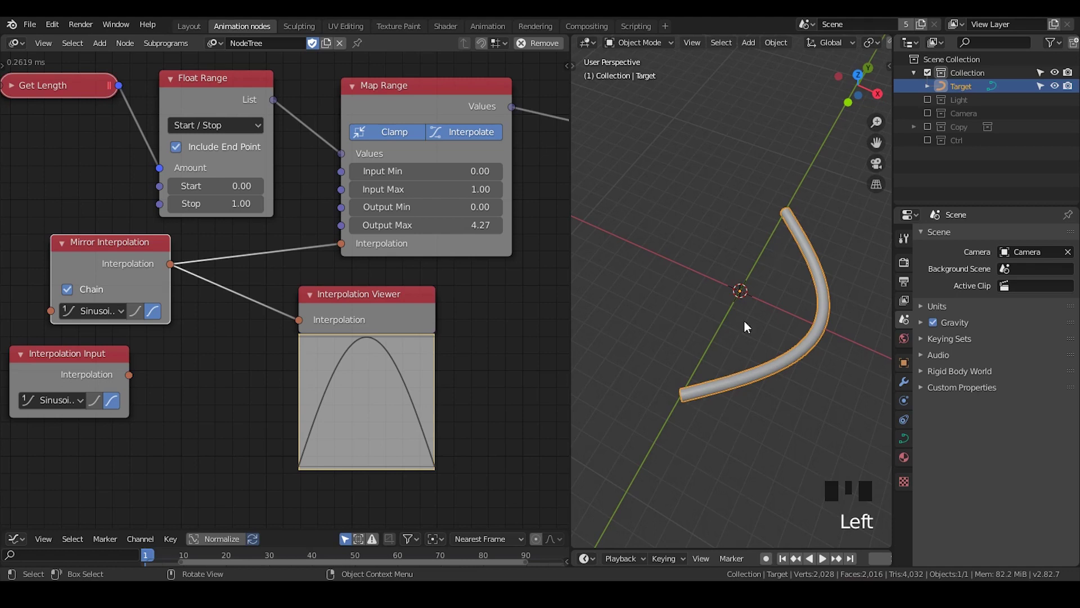
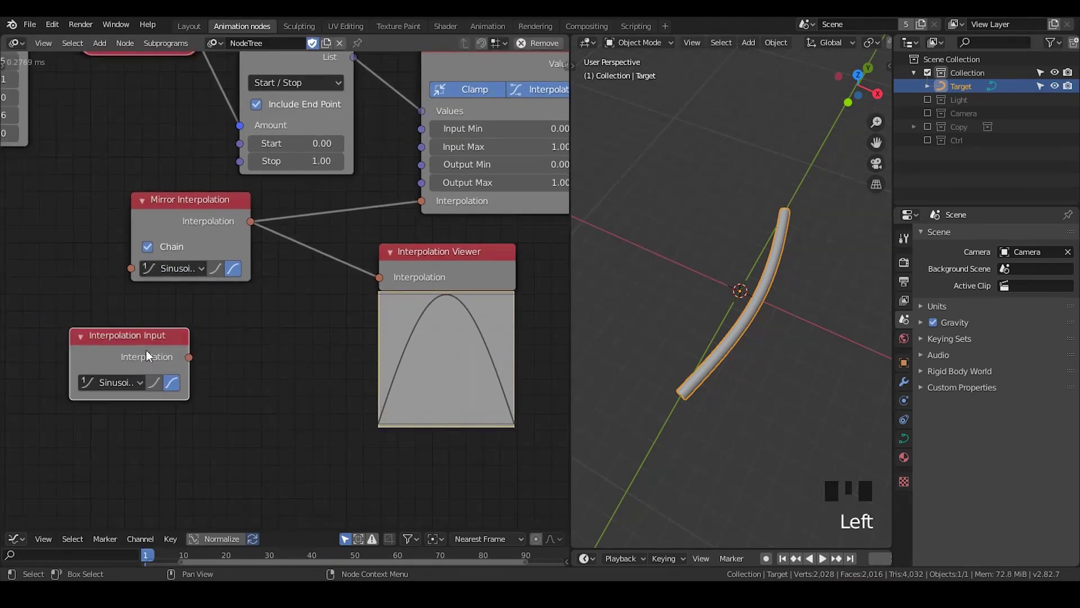
drag(152, 355, 176, 272)
- Delete the Interpolation Input node, try a Curve Interpolation node, then discard it, keeping sinusoidal
key(x)
click(176, 272)
key(ctrl+a)
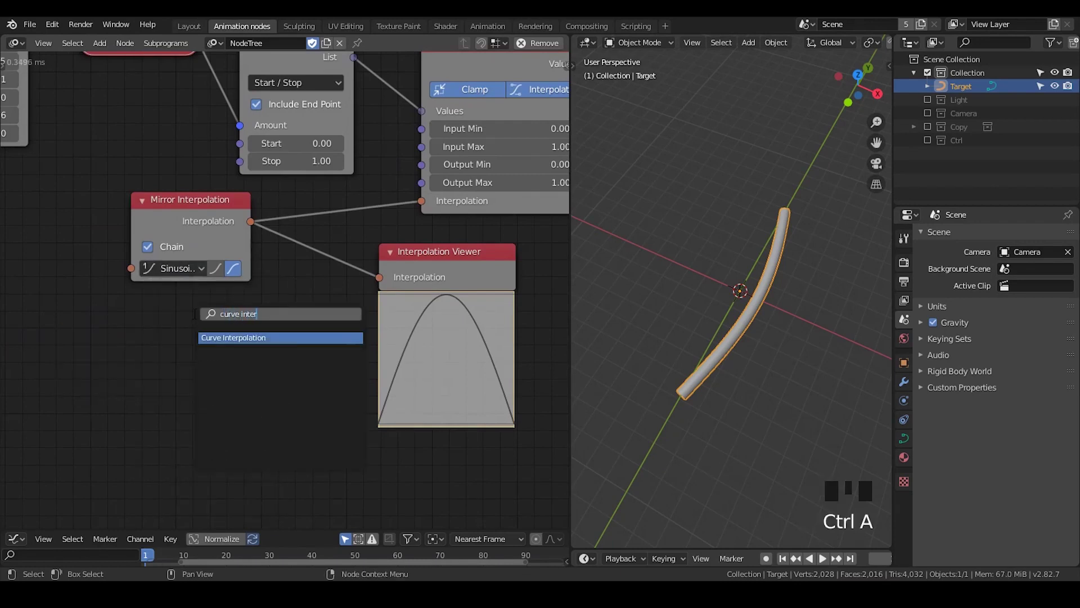
drag(132, 328, 283, 275)
click(284, 275)
click(250, 157)
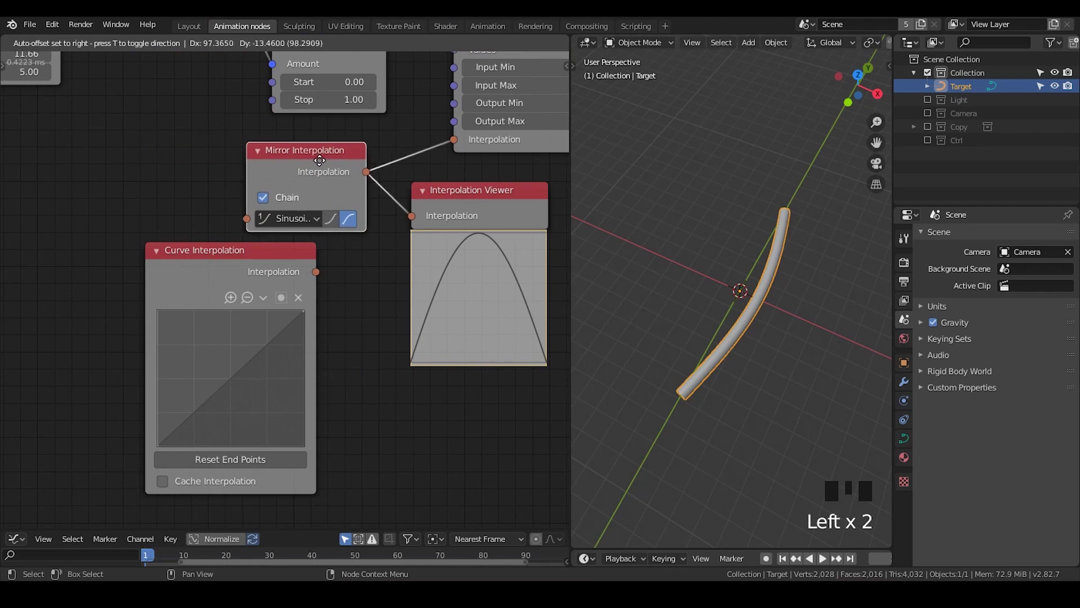
click(255, 275)
click(317, 159)
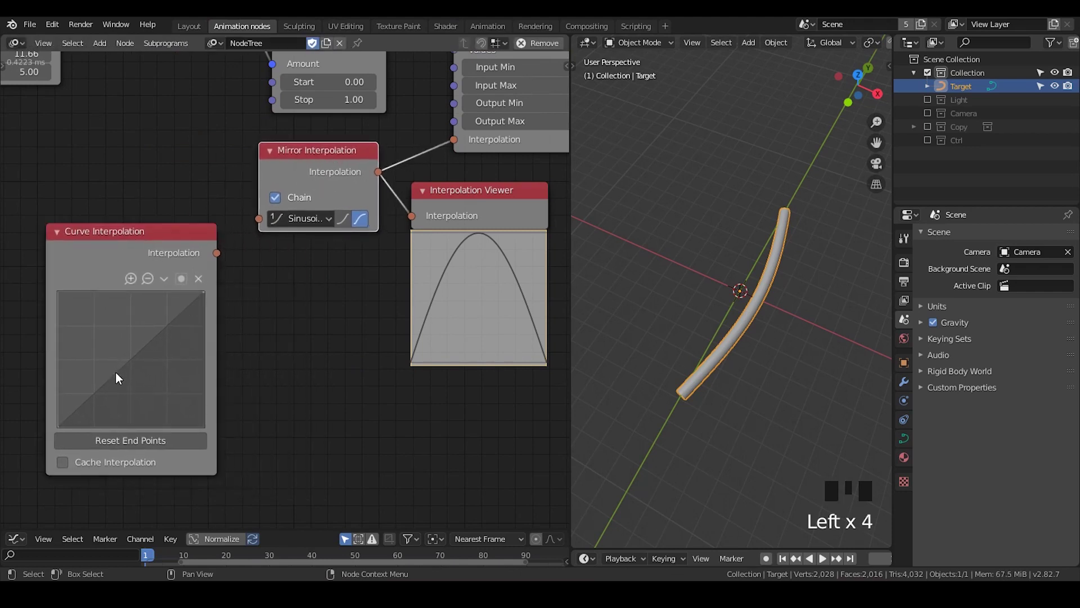
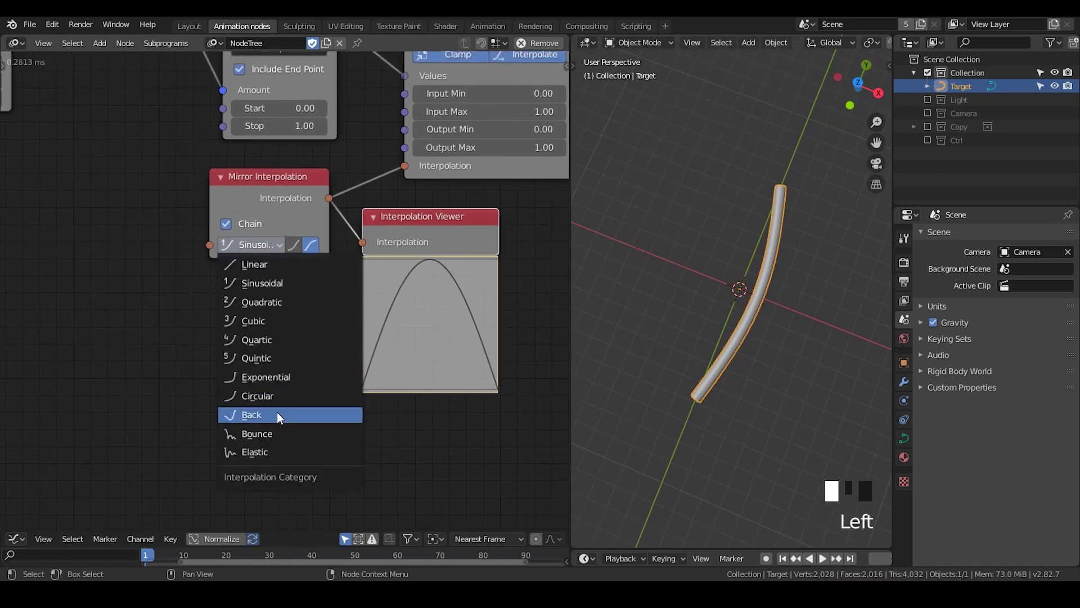
drag(253, 254, 284, 290)
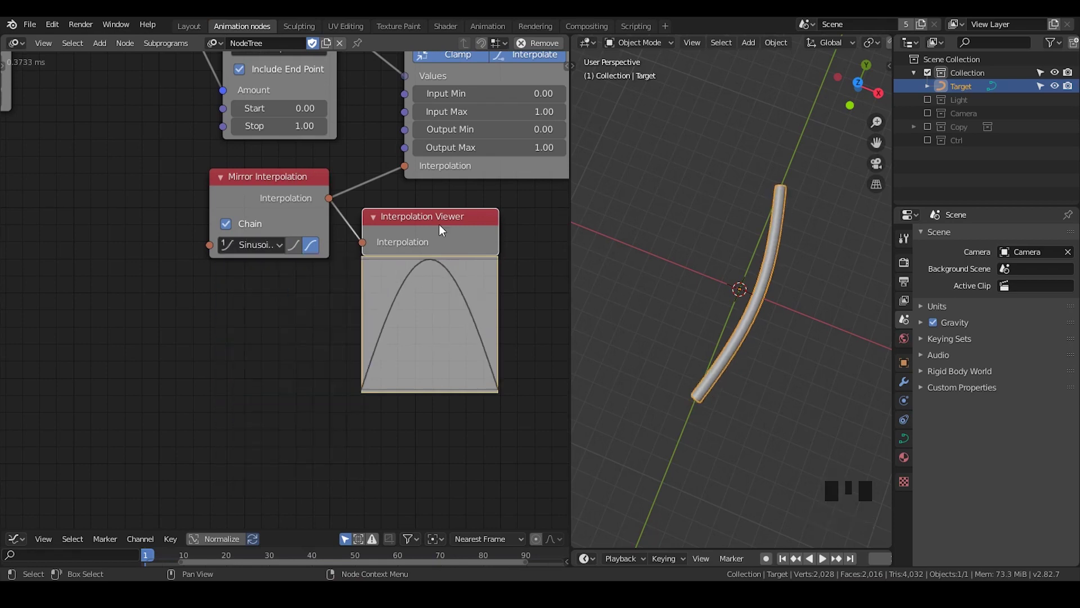
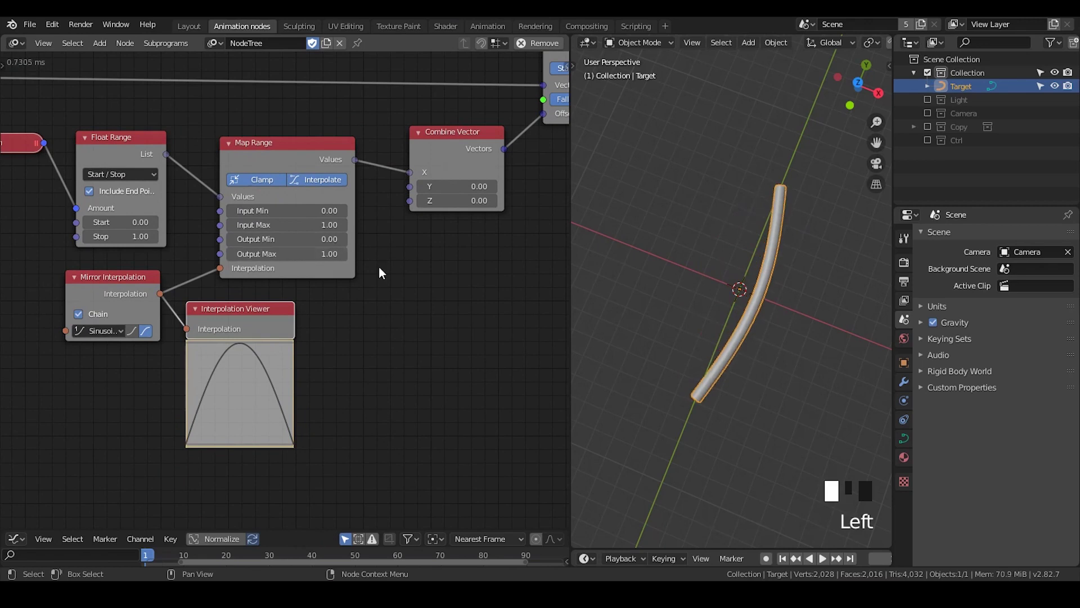
- Remove the Interpolation Viewer and select Map Range and Combine Vector for collapsing
drag(400, 257, 661, 319)
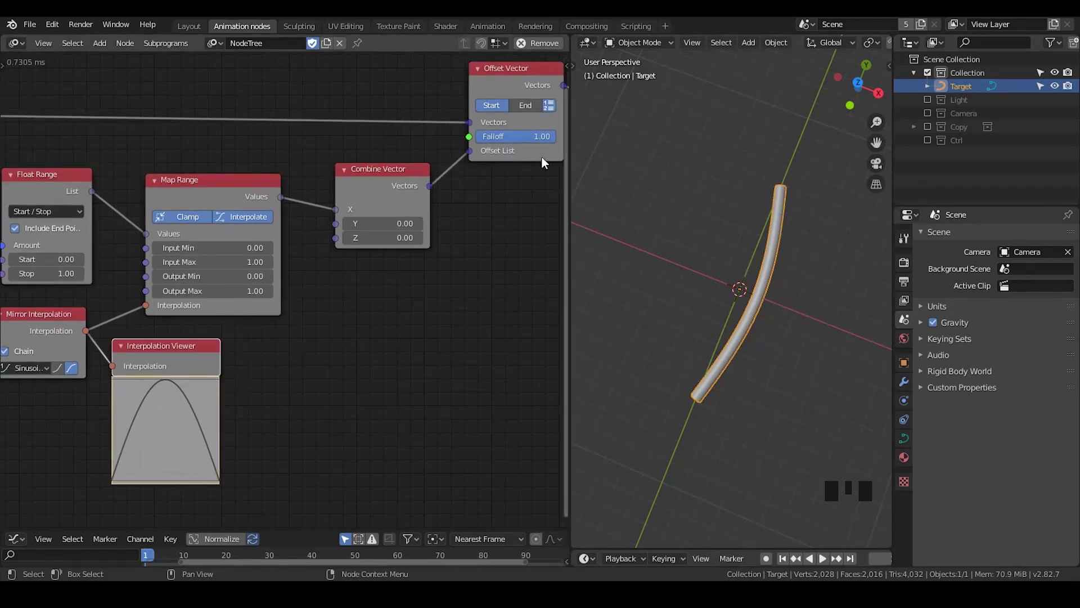
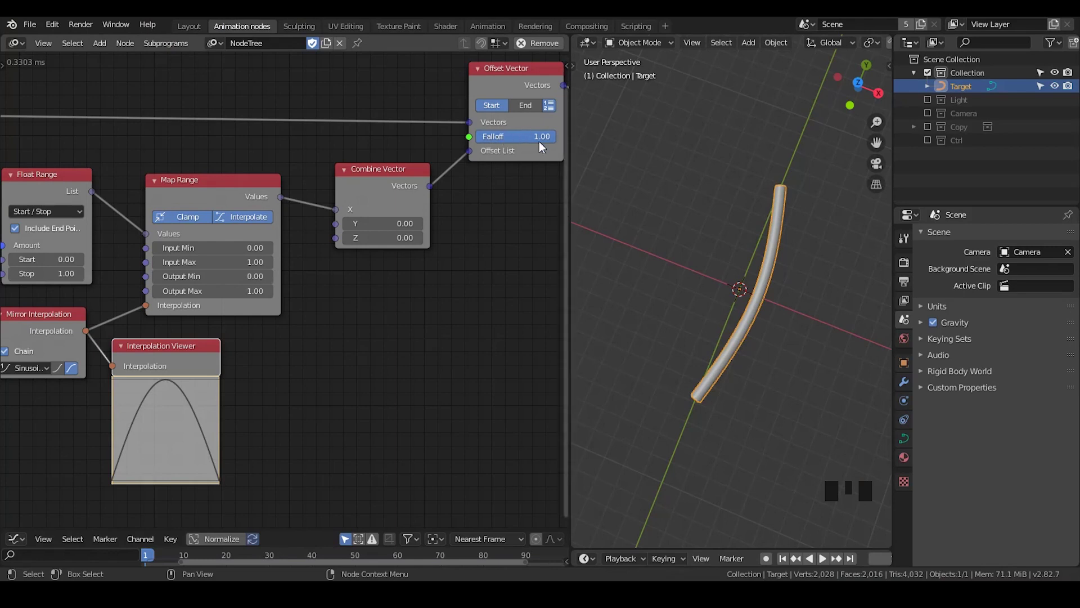
drag(542, 148, 346, 179)
click(346, 177)
click(158, 180)
click(163, 360)
- Collapse the selected nodes, then feed Time Info frame through a Sin Float Math node into a Viewer
key(x)
key(ctrl+a)
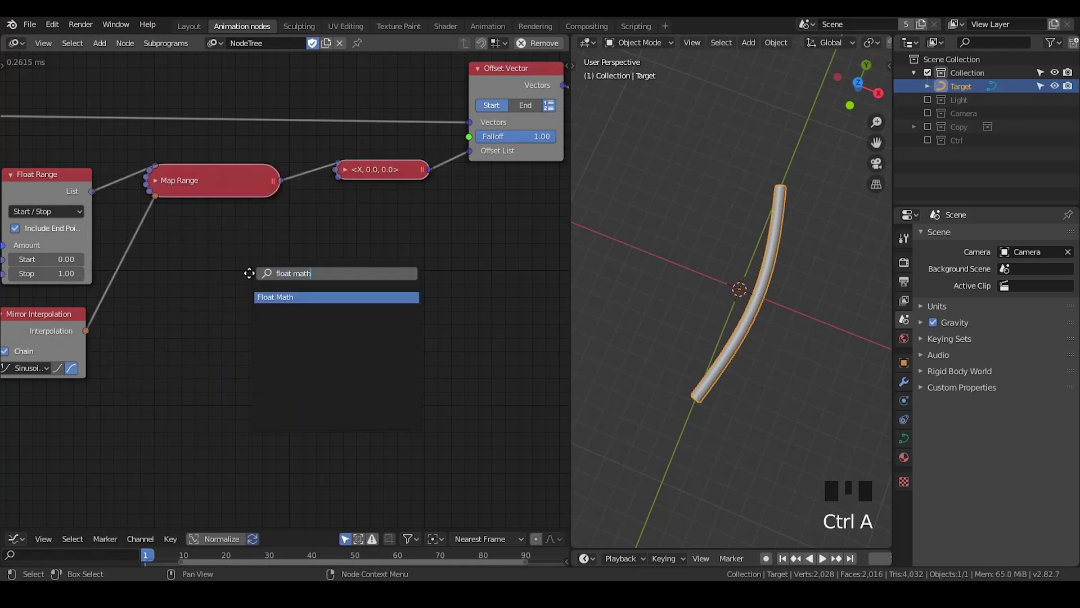
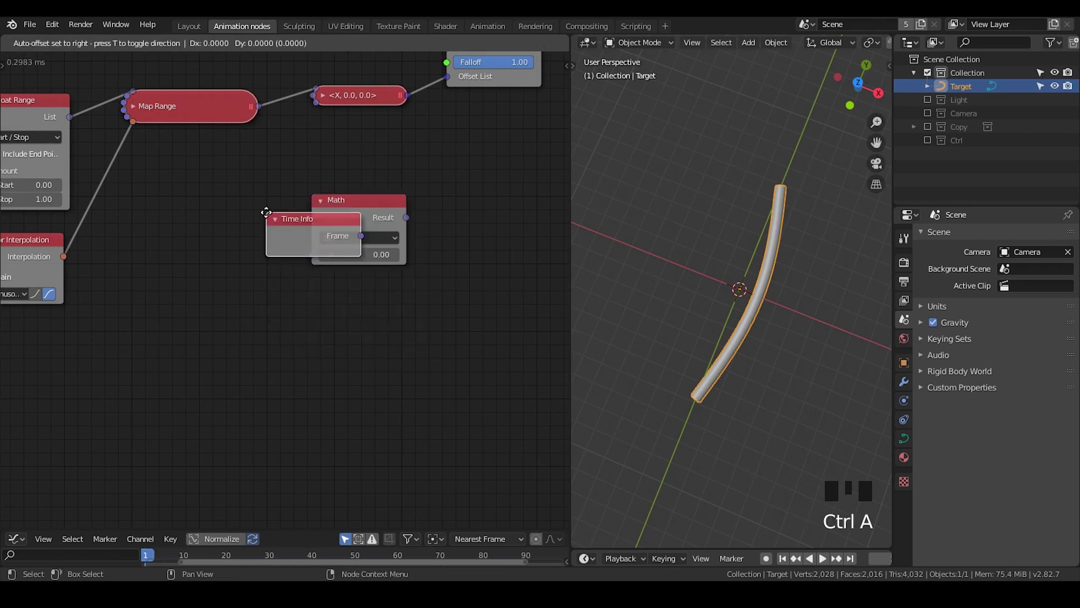
drag(246, 279, 298, 258)
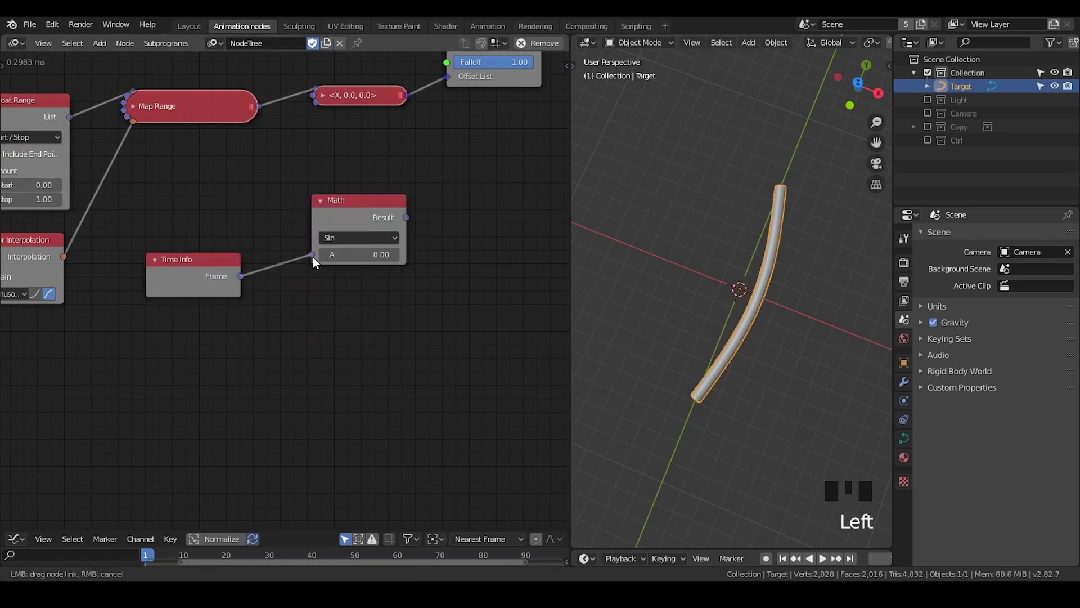
click(356, 228)
key(w)
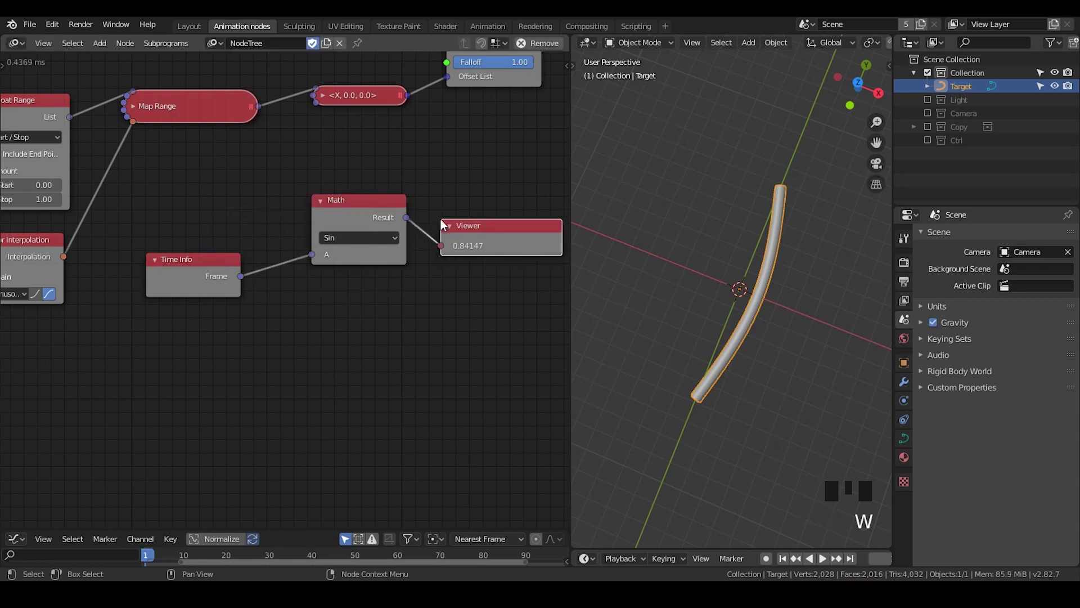
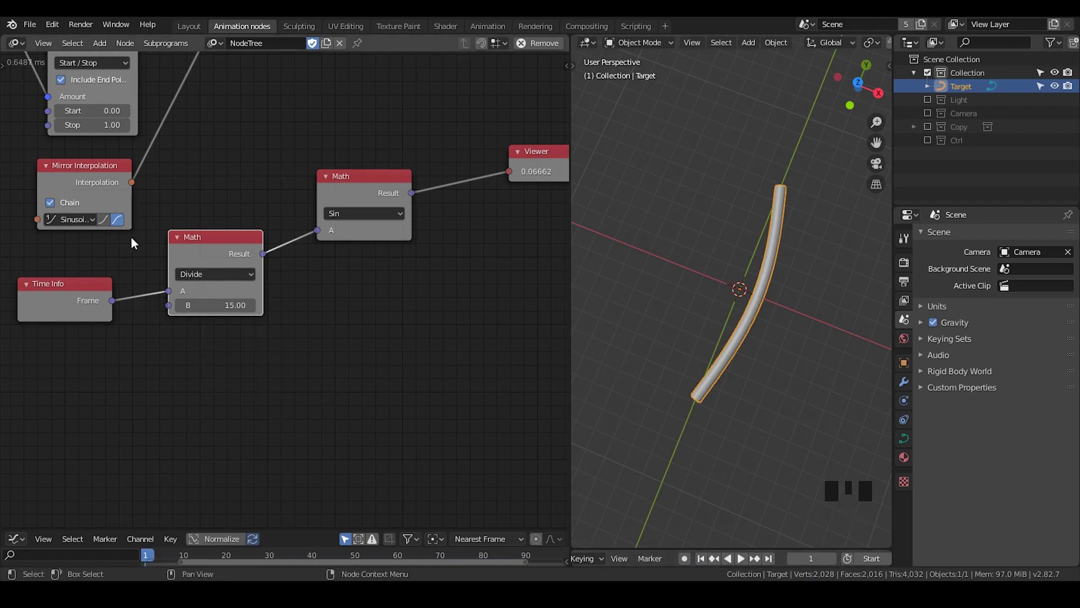
- Play the animation to check the sine value, then add a Constant Falloff driving the Offset Vector falloff
drag(708, 564, 738, 562)
click(748, 562)
click(543, 169)
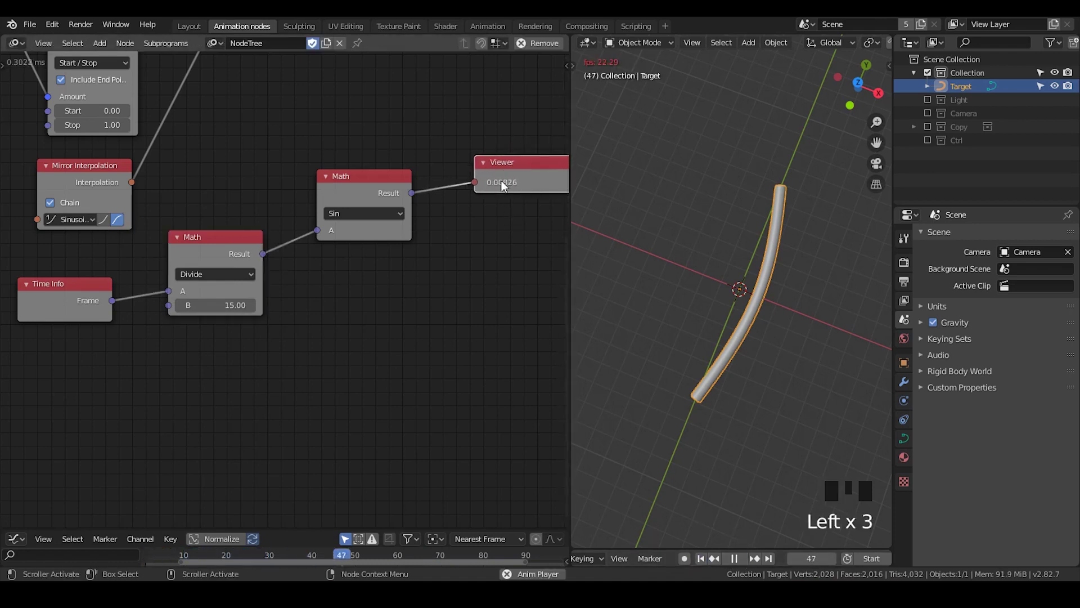
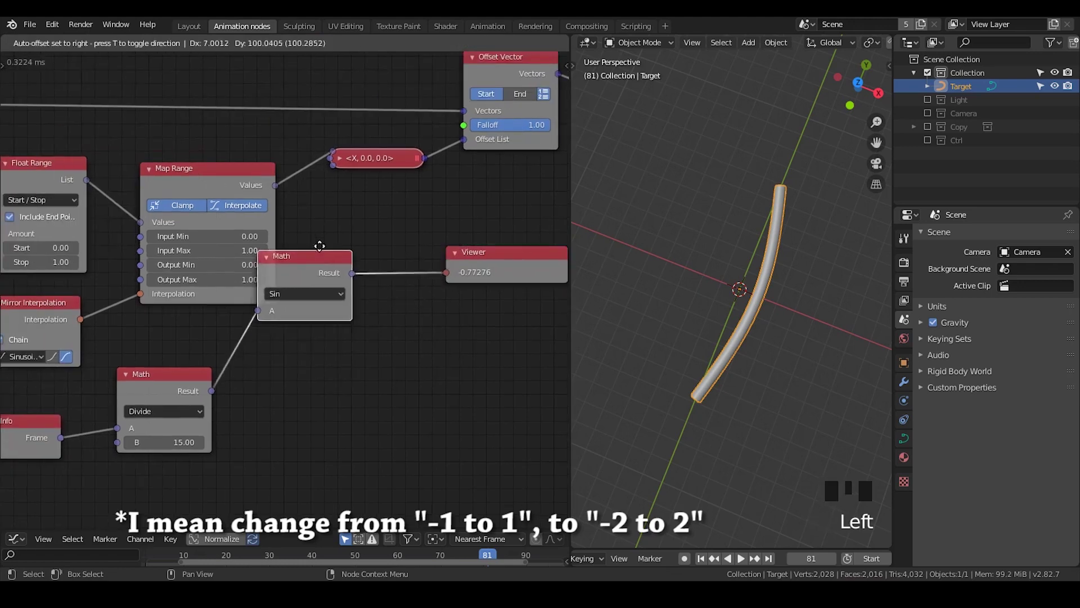
click(198, 196)
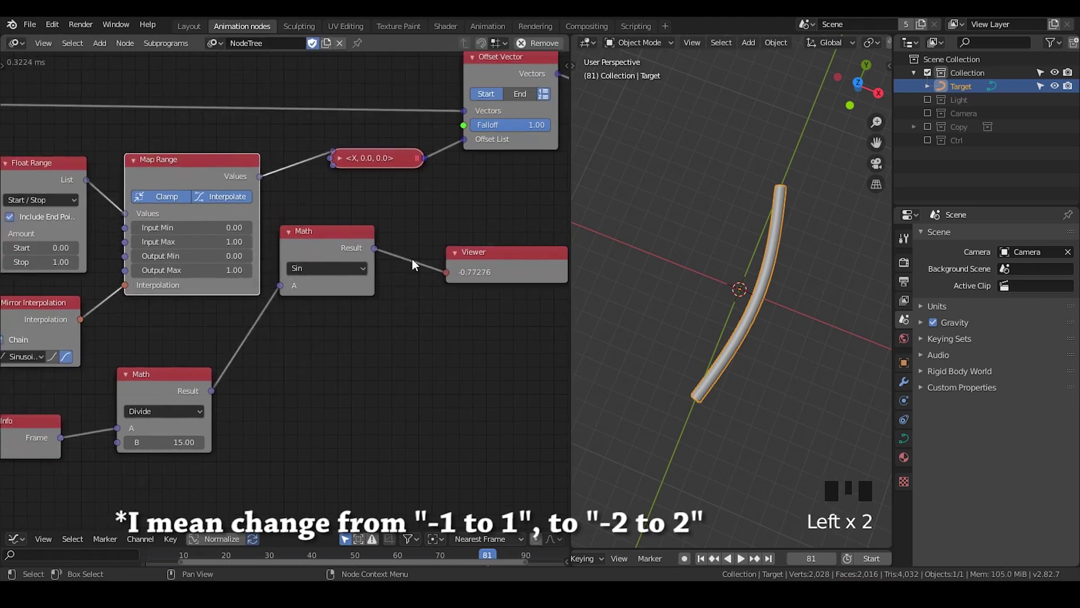
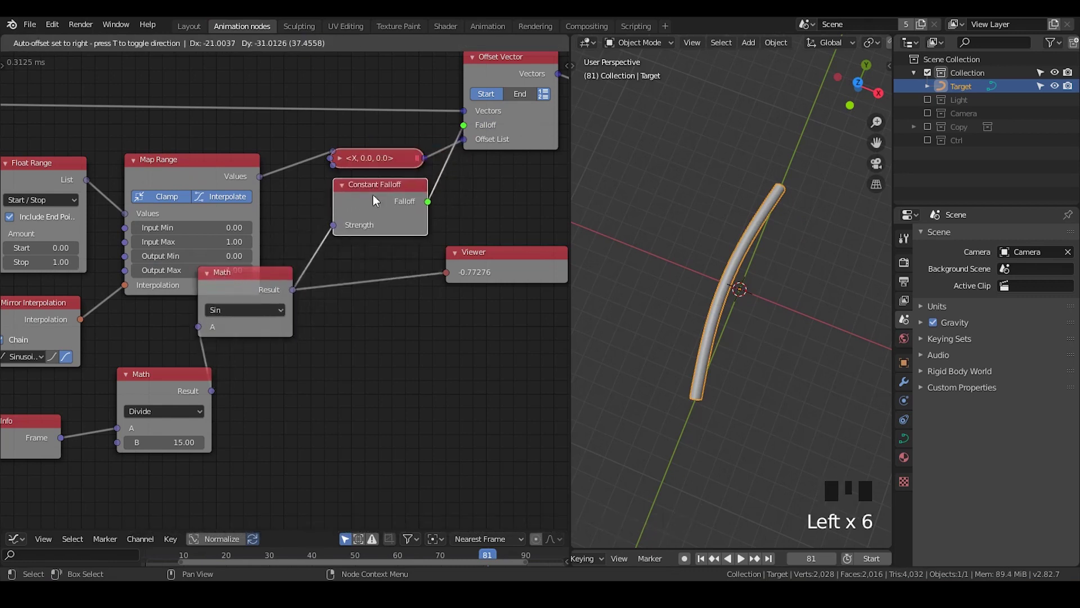
- Place the Constant Falloff node, bring the chain into view and play the animation to check the tube's motion
click(253, 293)
middle_click(226, 339)
click(267, 349)
scroll(up, 3)
scroll(down, 3)
drag(704, 561, 739, 563)
click(743, 564)
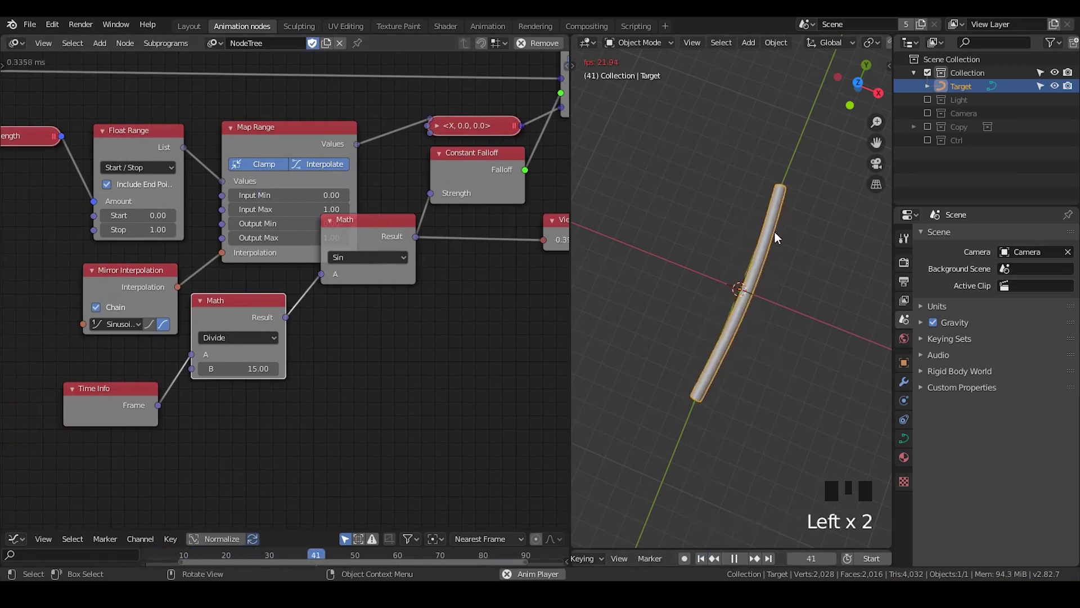
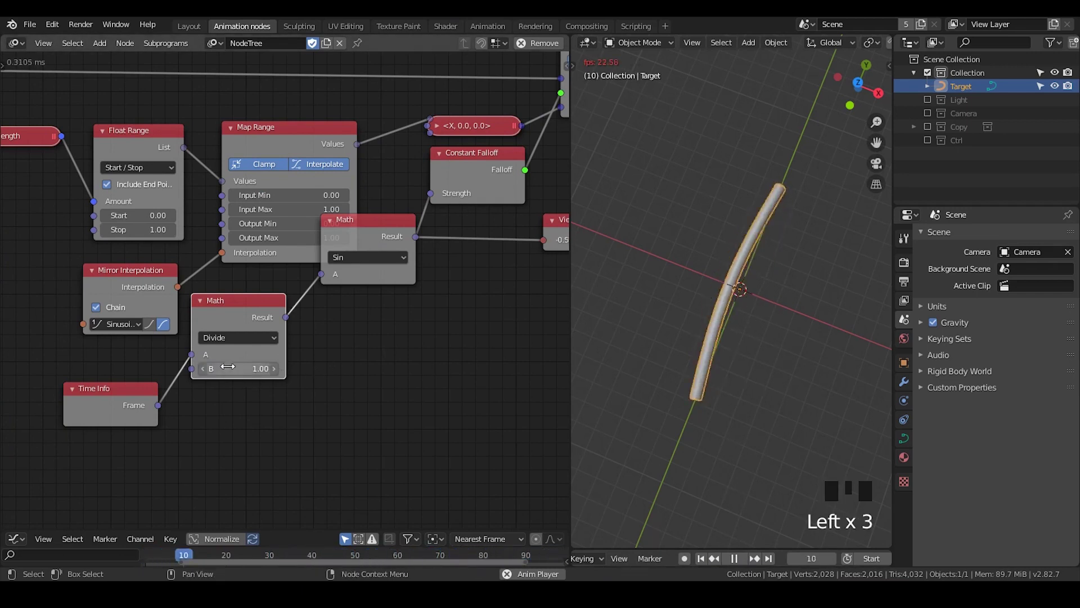
click(740, 564)
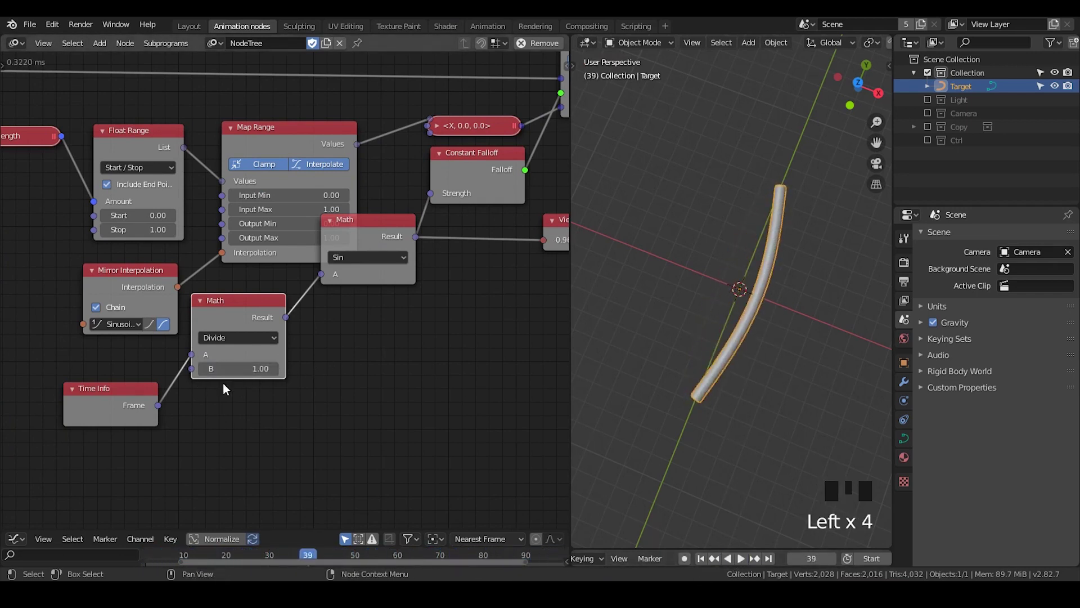
- Change the Divide node's B value from 15 to 2 so the falloff sways faster
click(745, 562)
drag(769, 451, 753, 303)
click(341, 232)
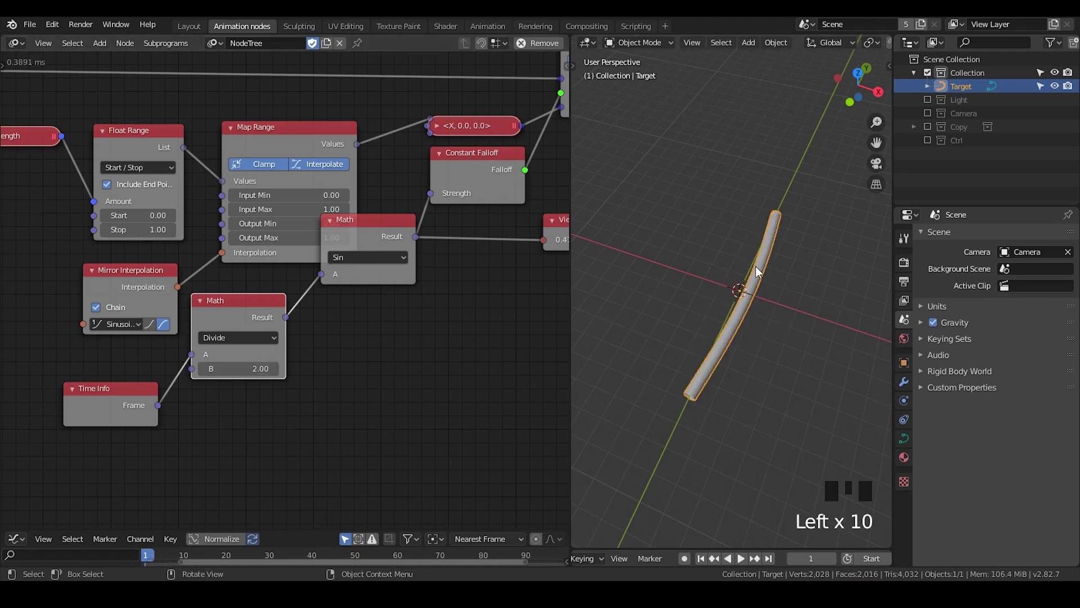
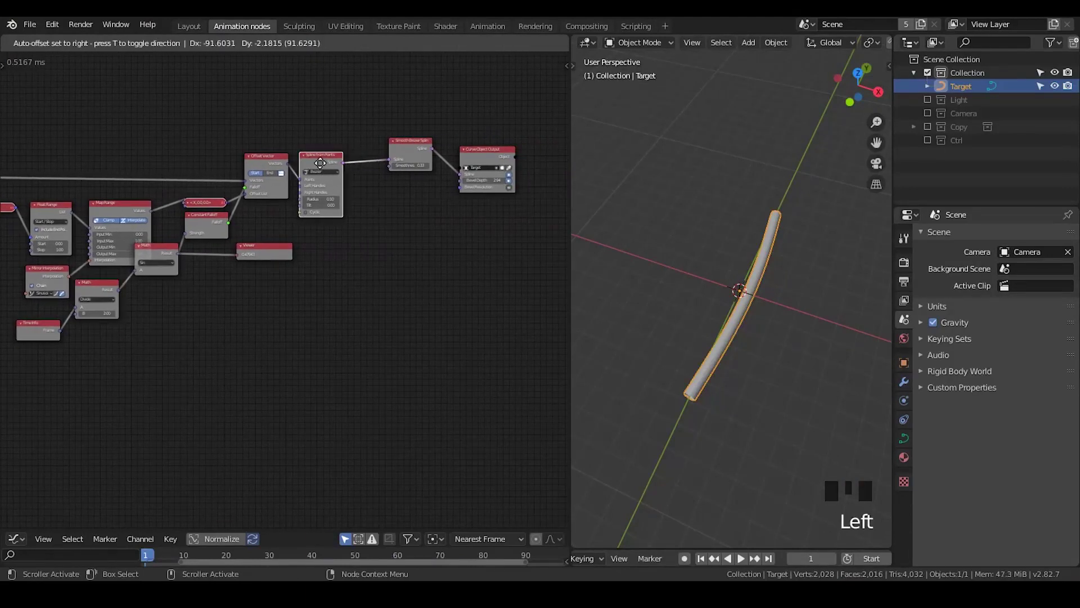
- Box-select the whole string node chain and duplicate it below the original with Shift+D
click(408, 151)
click(485, 158)
drag(189, 246, 112, 188)
click(112, 188)
click(52, 161)
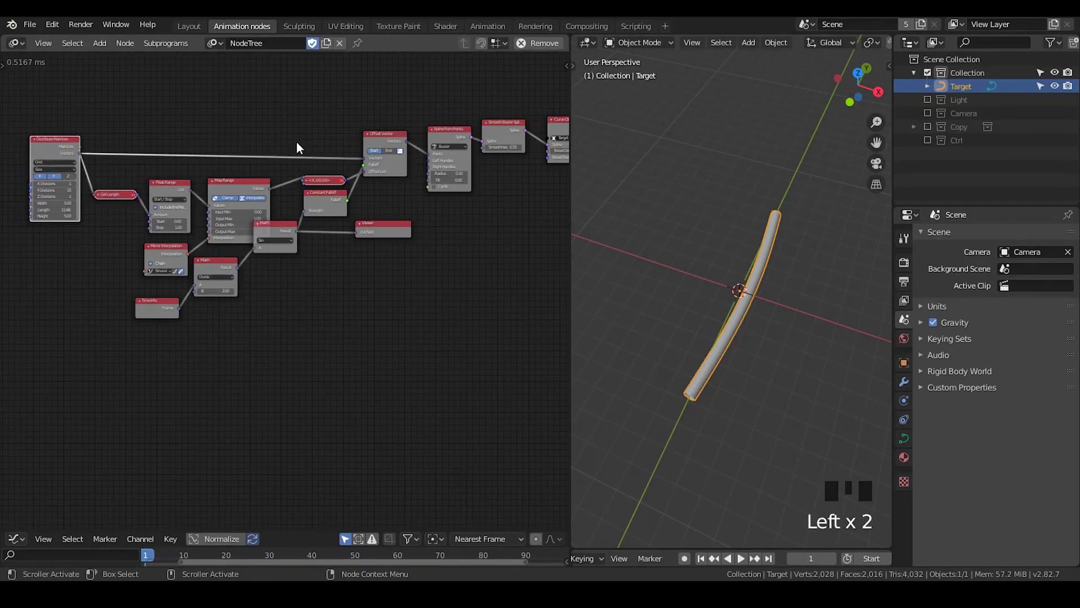
click(501, 105)
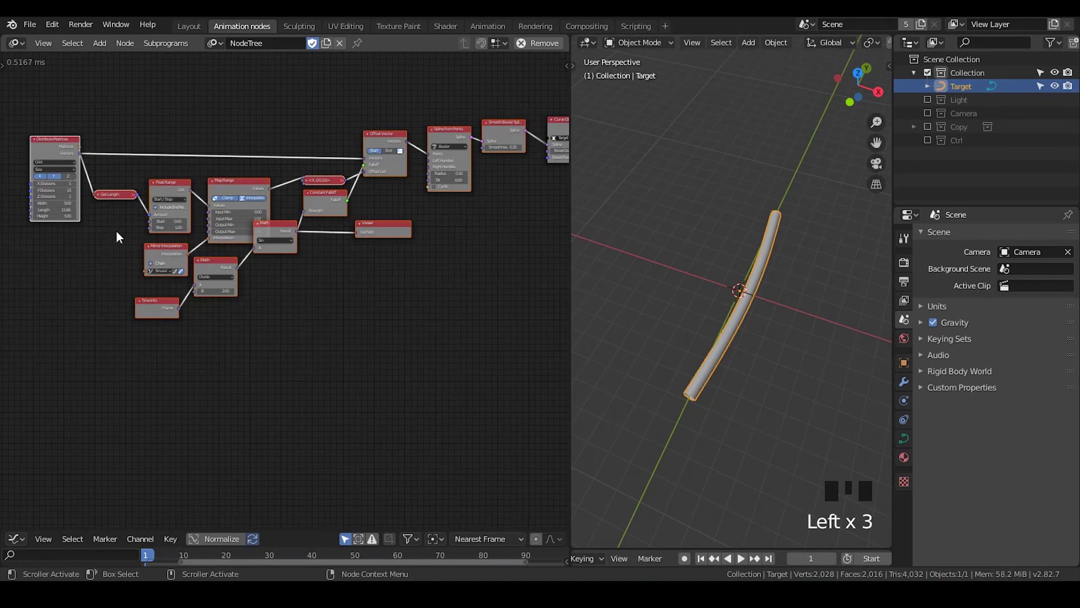
key(shift+d)
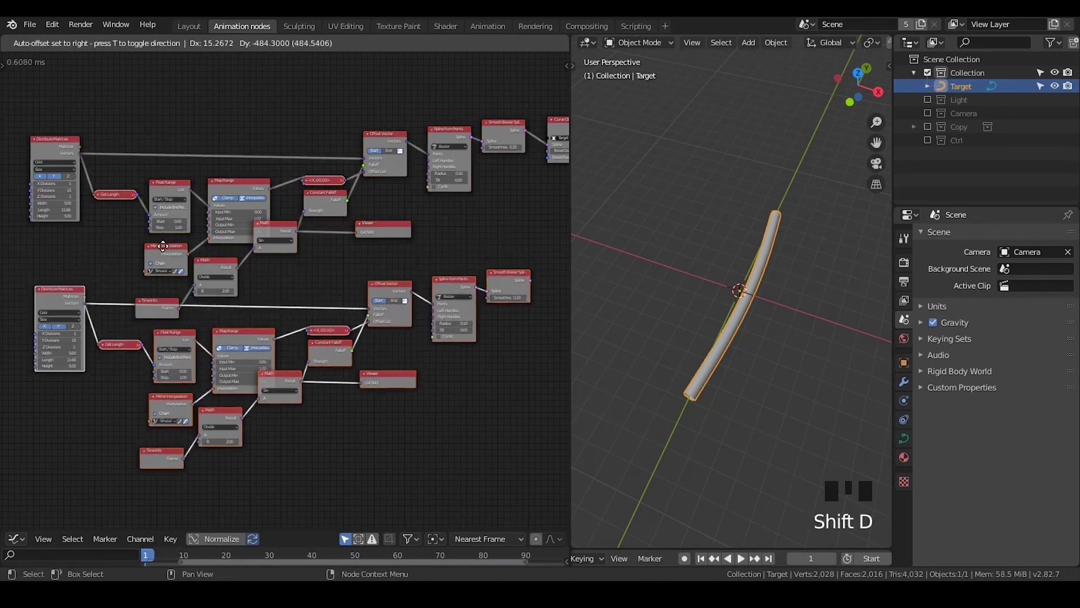
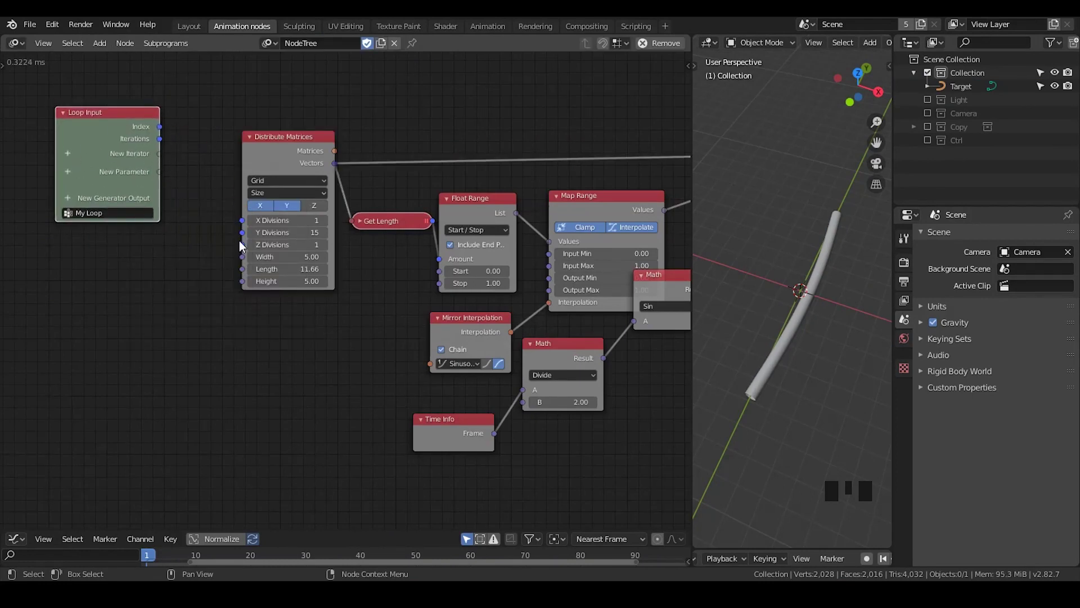
- Wire loop parameters into Distribute Matrices and expose Output Max, Interpolation and the time divisor as My Loop inputs
drag(246, 238, 192, 168)
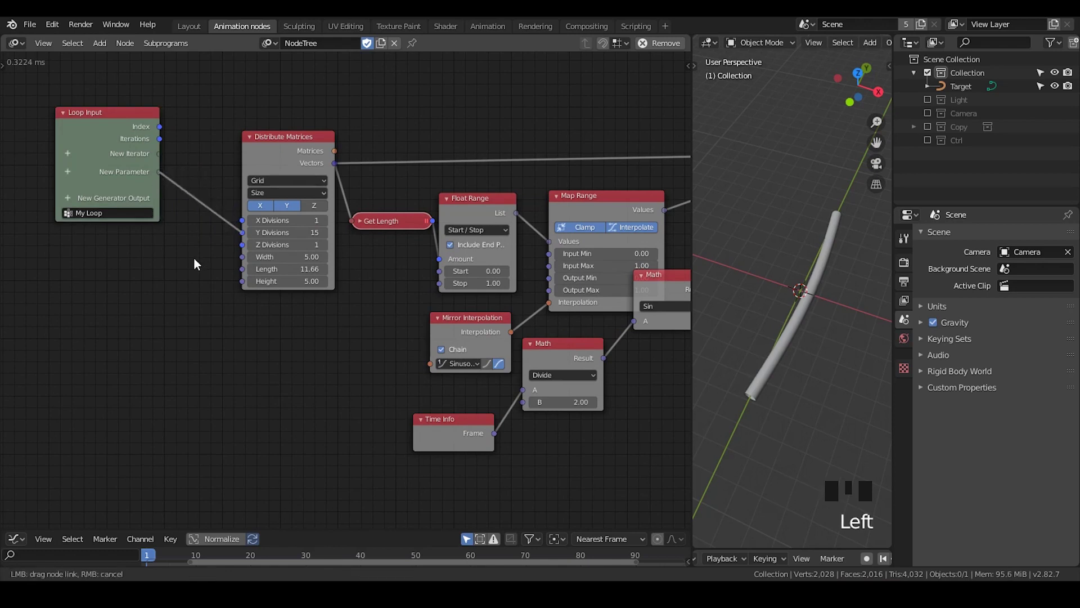
drag(245, 275, 205, 232)
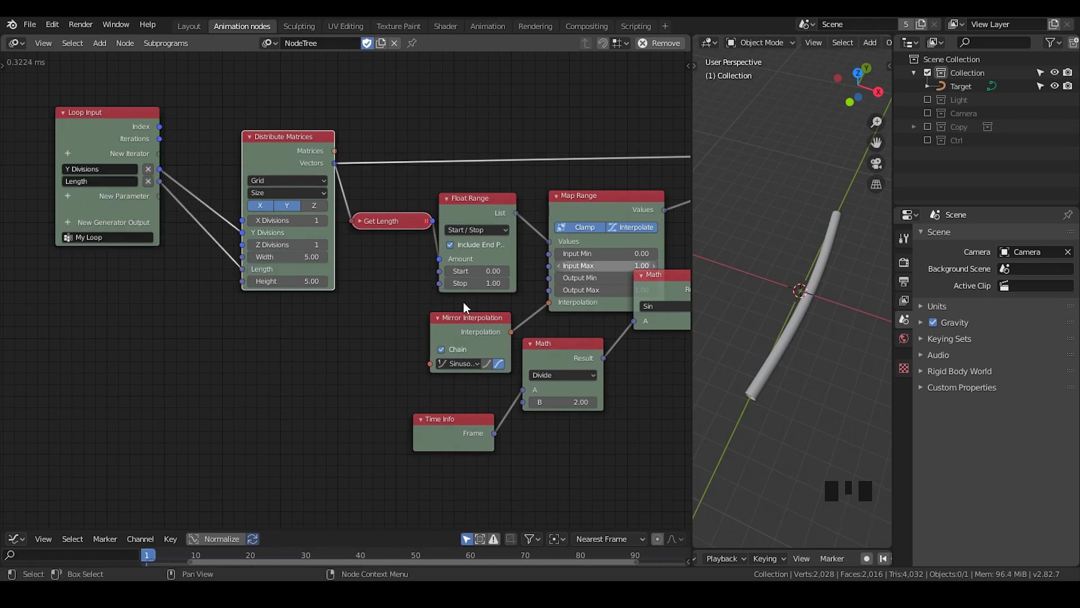
click(552, 296)
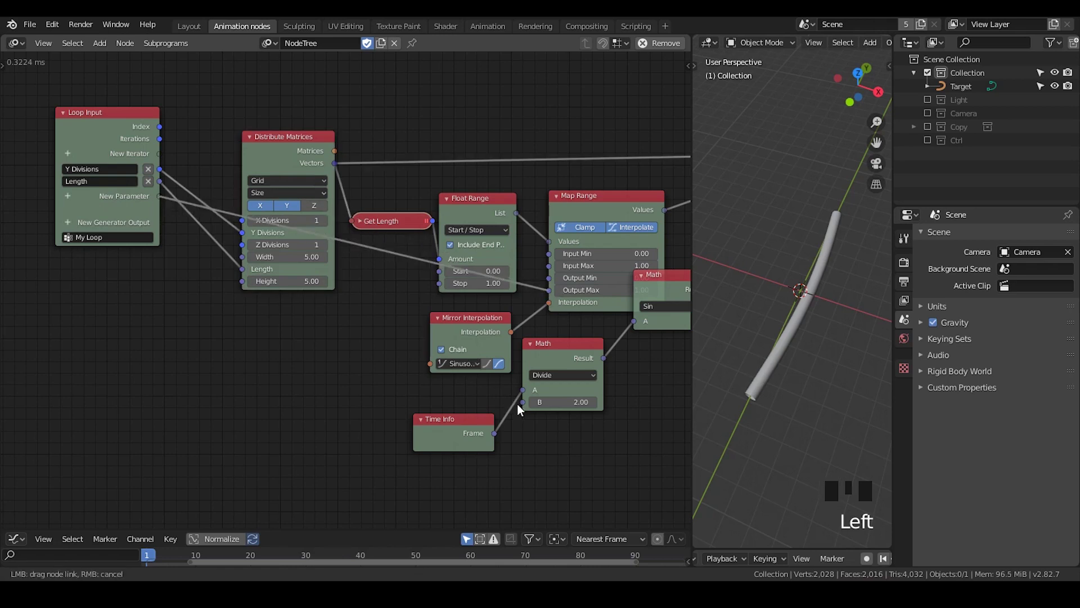
click(434, 368)
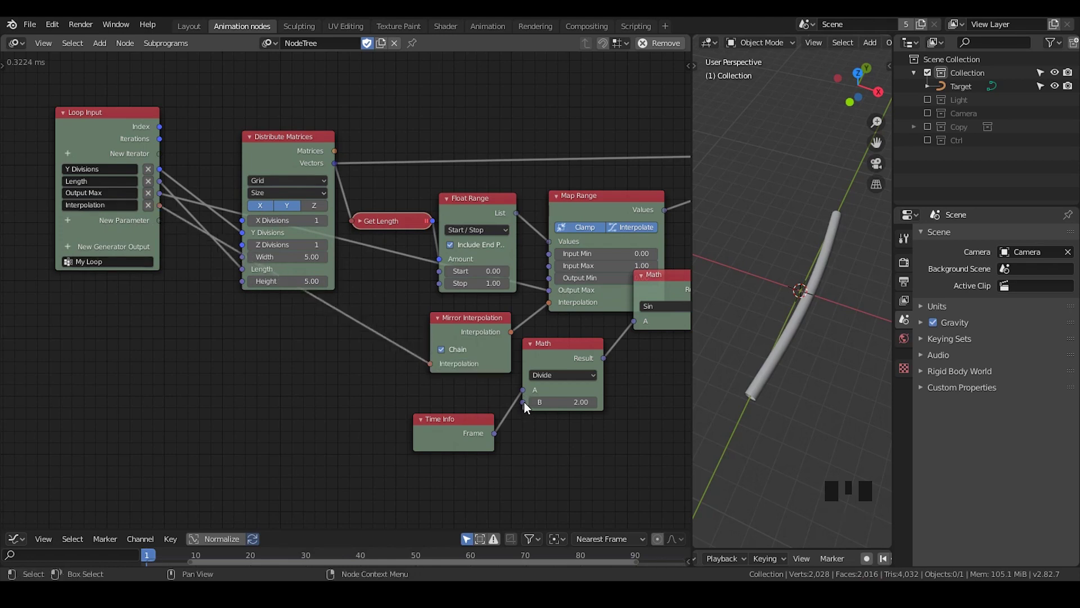
click(529, 407)
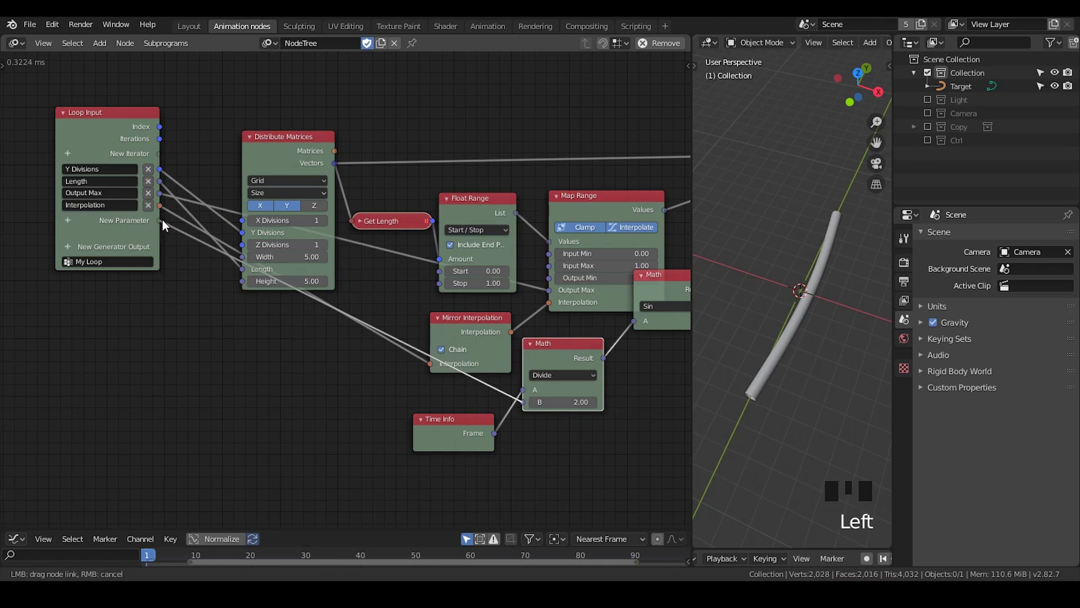
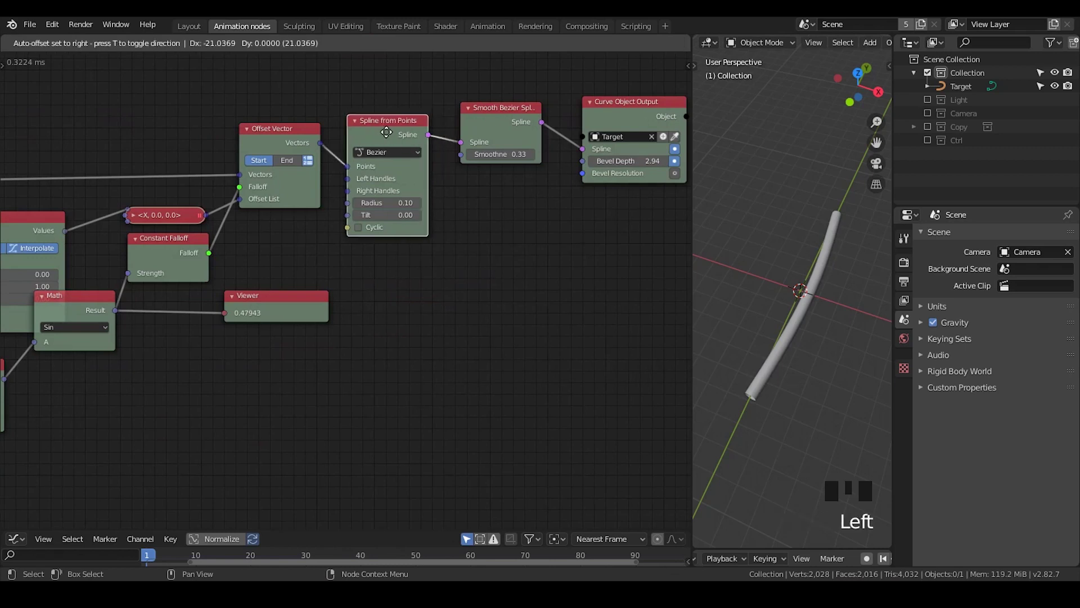
- Shift the spline nodes aside and make Smooth Bezier Spline the loop's generator output
drag(546, 244, 573, 153)
drag(573, 153, 556, 125)
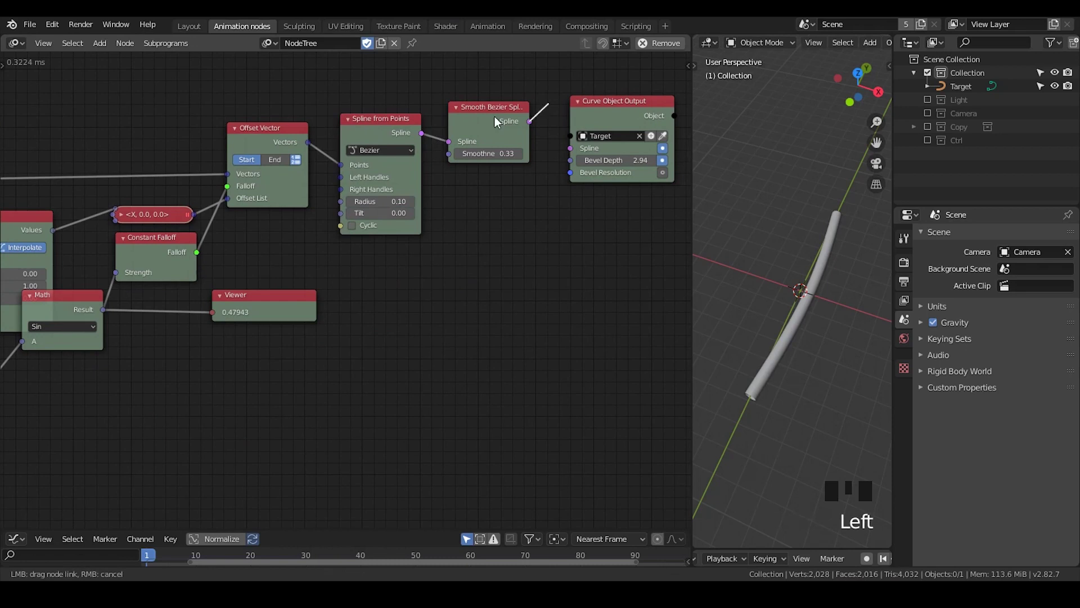
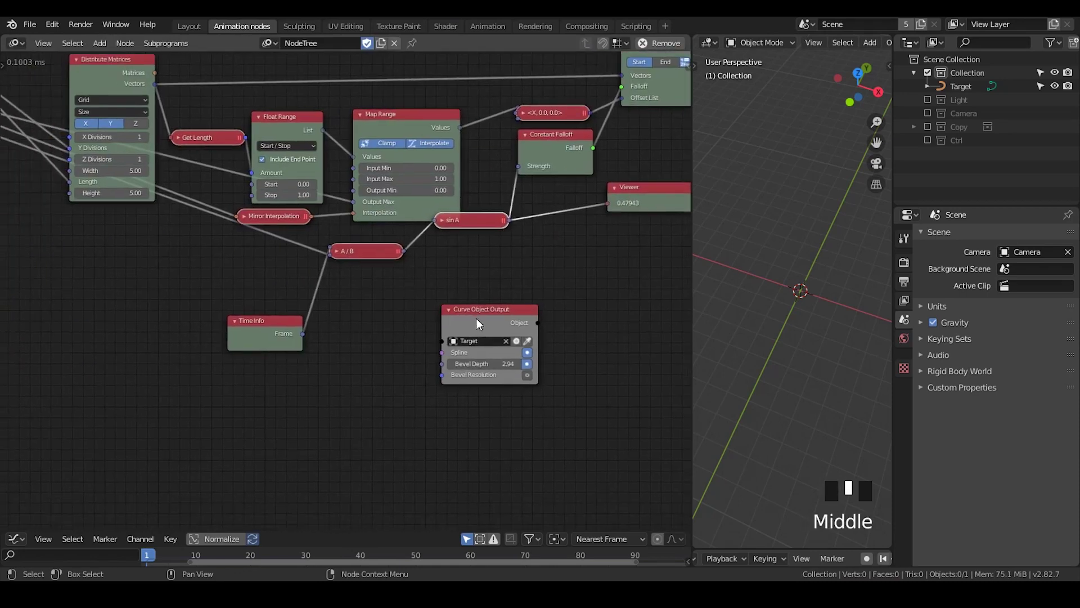
- Create an Invoke Subprogram node for My Loop and place it beside the Curve Object Output
click(475, 320)
drag(89, 294, 282, 137)
click(282, 137)
key(w)
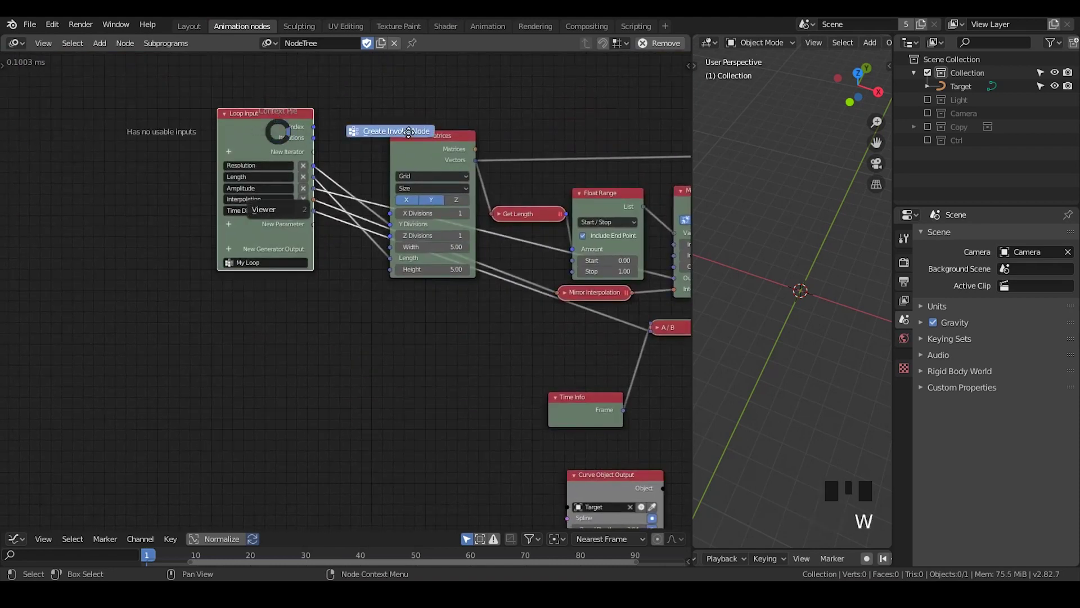
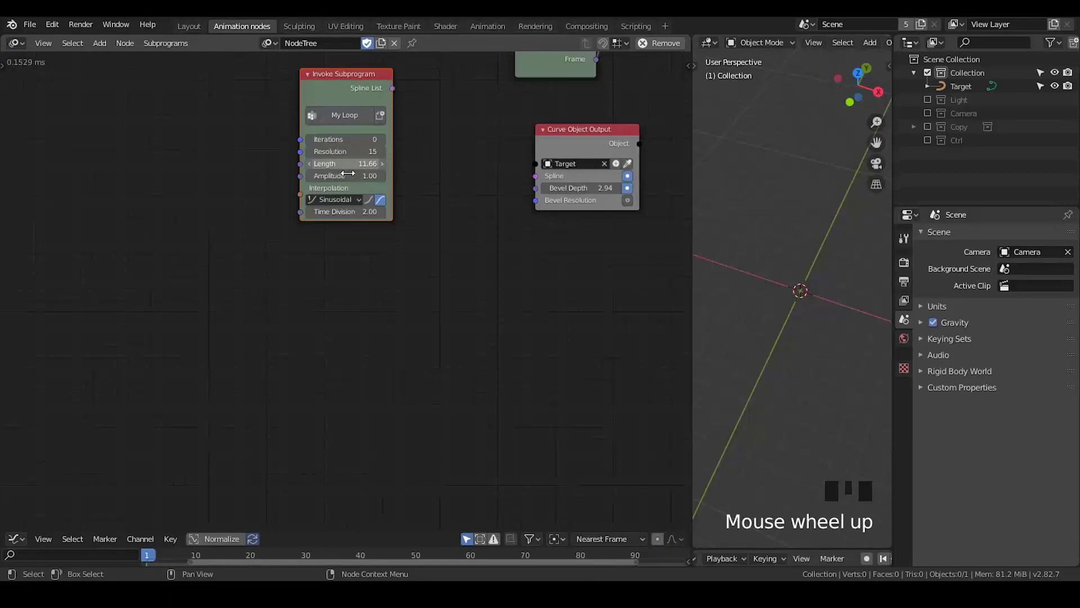
drag(453, 120, 335, 144)
click(334, 144)
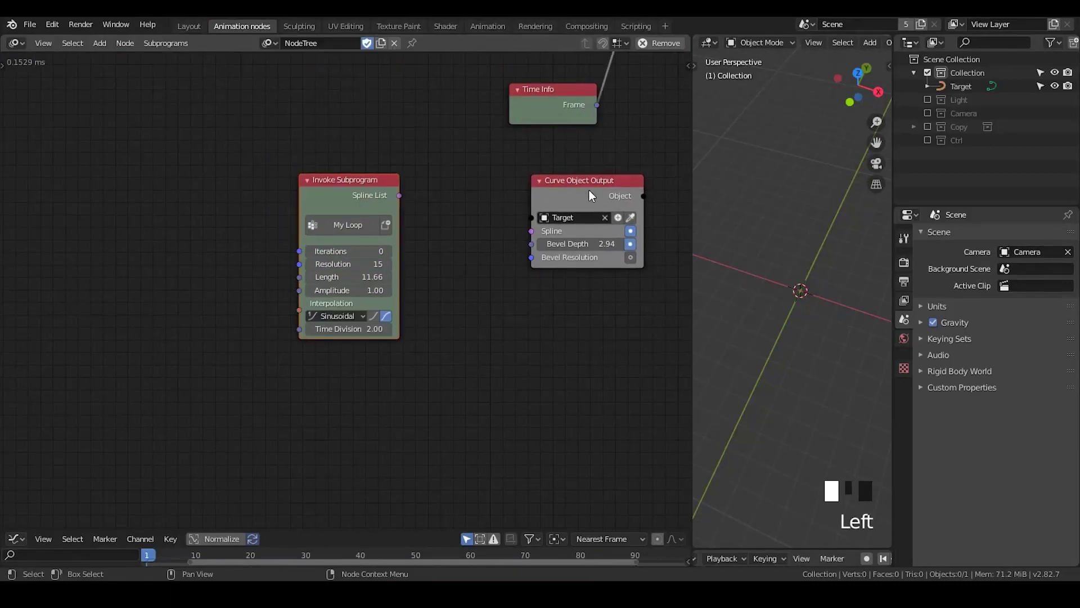
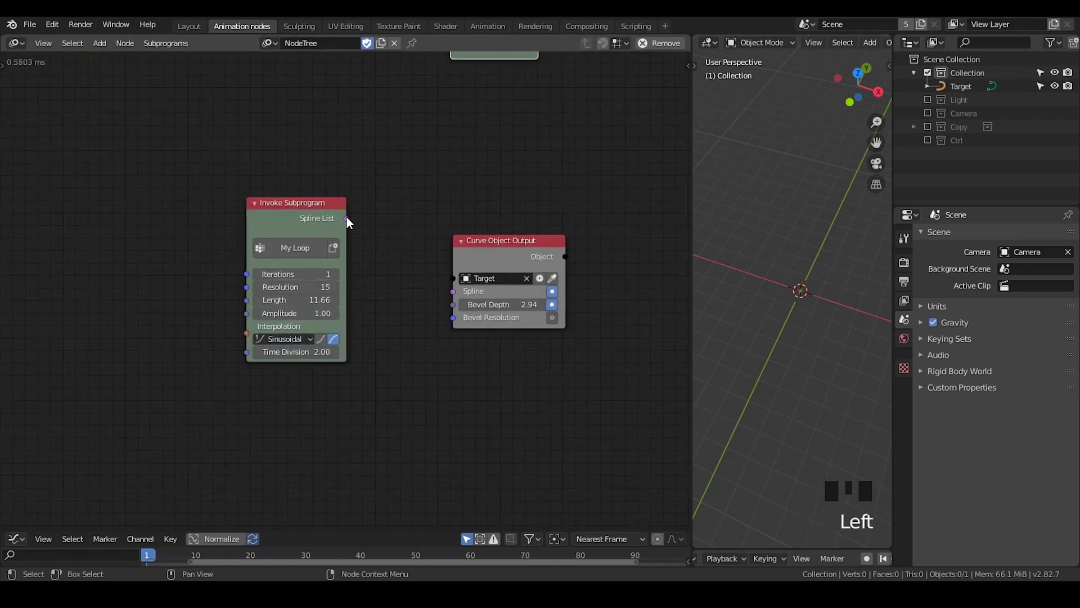
- Raise the loop iterations, feed its spline list into Curve Object Output and select the Target tube
drag(351, 227, 378, 243)
drag(297, 225, 347, 280)
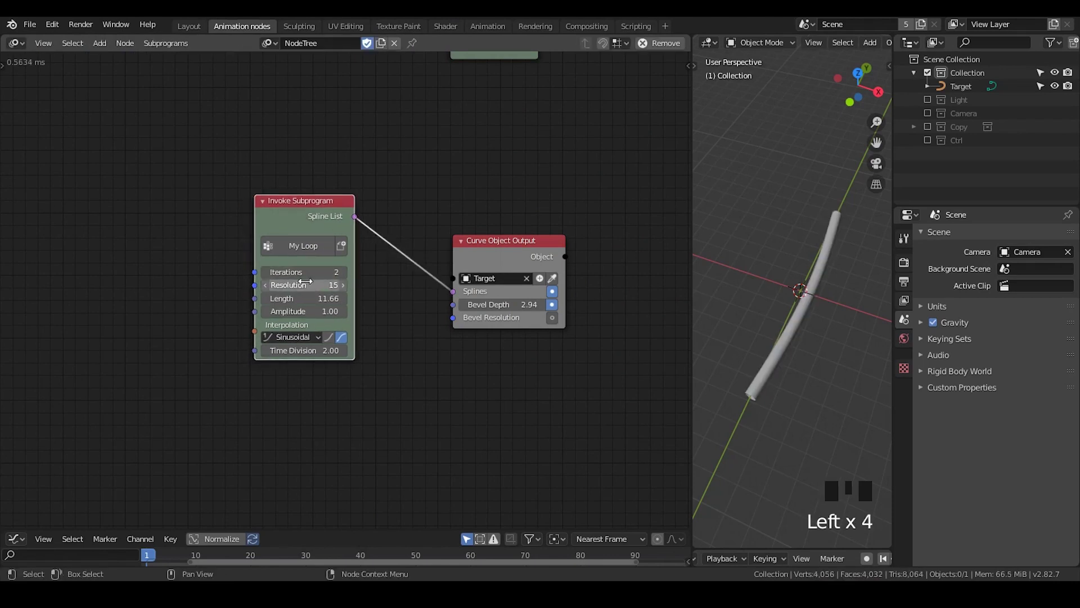
click(840, 243)
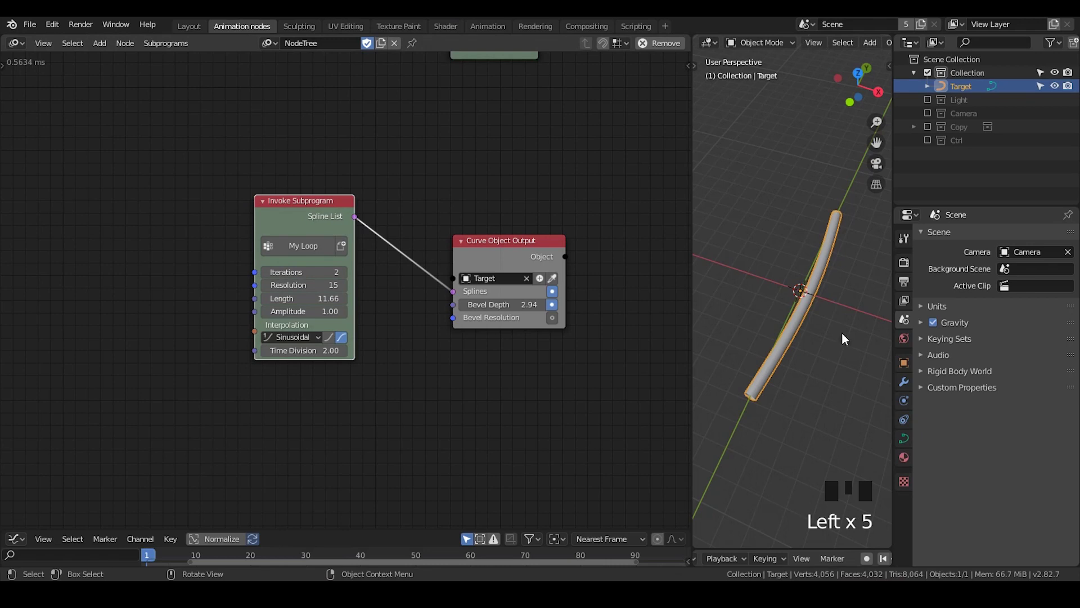
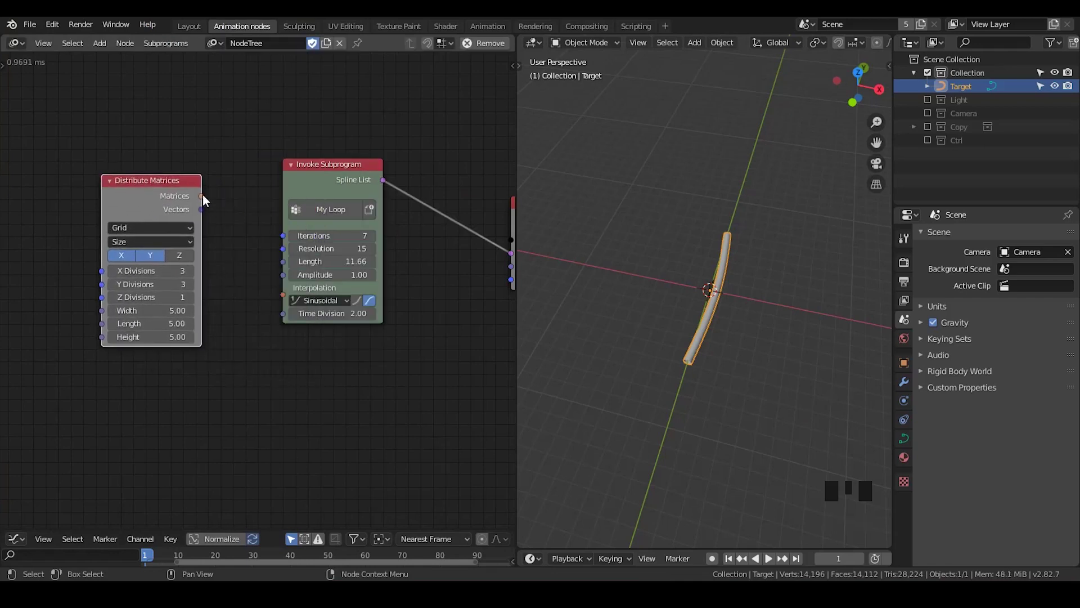
- Add a 3×1 Distribute Matrices grid and a Transform Spline node fed with the loop's spline list
drag(205, 202, 654, 280)
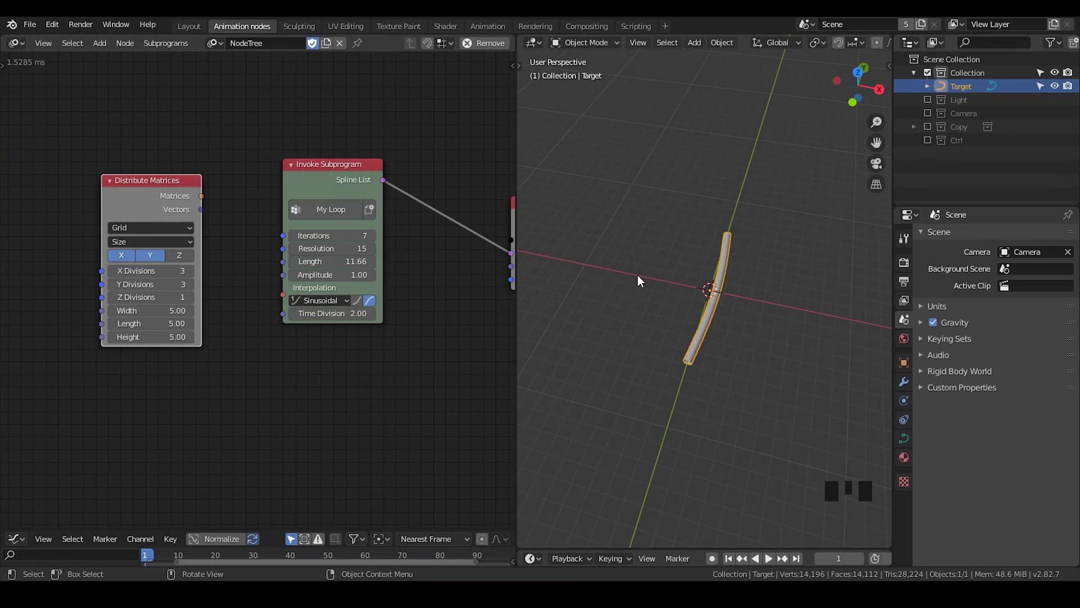
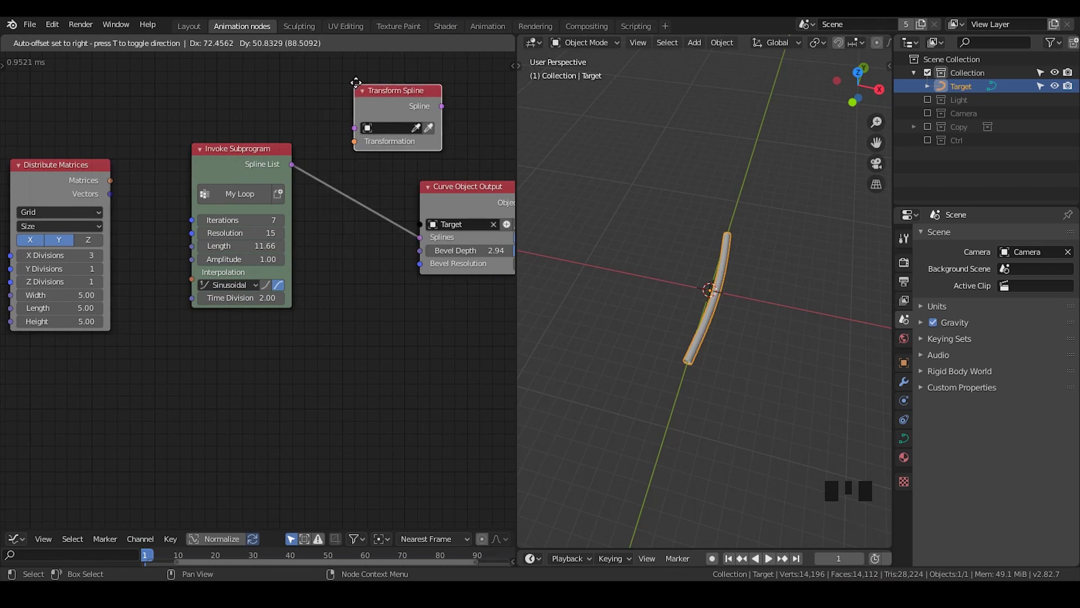
click(265, 165)
drag(275, 172, 379, 133)
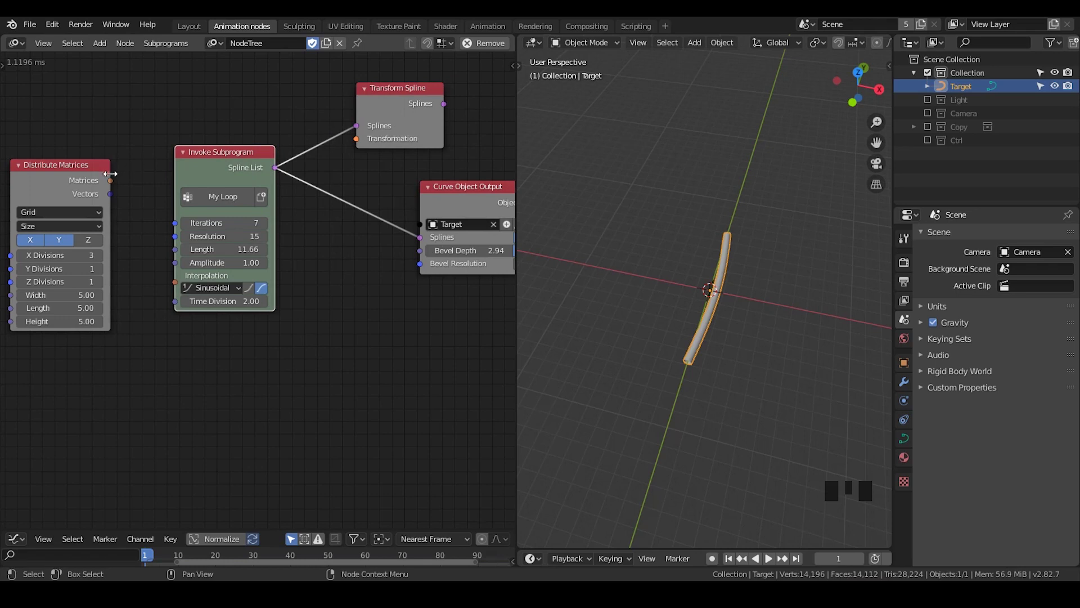
- Try linking the grid matrices into the transform via Get List Element, then undo it
drag(113, 186, 171, 114)
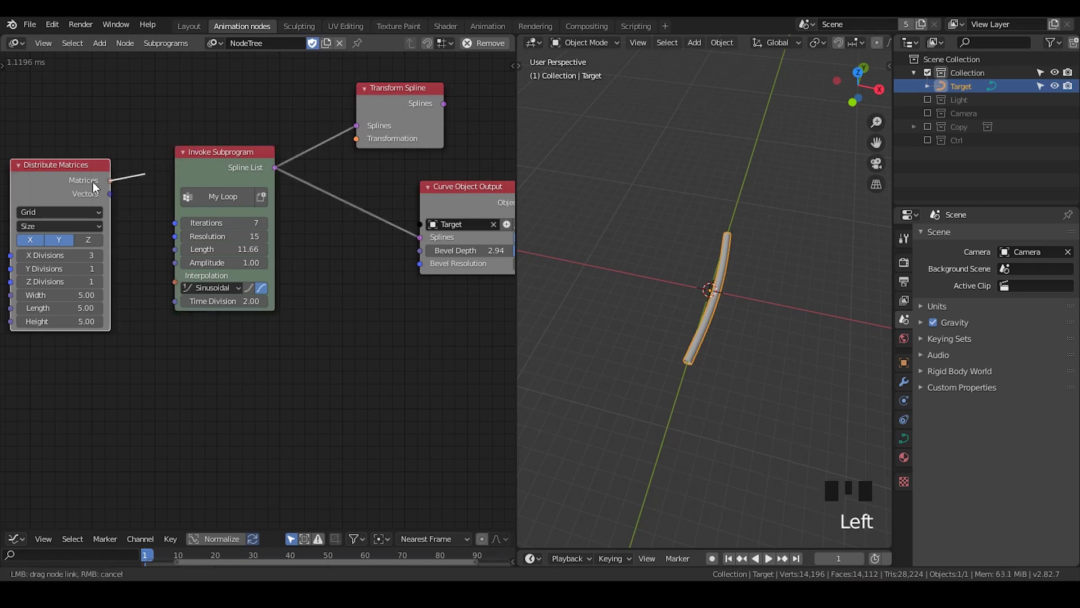
drag(115, 185, 233, 138)
drag(238, 139, 238, 110)
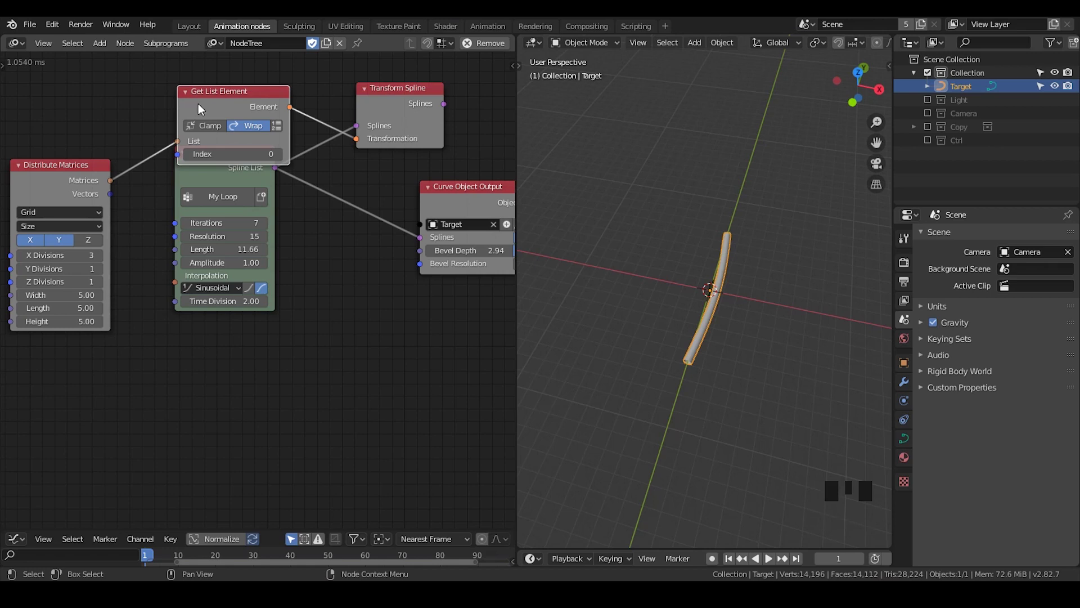
key(x)
click(229, 165)
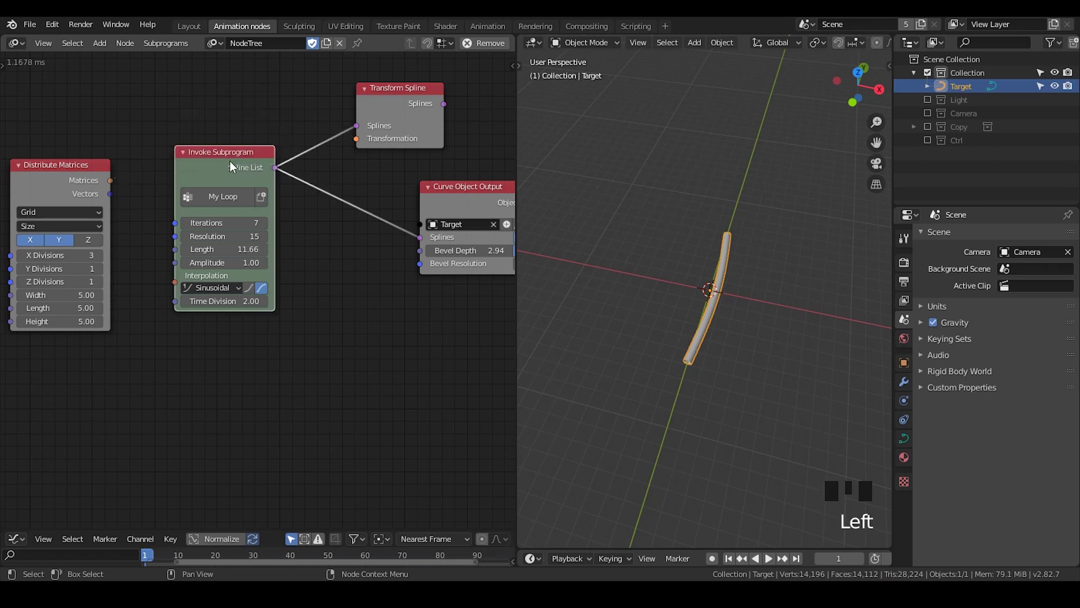
key(w)
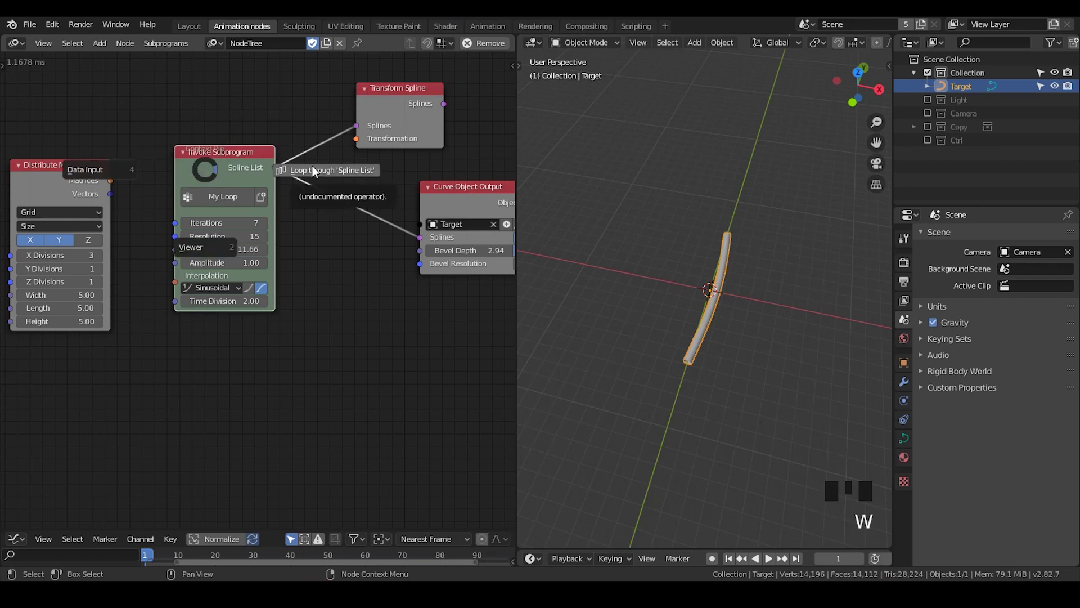
drag(300, 100, 113, 106)
- Add a Matrix iterator to My Loop and move the Transform Spline node into the loop area
click(113, 106)
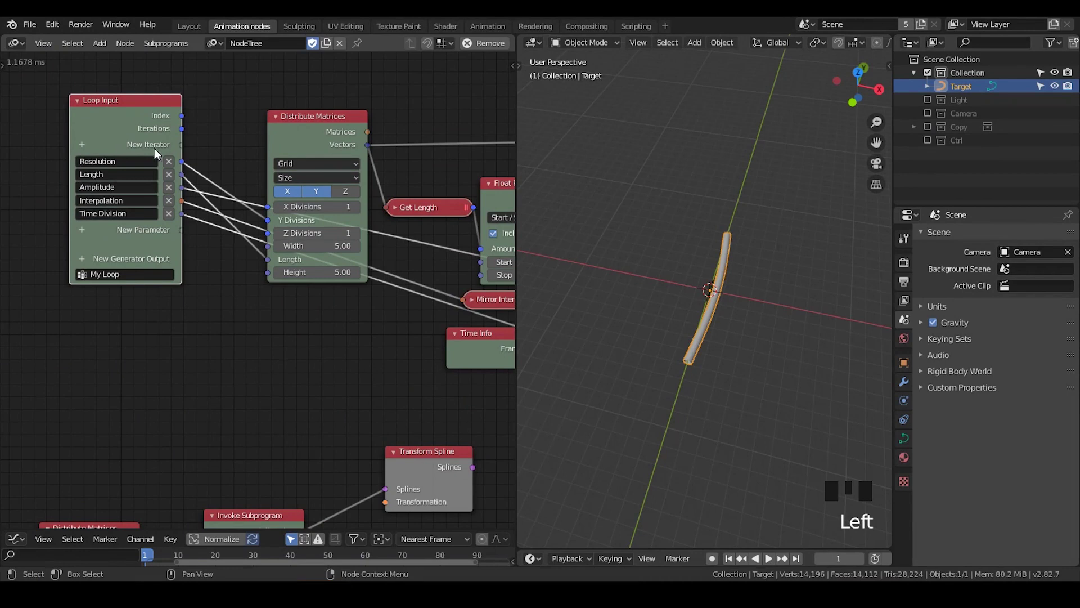
drag(87, 148, 87, 148)
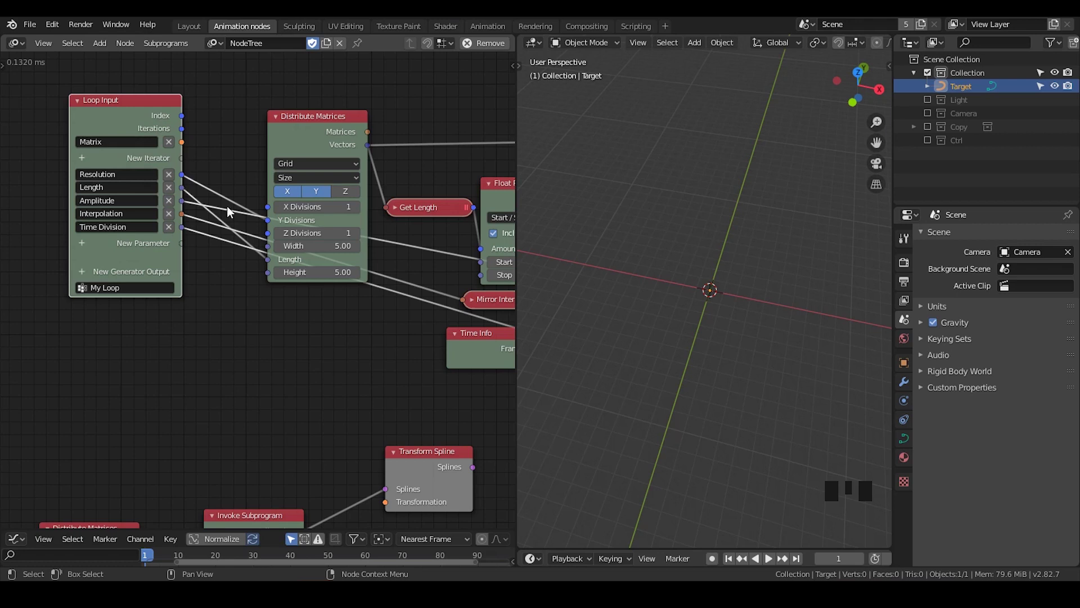
click(430, 482)
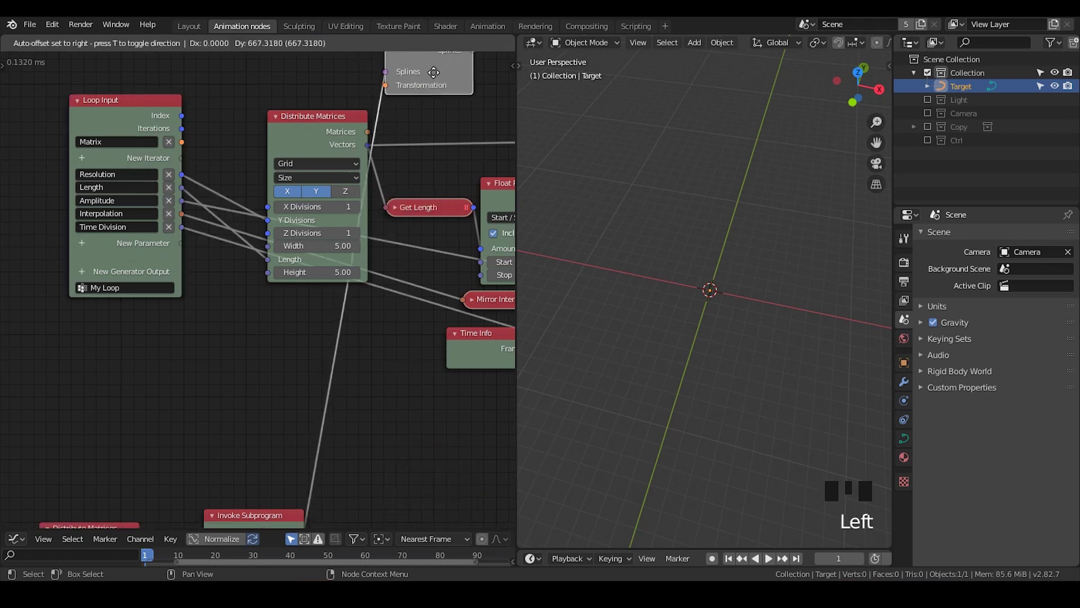
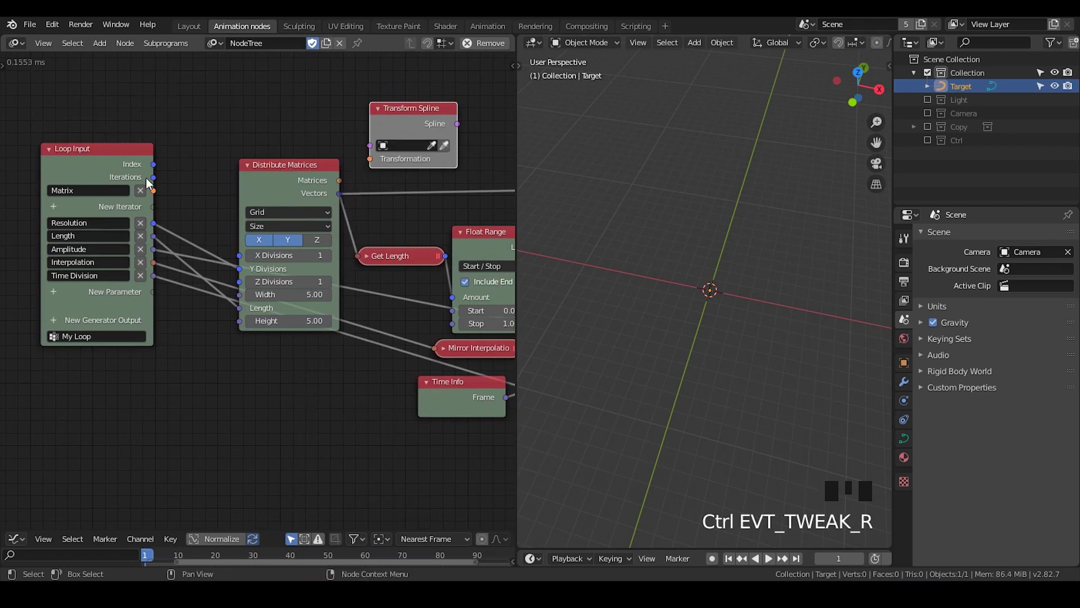
- Wire the Matrix iterator into Transform Spline's Transformation input
click(154, 195)
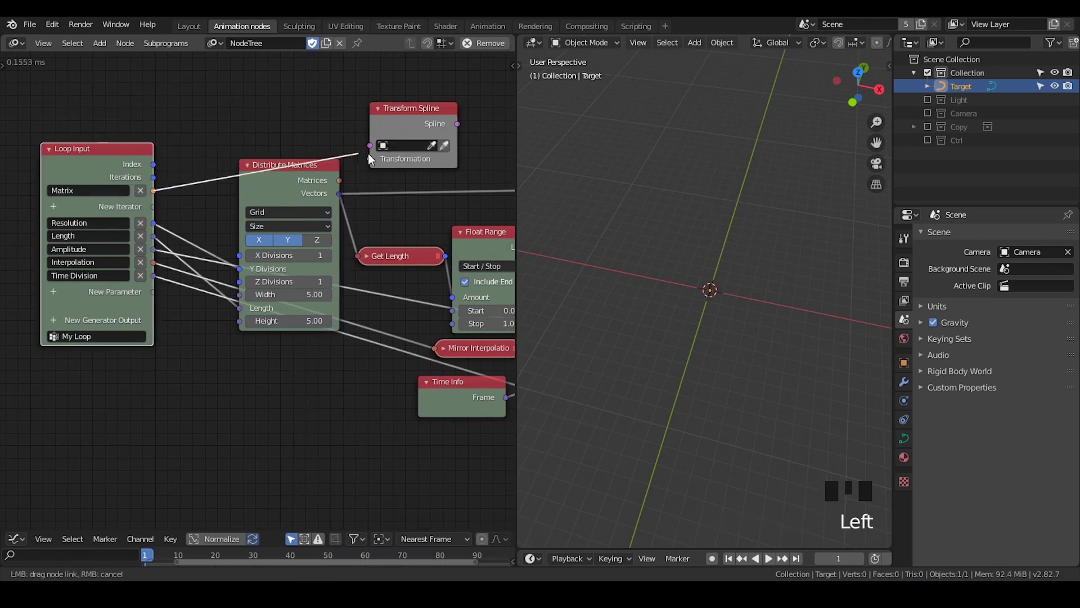
click(398, 124)
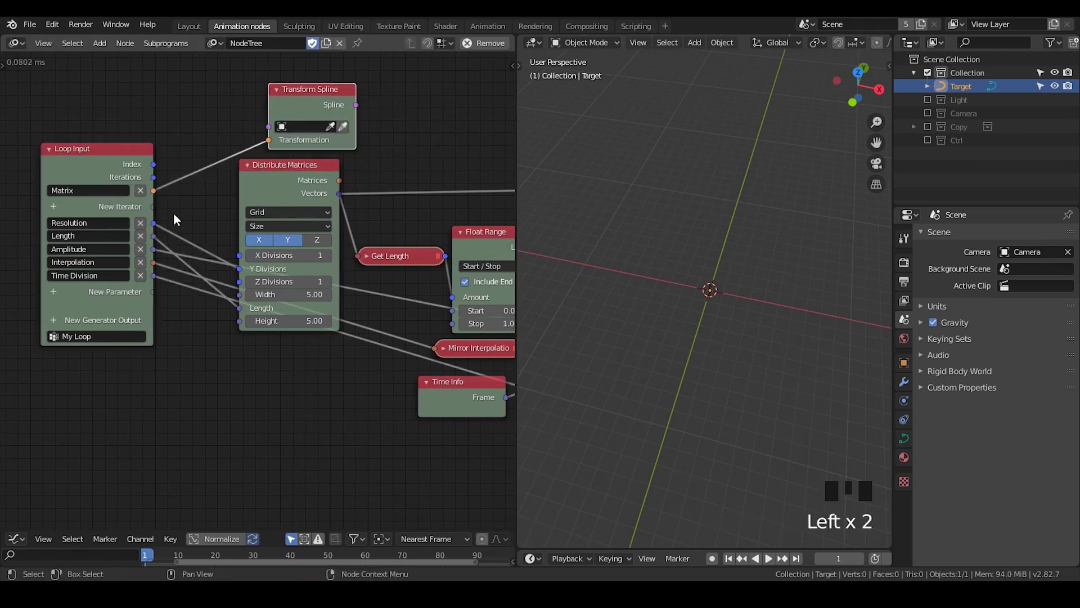
drag(215, 415, 201, 158)
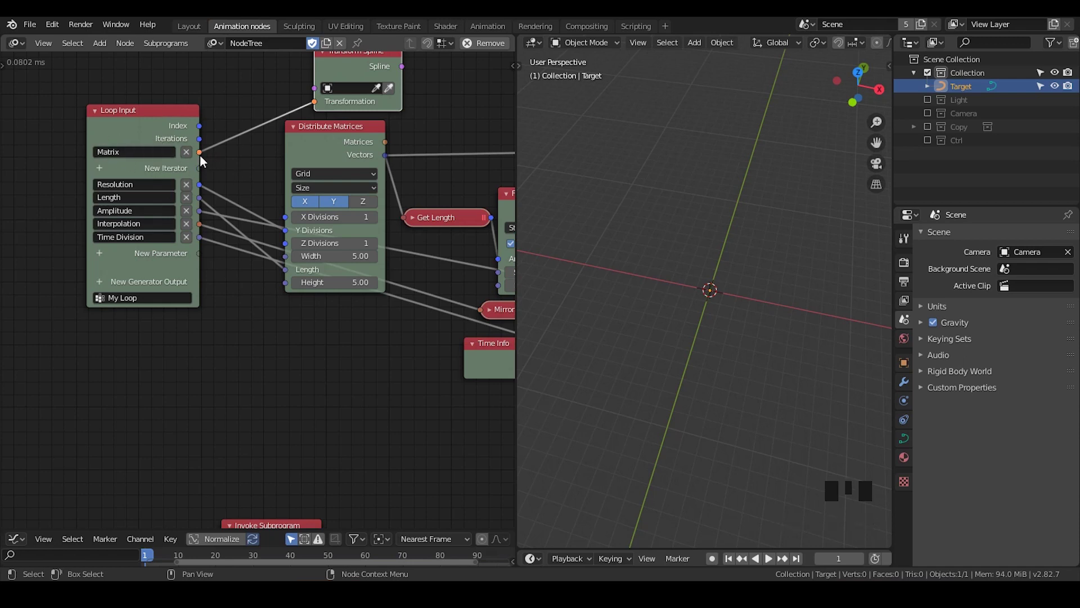
drag(201, 158, 246, 134)
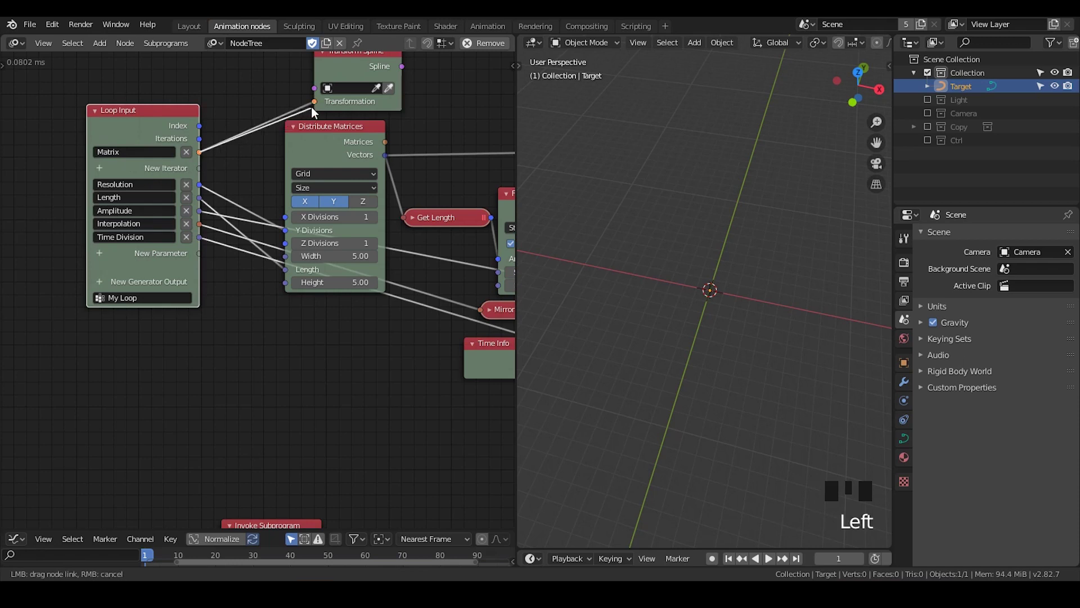
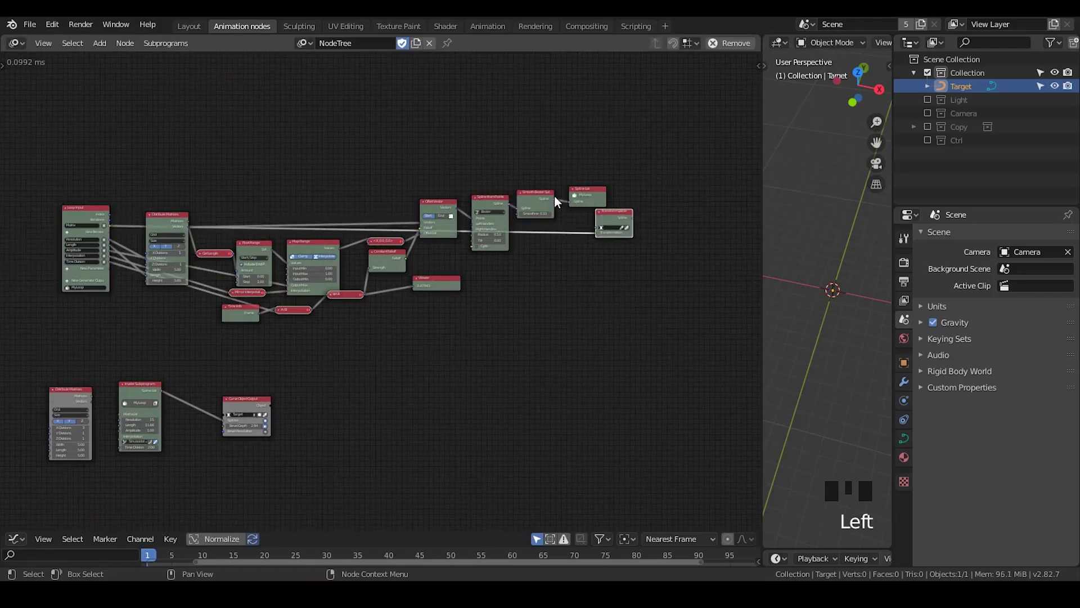
- Insert Transform Spline between Smooth Bezier Spline and the loop's generator output
click(557, 203)
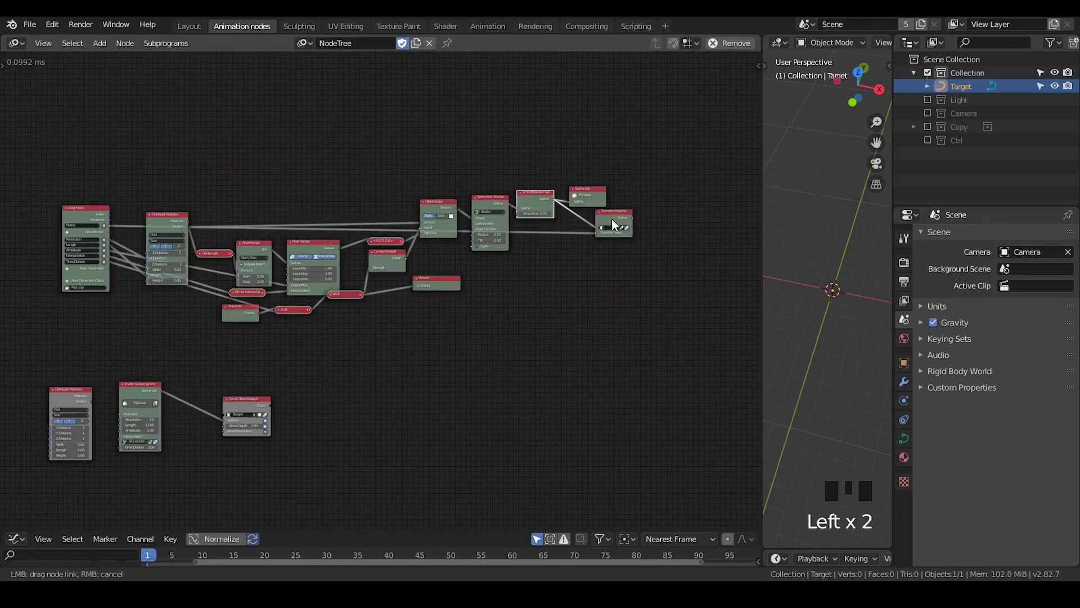
click(617, 224)
click(594, 202)
scroll(up, 3)
click(635, 224)
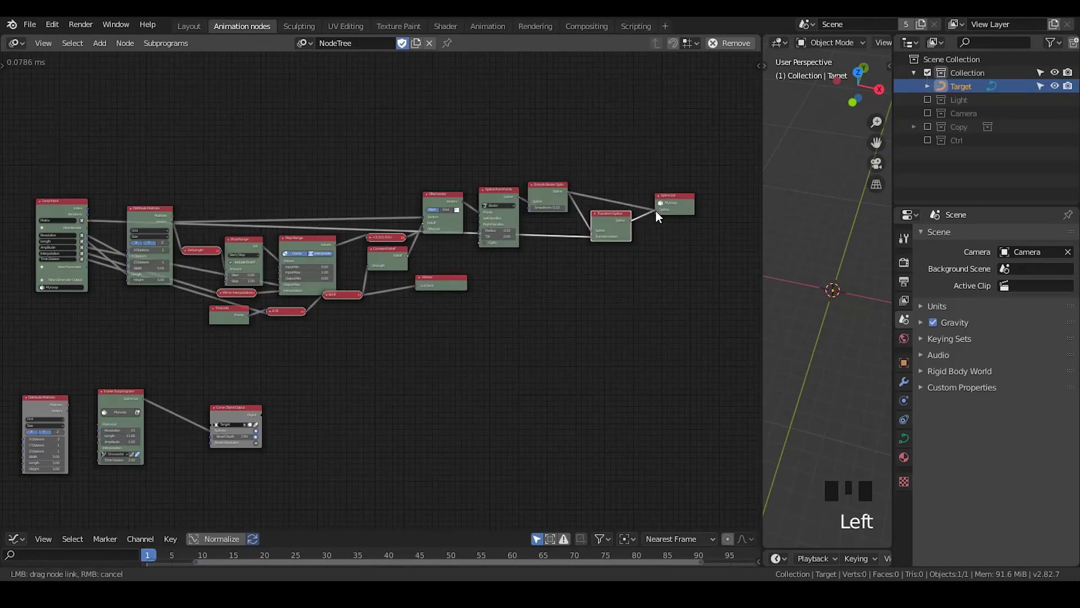
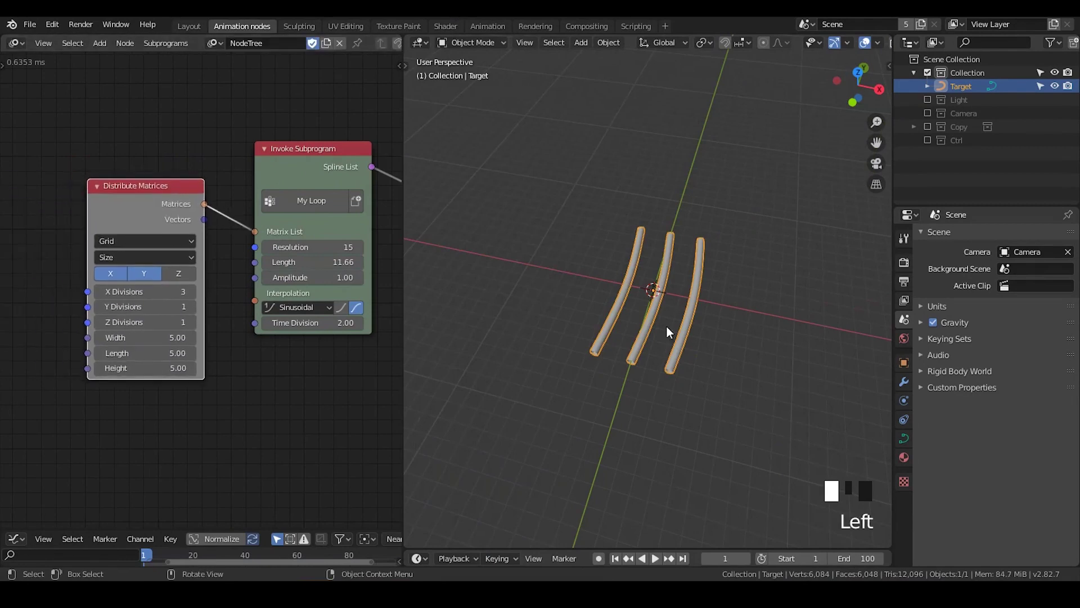
- Raise Distribute Matrices X Divisions to 5 for a row of five tubes
drag(197, 296, 154, 280)
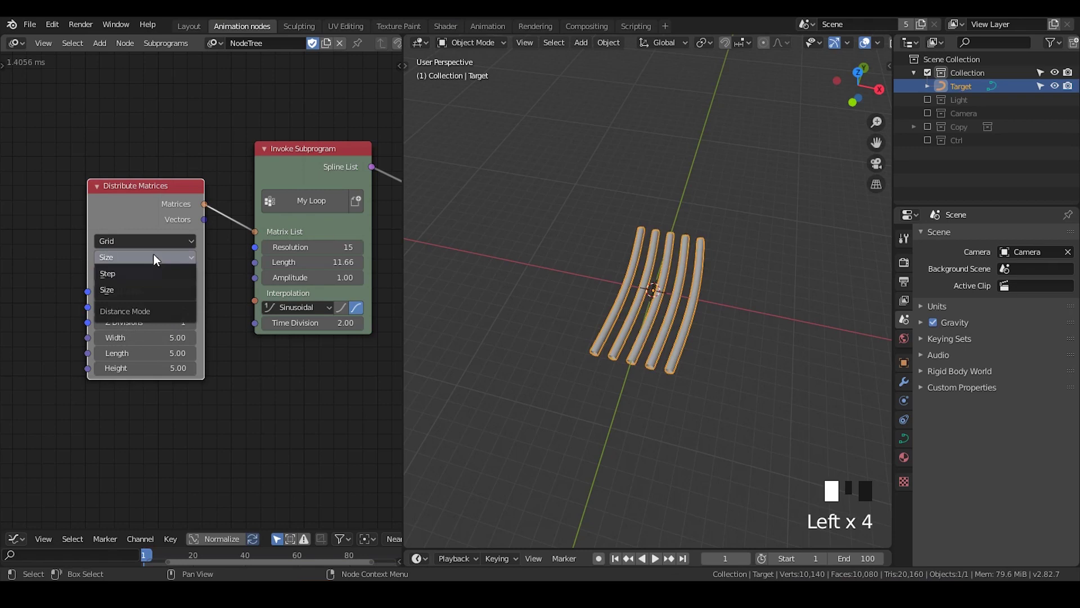
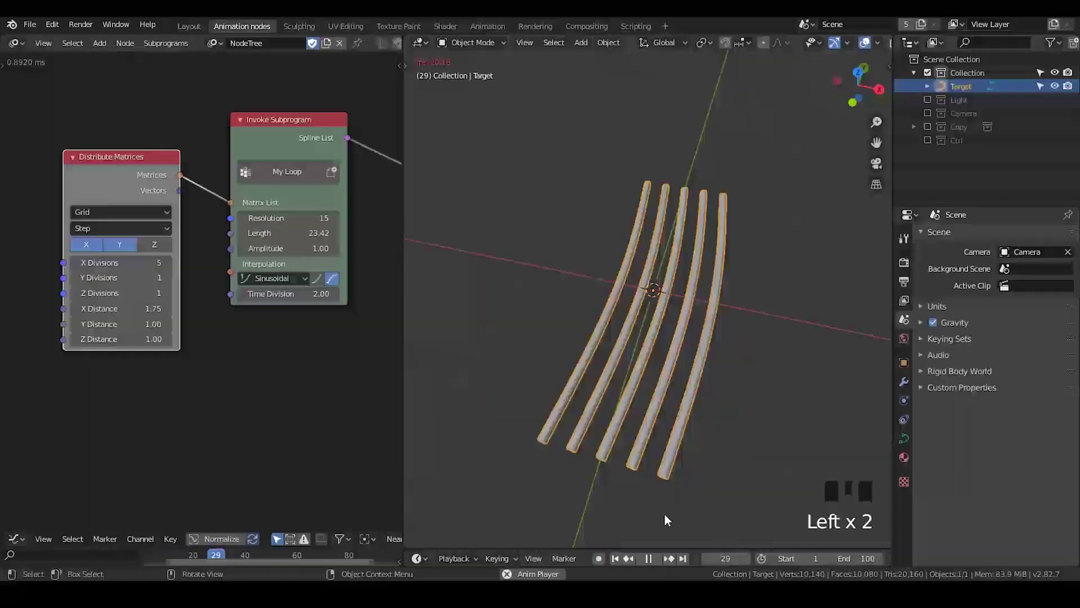
- Play, pause and step back the animation to watch the five tubes bend together
click(657, 563)
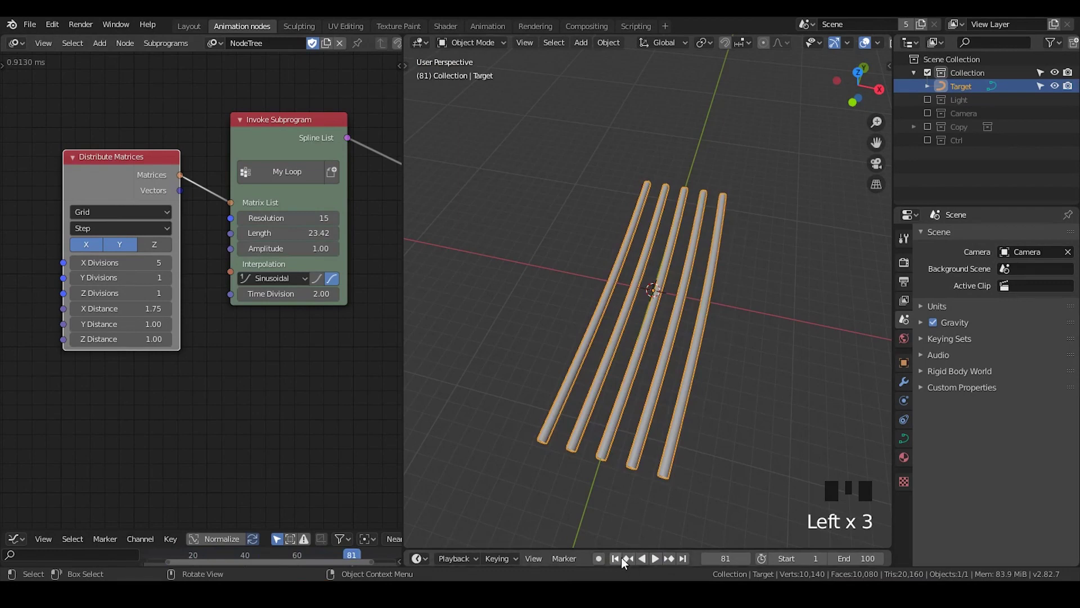
click(620, 560)
click(662, 563)
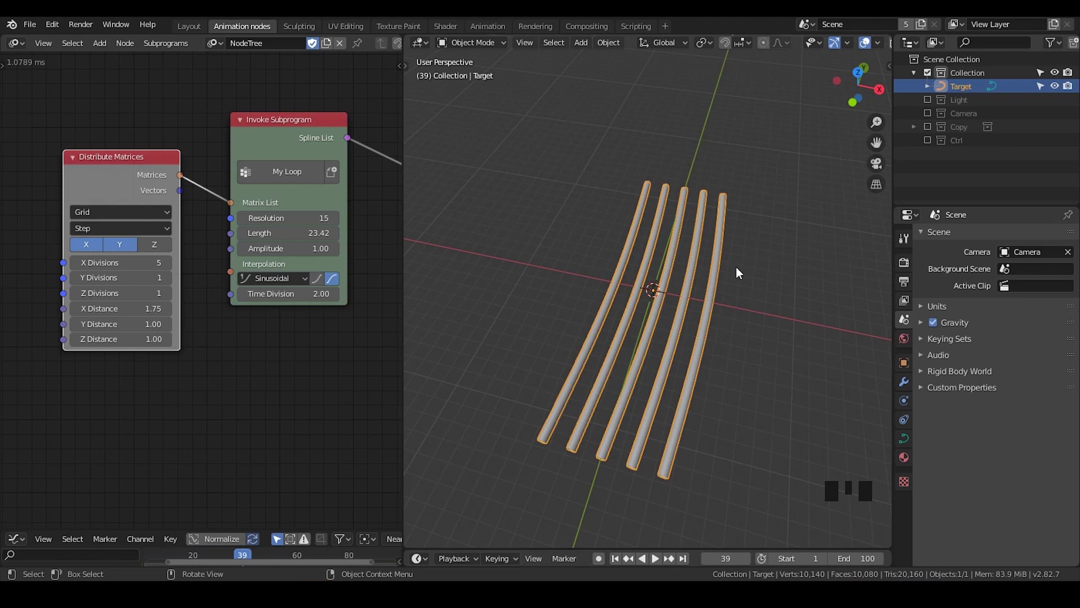
click(662, 565)
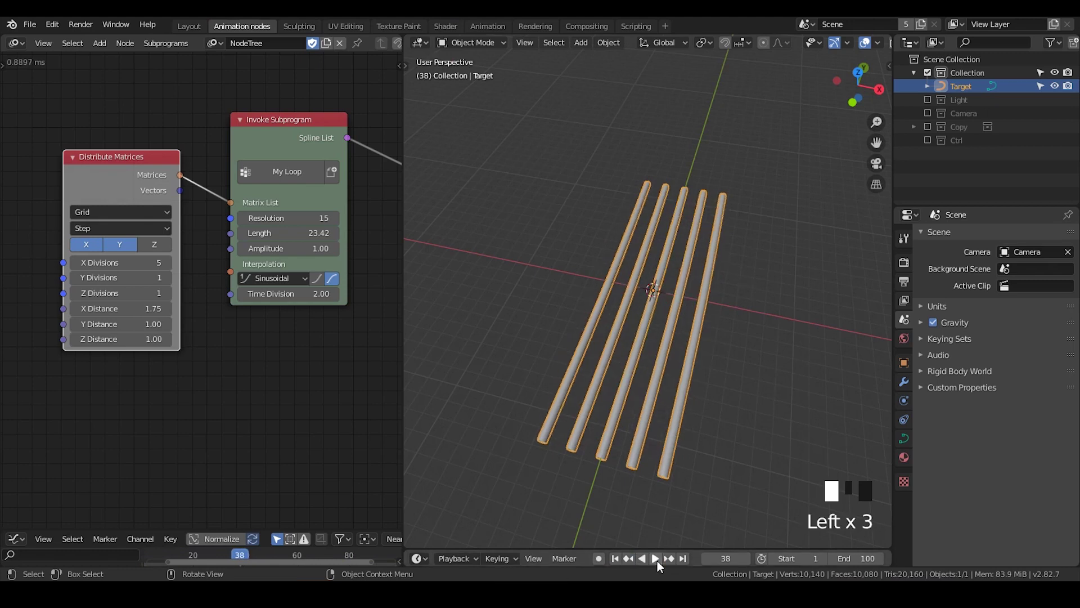
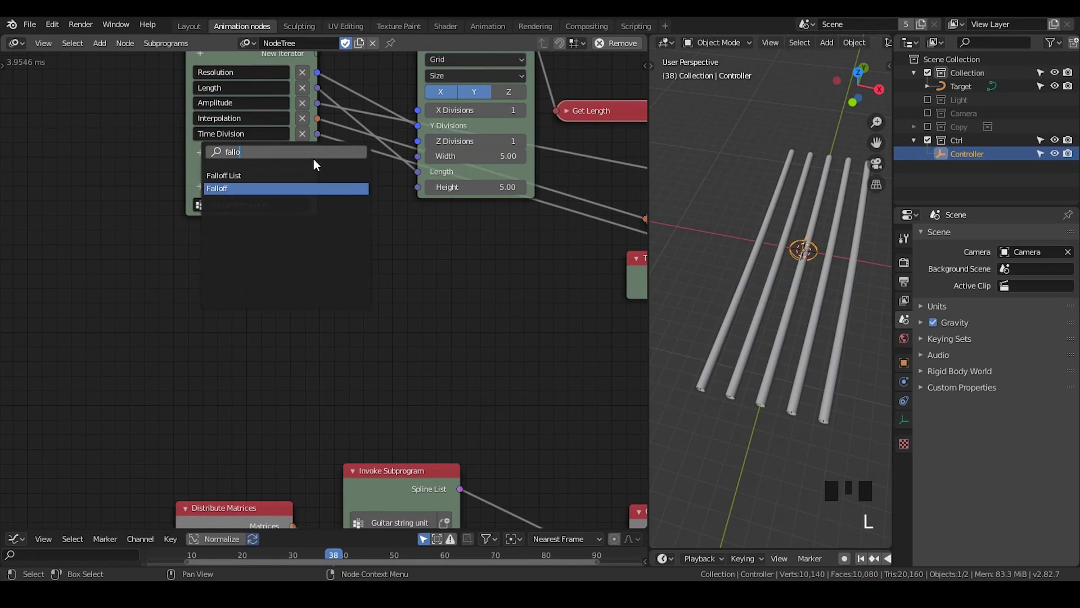
- Add a Falloff loop parameter and wire it with the loop matrix into a new Evaluate Falloff node
drag(391, 203, 386, 306)
key(ctrl+a)
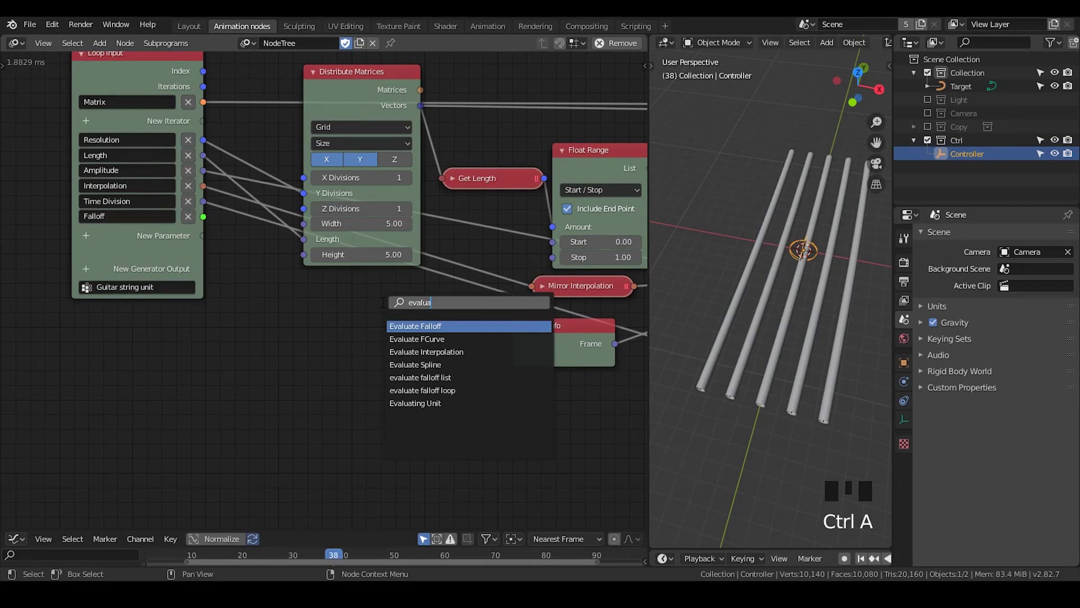
drag(418, 342, 424, 357)
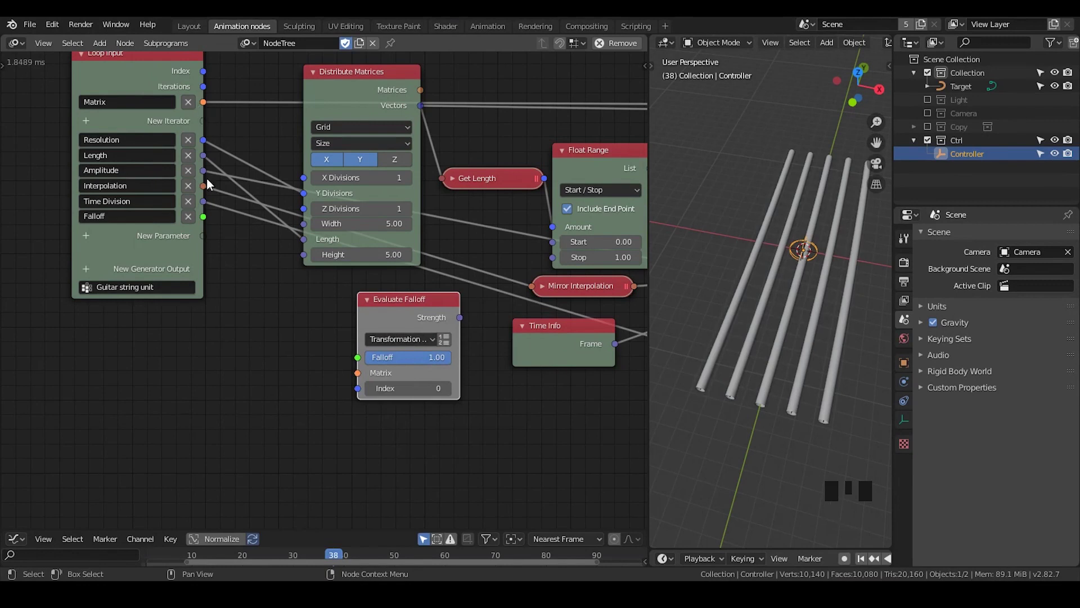
click(205, 222)
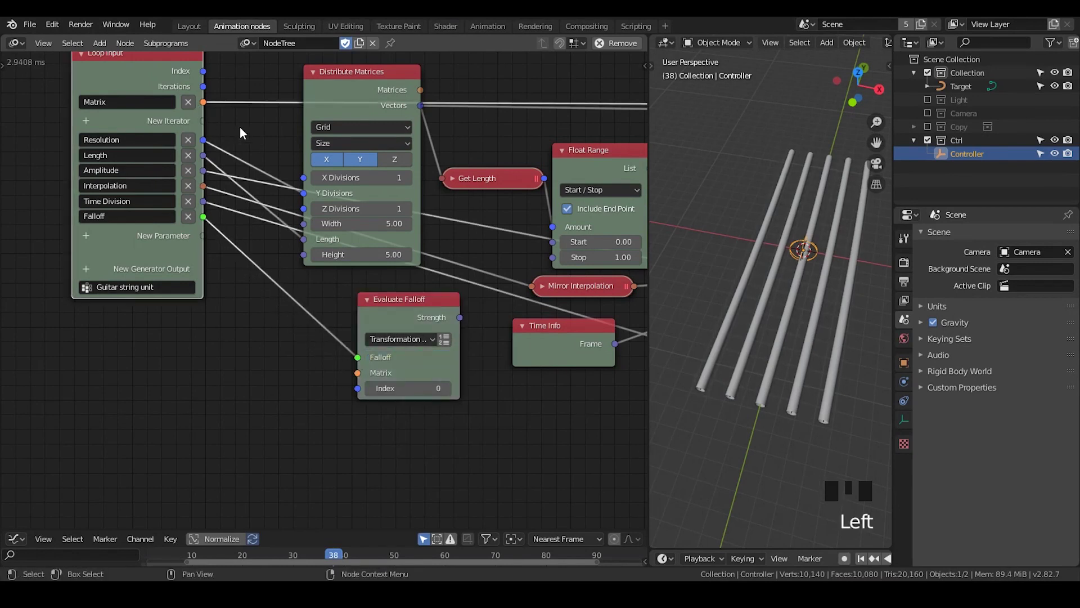
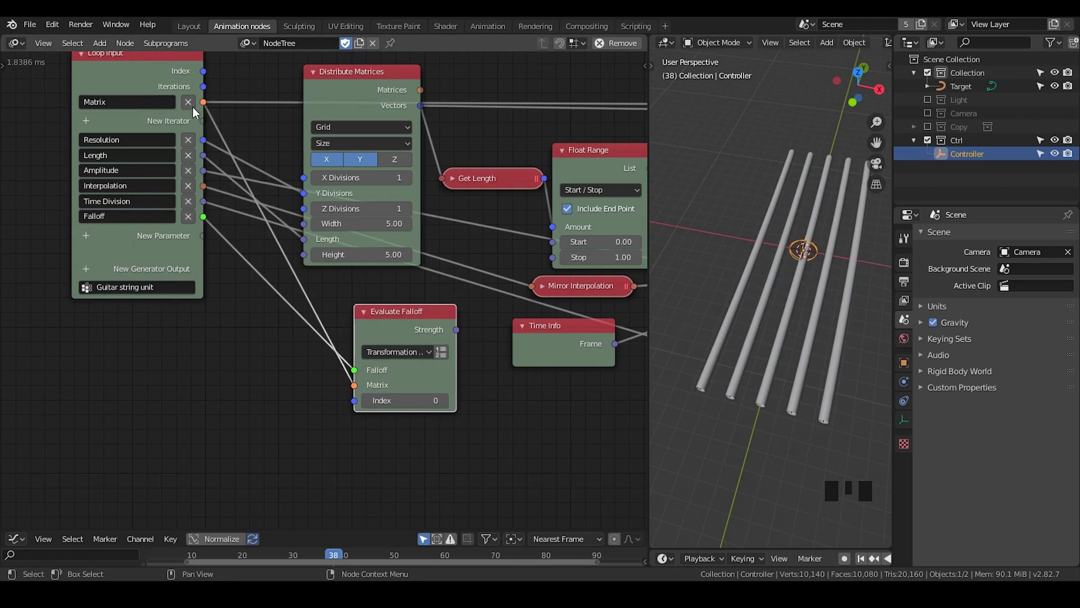
- Select the Controller empty in the viewport beside the string tubes
click(782, 269)
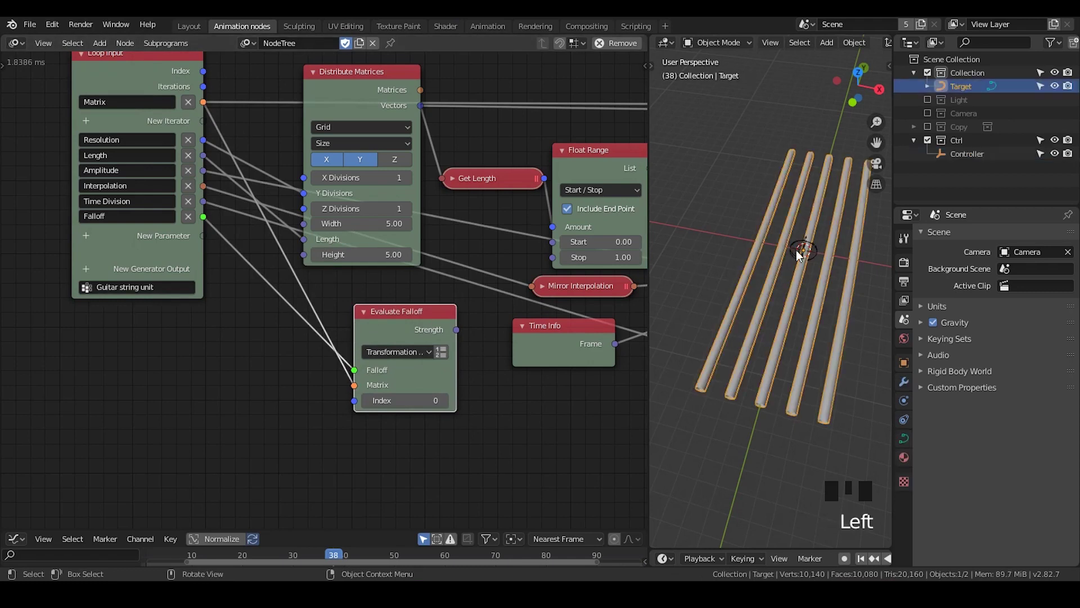
click(767, 222)
drag(746, 222, 781, 236)
click(771, 234)
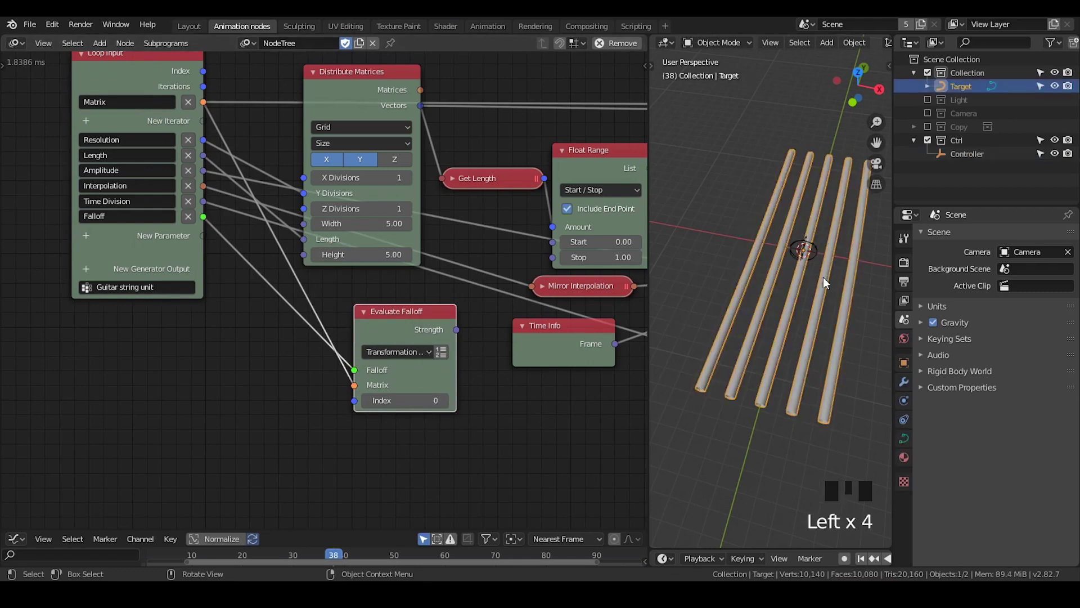
click(824, 249)
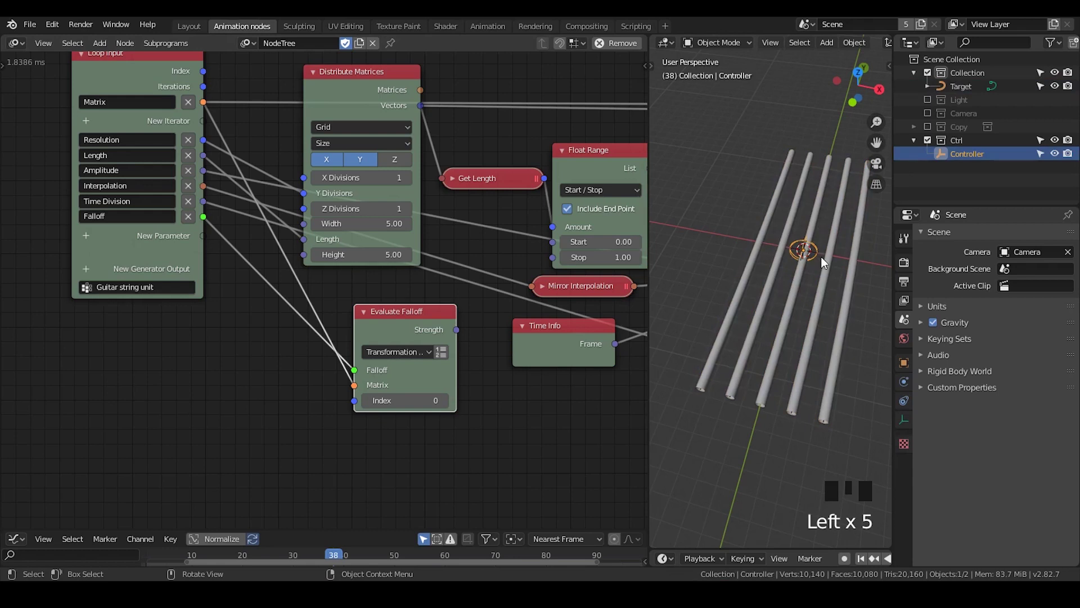
- Move the Controller empty left along global X toward the first string
key(g)
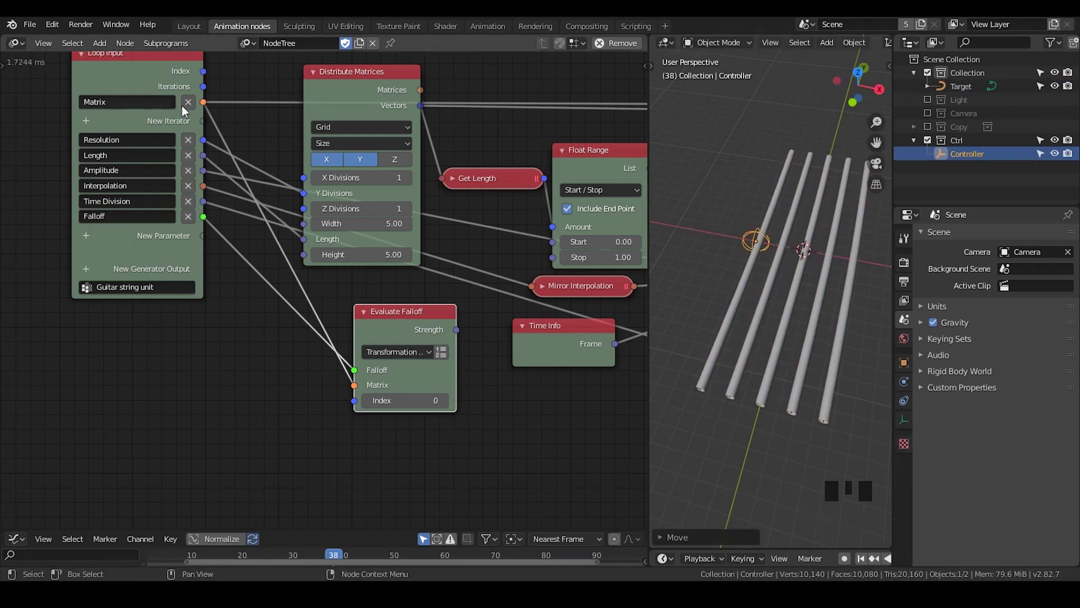
key(g)
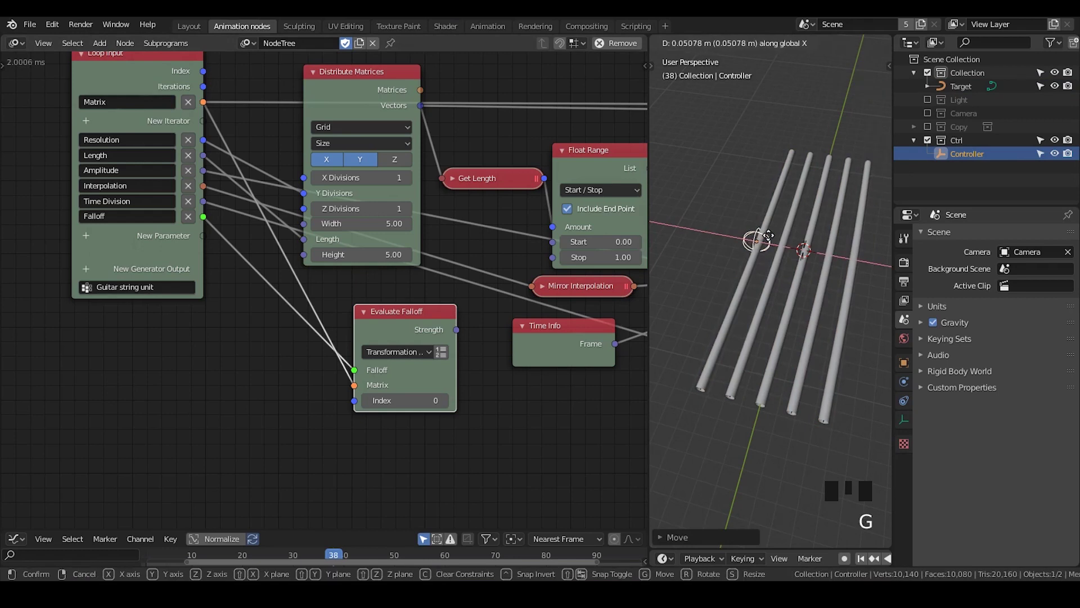
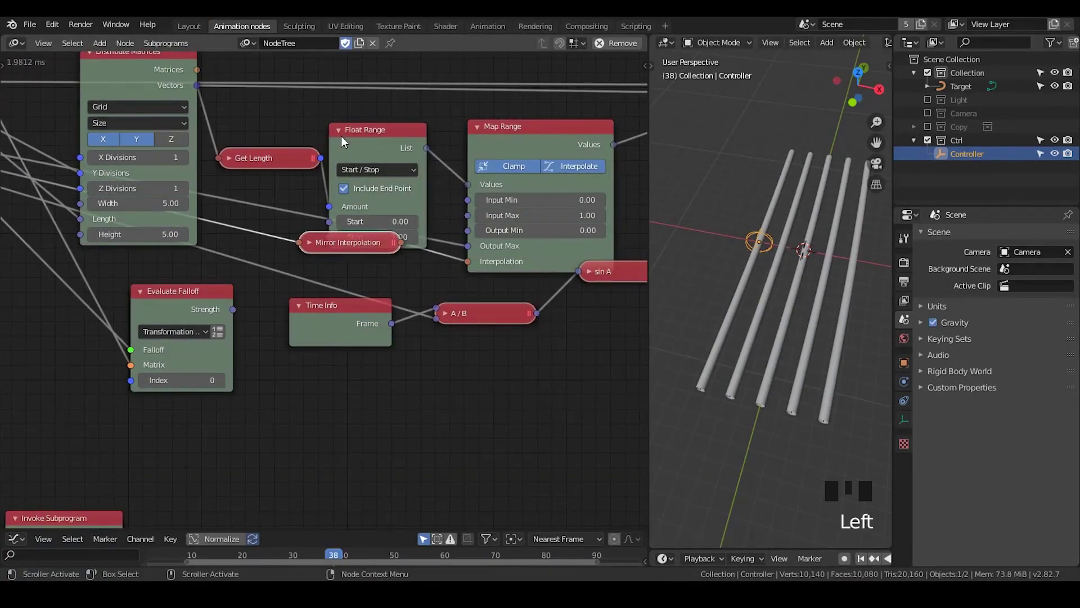
- Rearrange and collapse the Mirror Interpolation and neighbouring nodes into a compact layout
click(344, 135)
drag(362, 132, 510, 130)
click(514, 137)
click(364, 307)
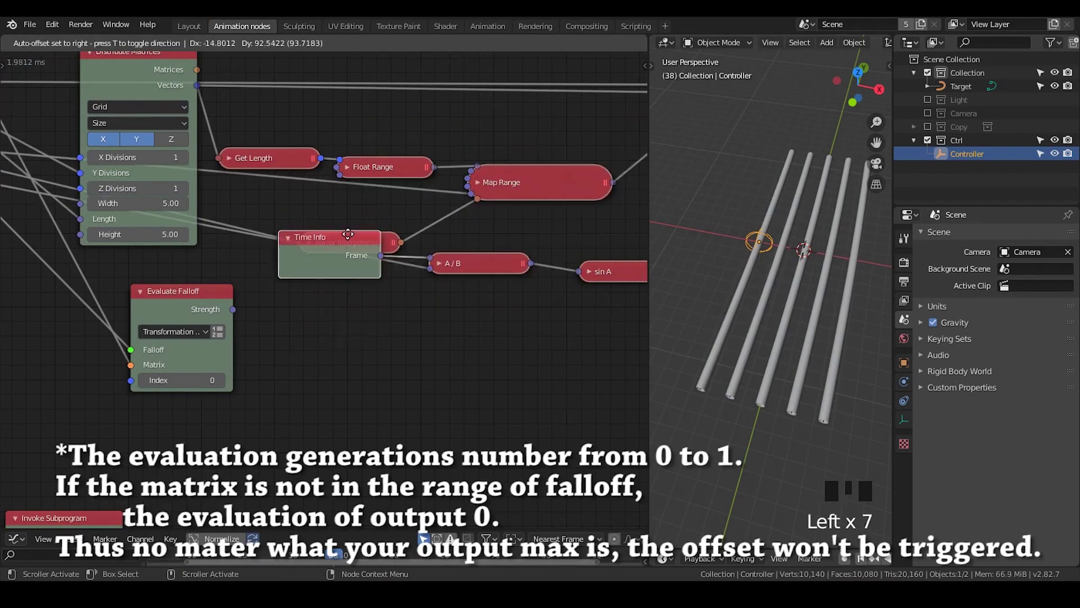
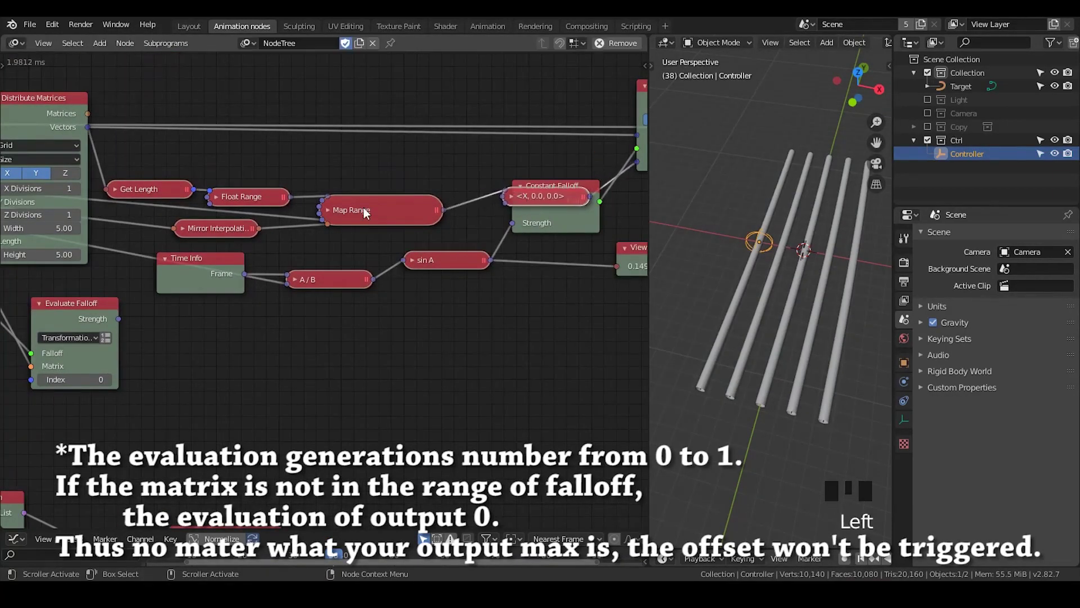
- Insert a Multiply Math node after sin A and feed Evaluate Falloff's Strength into it
click(367, 212)
key(ctrl+a)
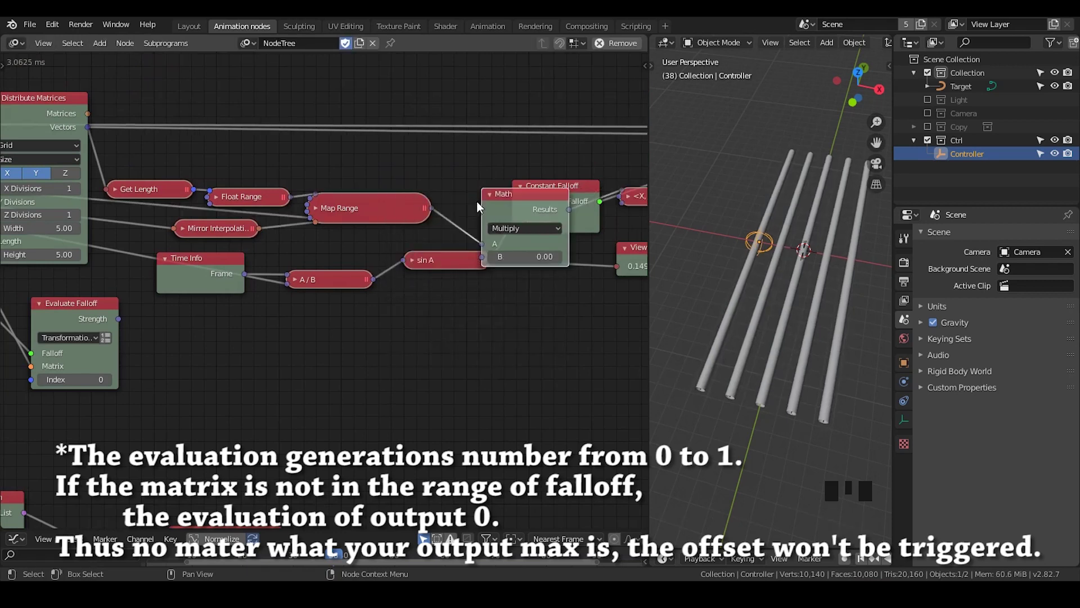
click(202, 298)
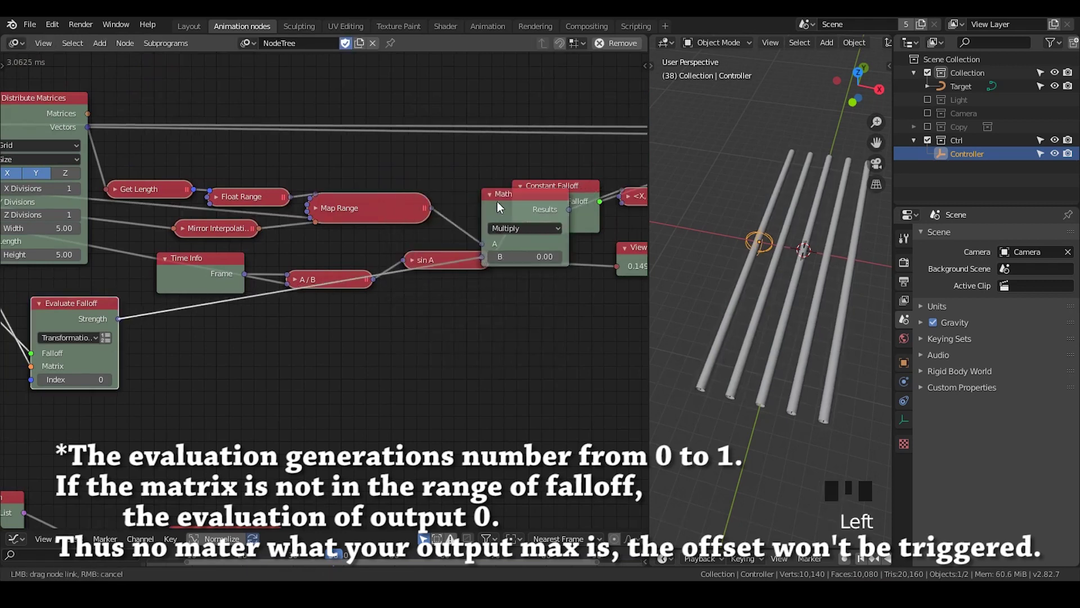
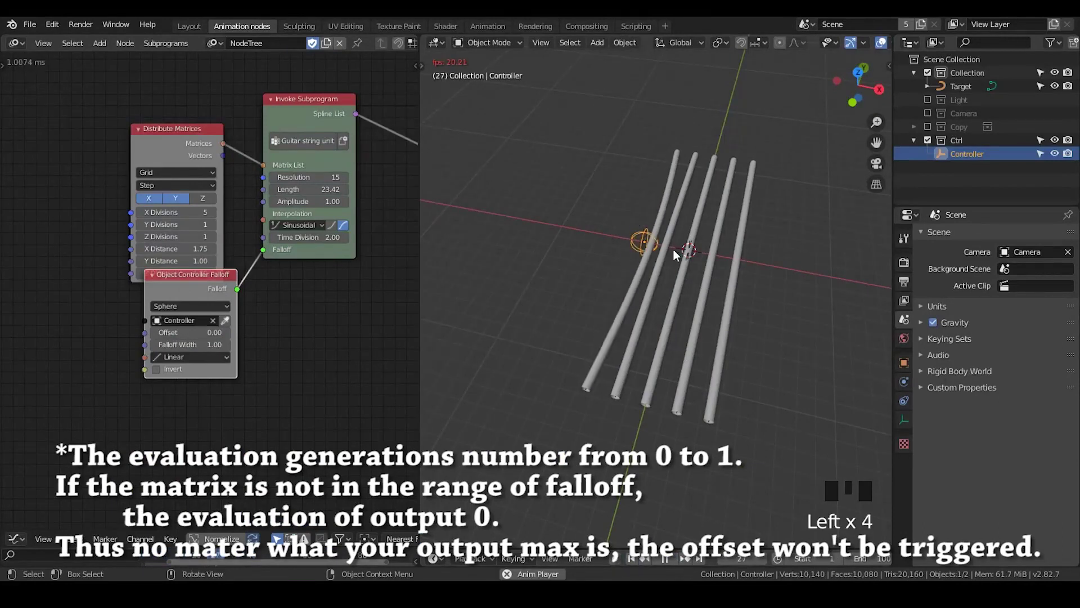
- During playback, slide the Controller empty right along X across the strings to the rightmost one
scroll(up, 3)
drag(660, 235, 655, 273)
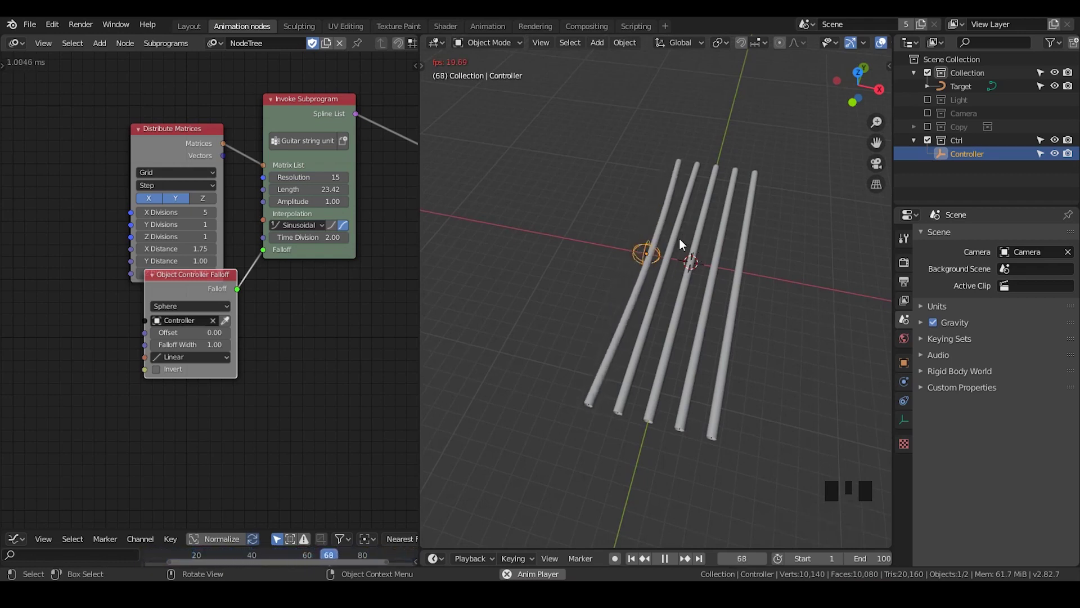
key(g)
key(g)
key(g)
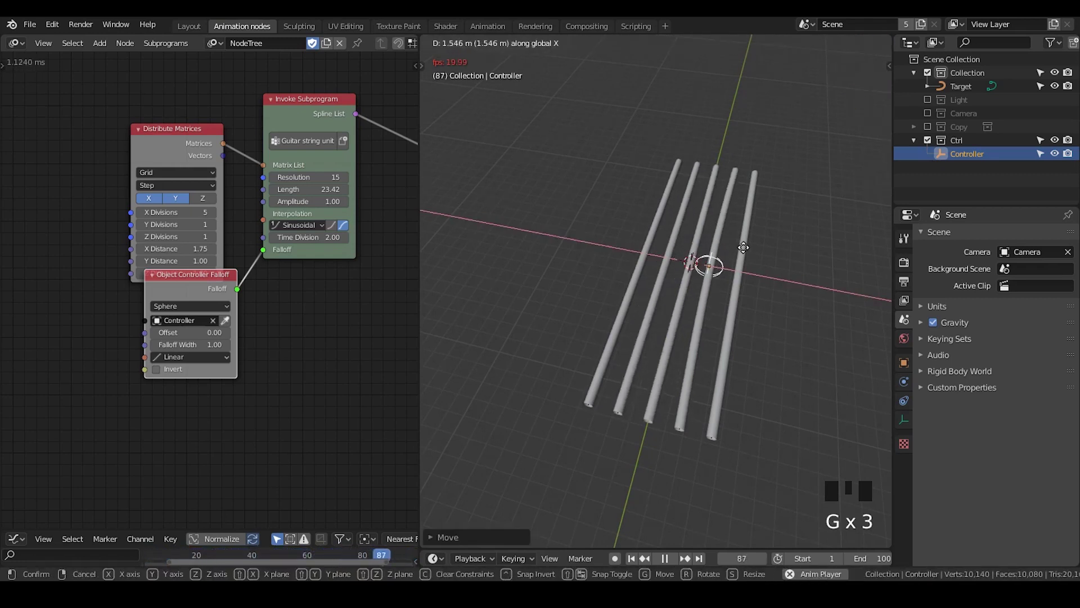
key(g)
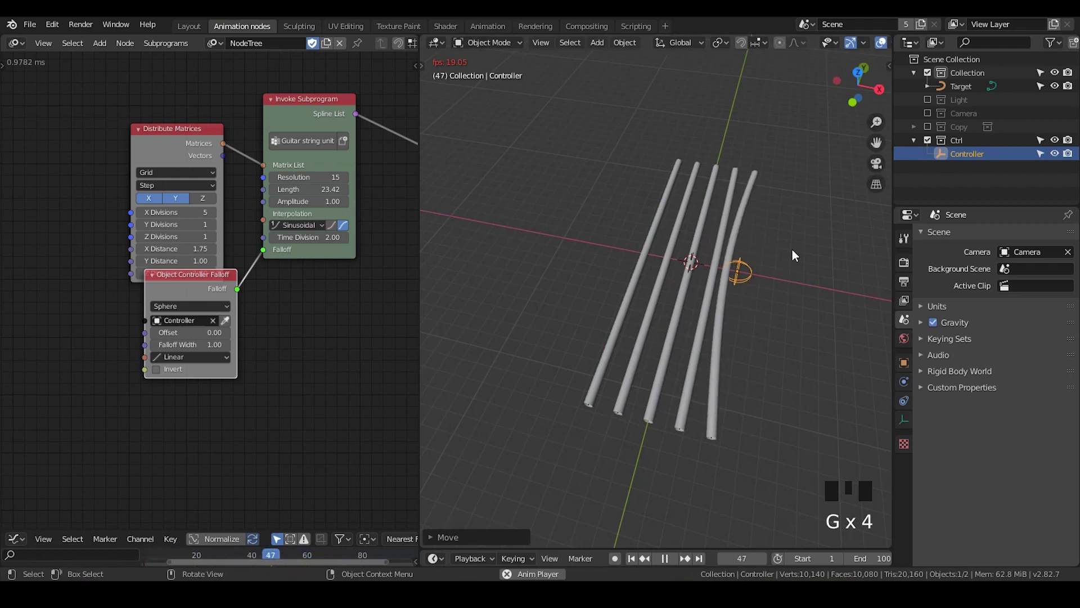
- Move the Controller empty back left along X across the strings
key(s)
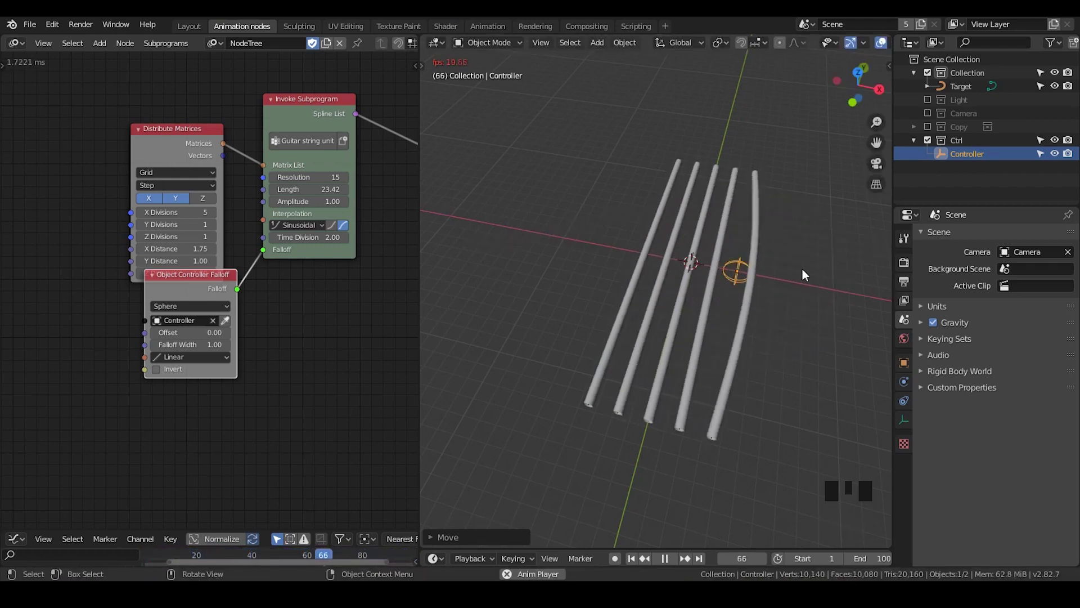
key(g)
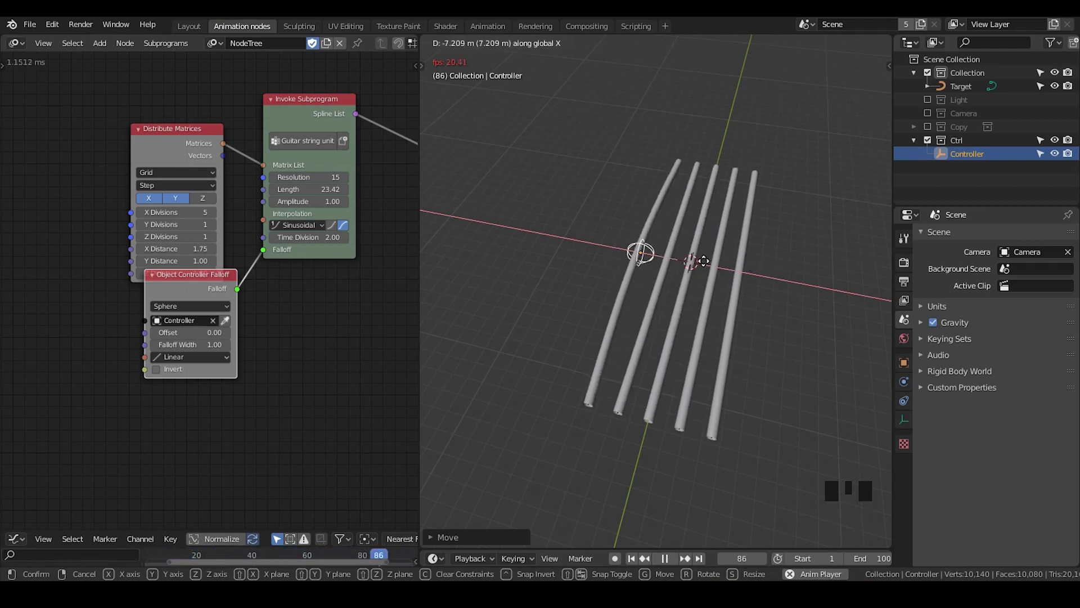
key(g)
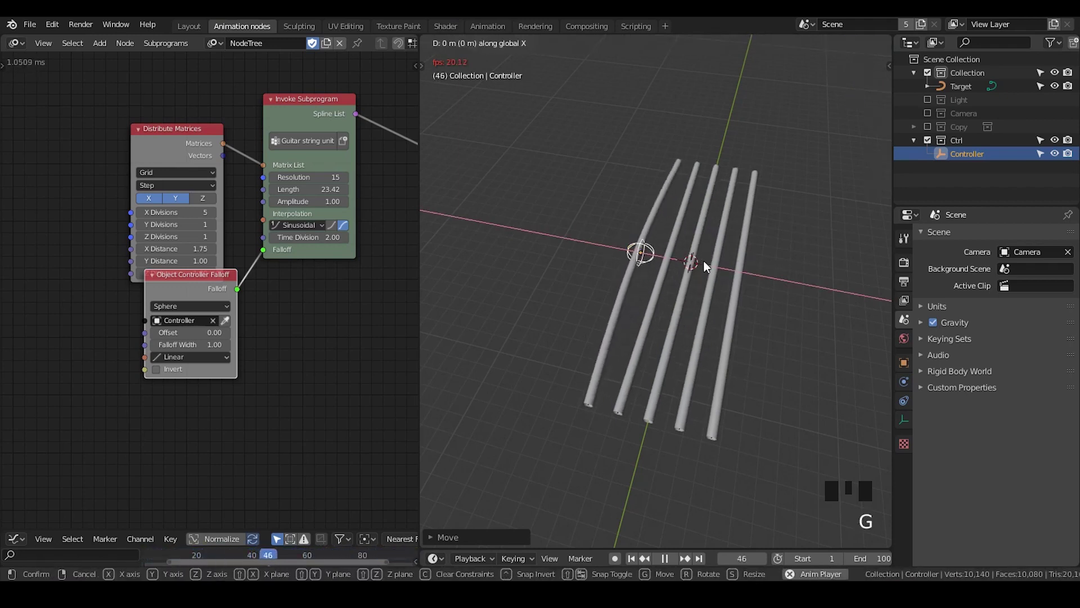
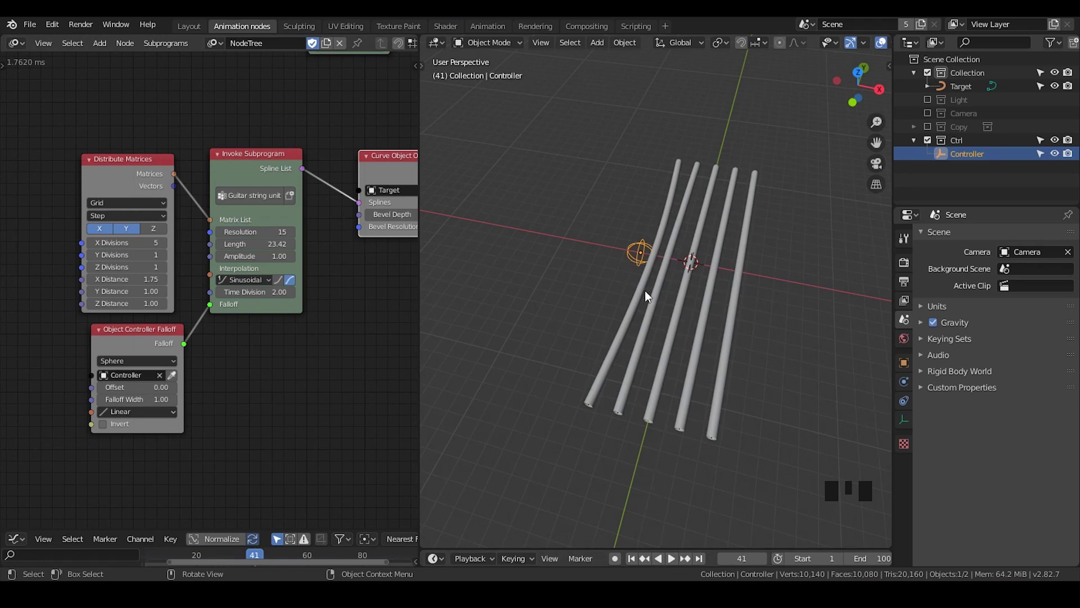
- Start animation playback from the timeline controls
click(675, 568)
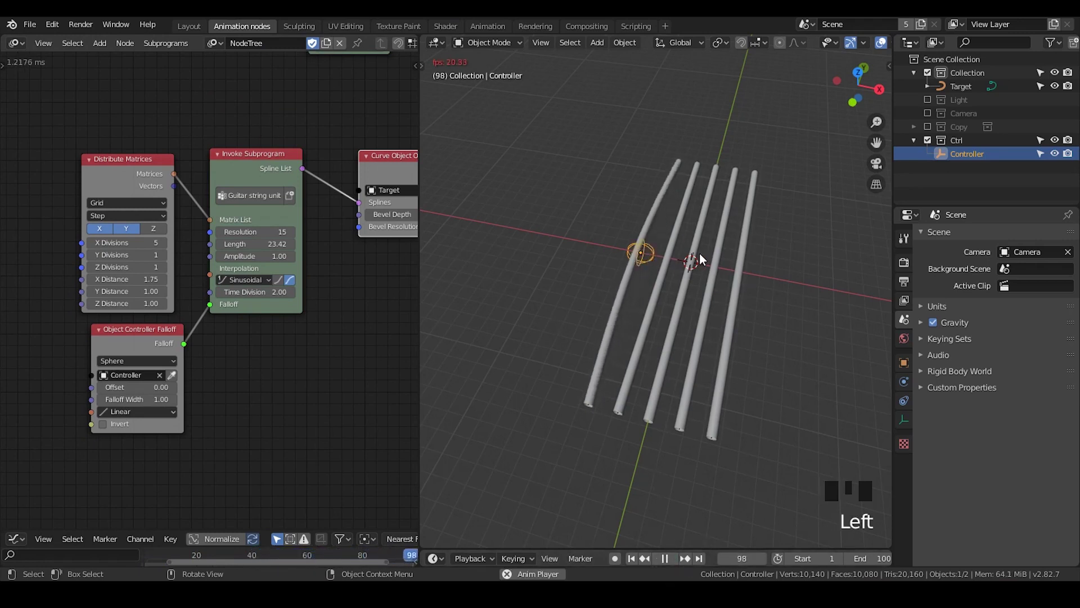
click(672, 565)
click(636, 569)
click(673, 563)
- Drag the Controller empty right along X past the five strings while playing
key(g)
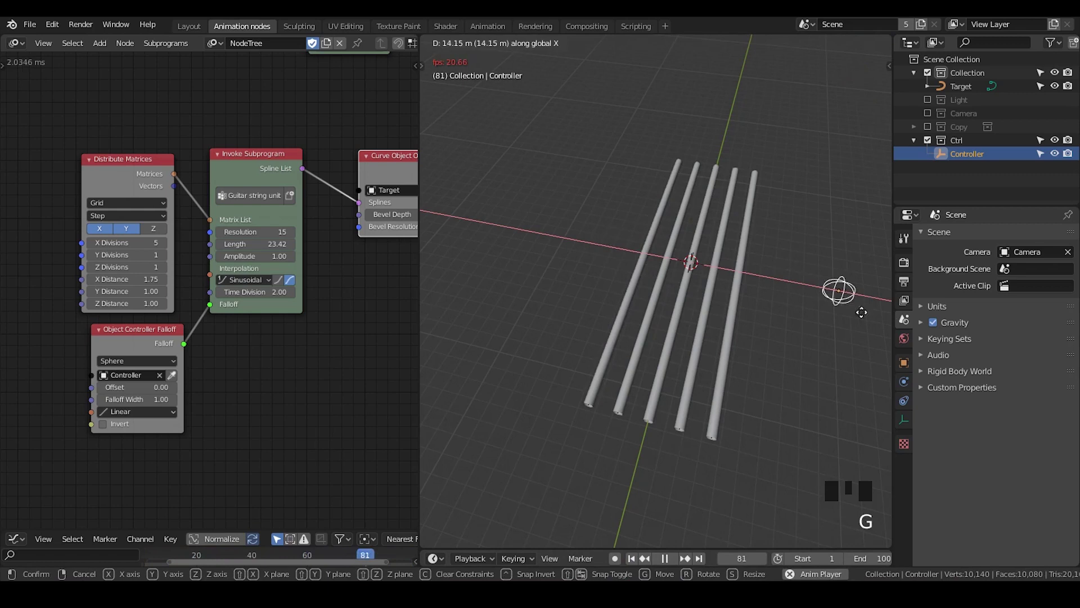
key(s)
key(g)
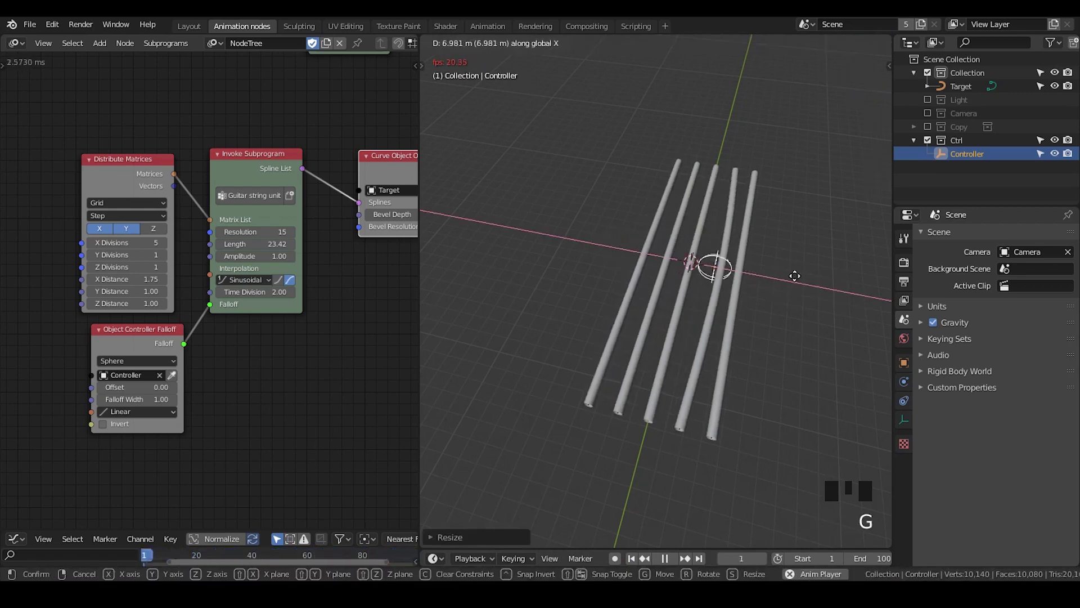